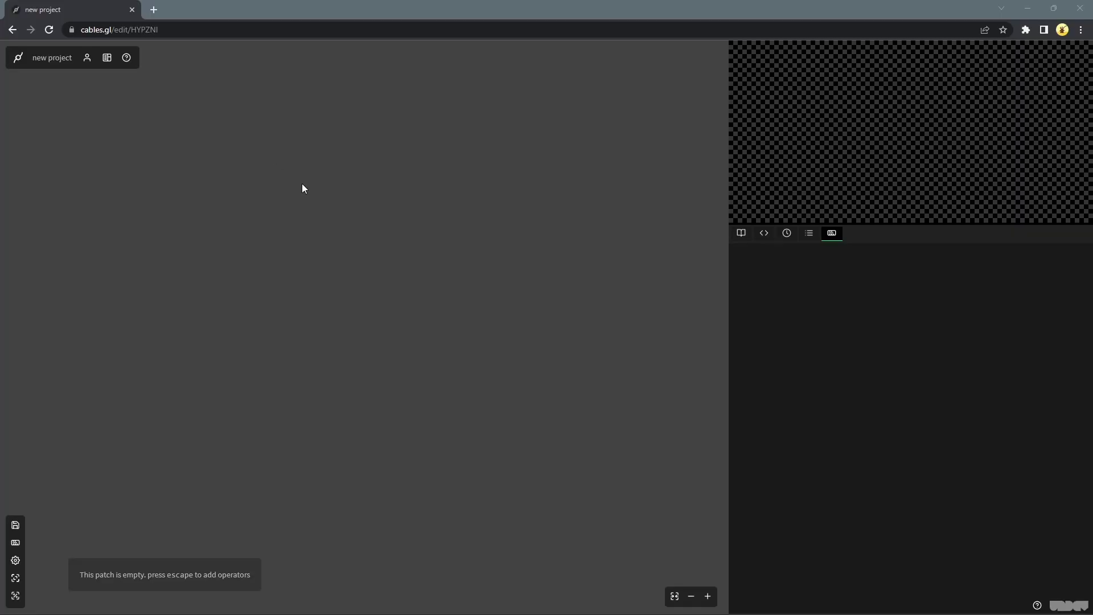
- Add a MainLoop op and hang a Sequence op from its trigger
{"action": "left_click", "coordinate": [305, 187]}
{"action": "key", "text": "Tab"}
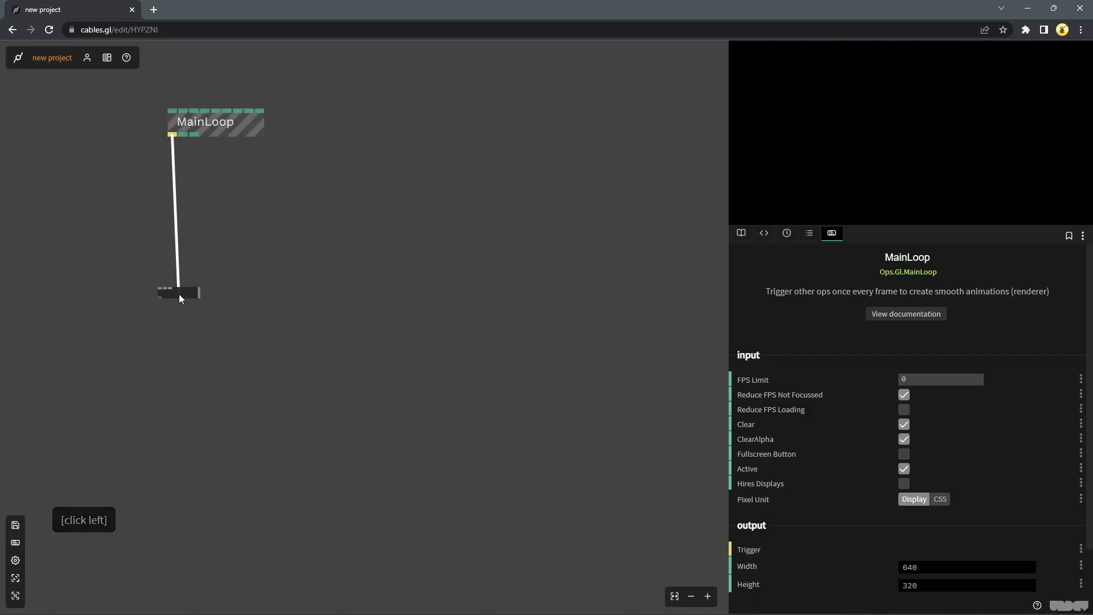
{"action": "type", "text": "seqe"}
{"action": "left_click", "coordinate": [409, 143]}
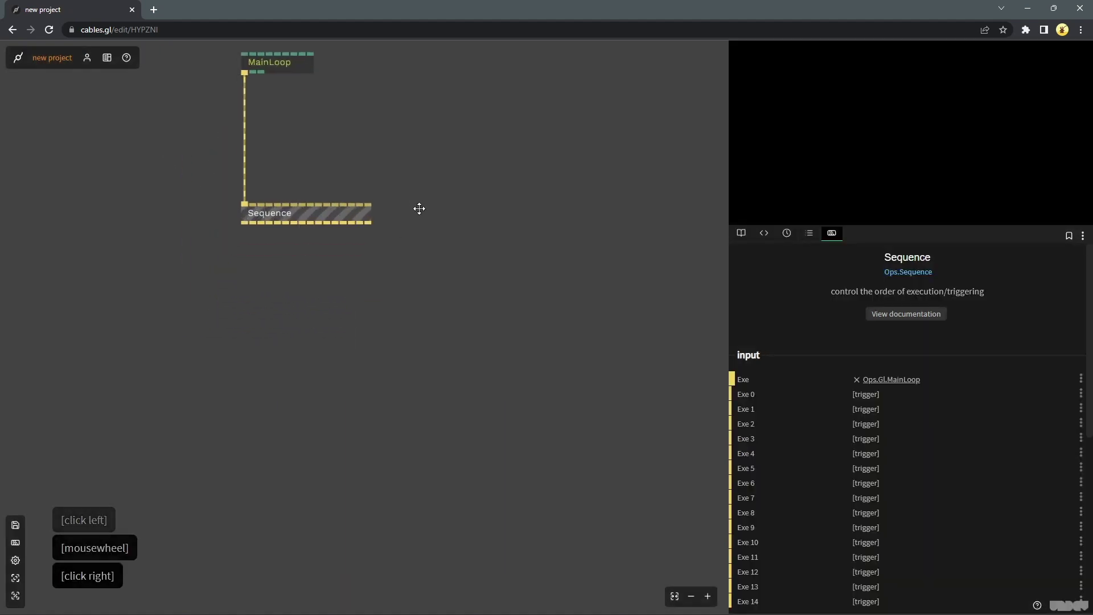
- Add a Render2Texture op triggered below the Sequence
{"action": "right_click", "coordinate": [428, 251]}
{"action": "left_click", "coordinate": [248, 340]}
{"action": "type", "text": "RENDer"}
{"action": "left_click", "coordinate": [412, 148]}
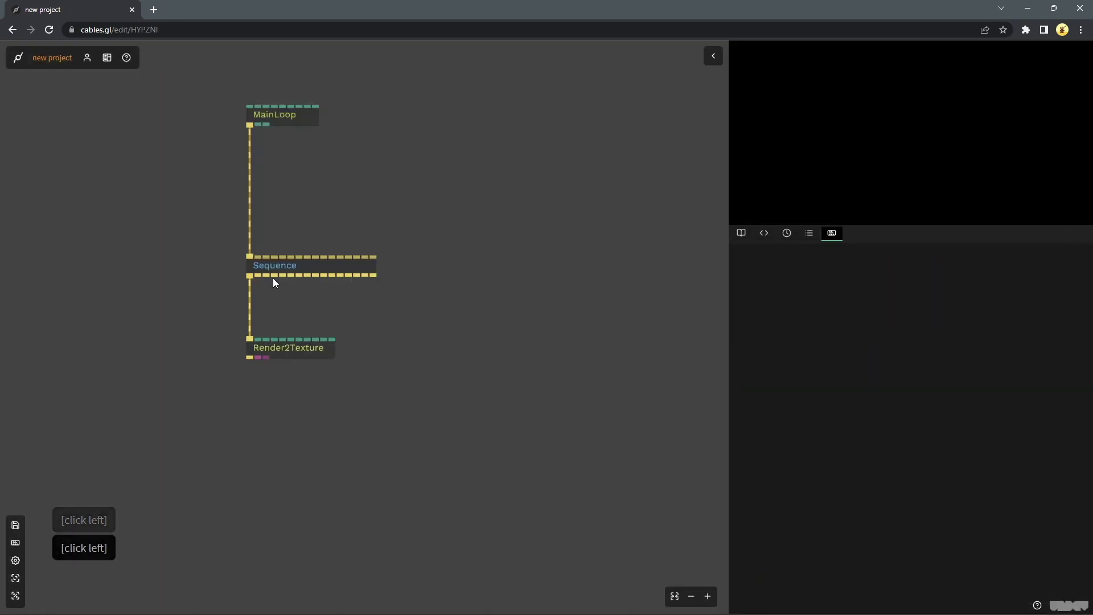
- Add ImageCompose with DrawImage off the Sequence and a FullscreenRectangle fed by ImageCompose's texture
{"action": "left_click", "coordinate": [398, 336]}
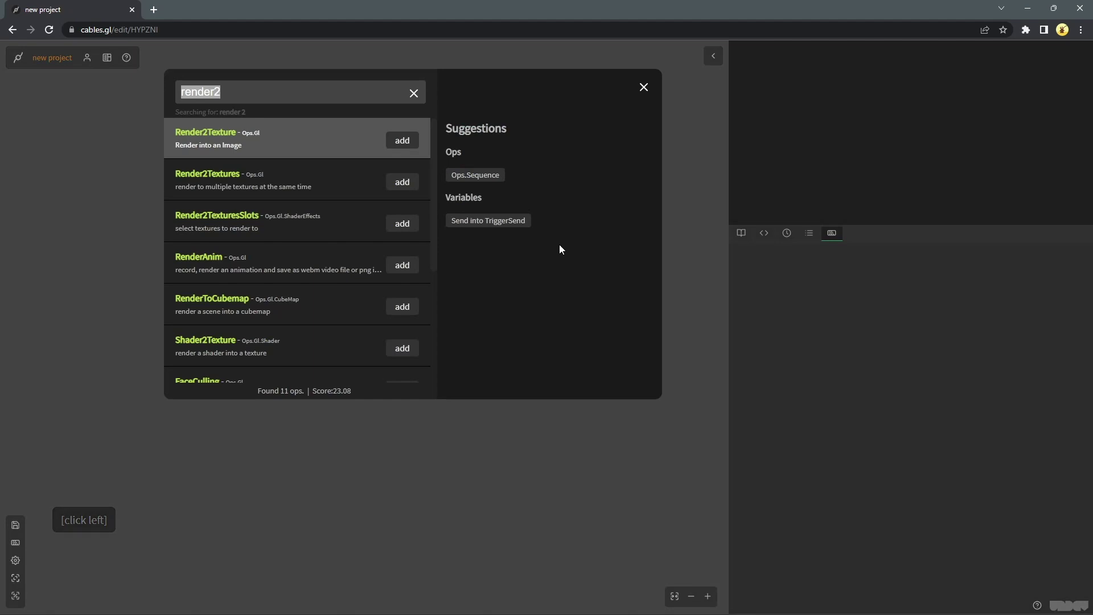
{"action": "type", "text": "imagecompo"}
{"action": "left_click", "coordinate": [417, 147]}
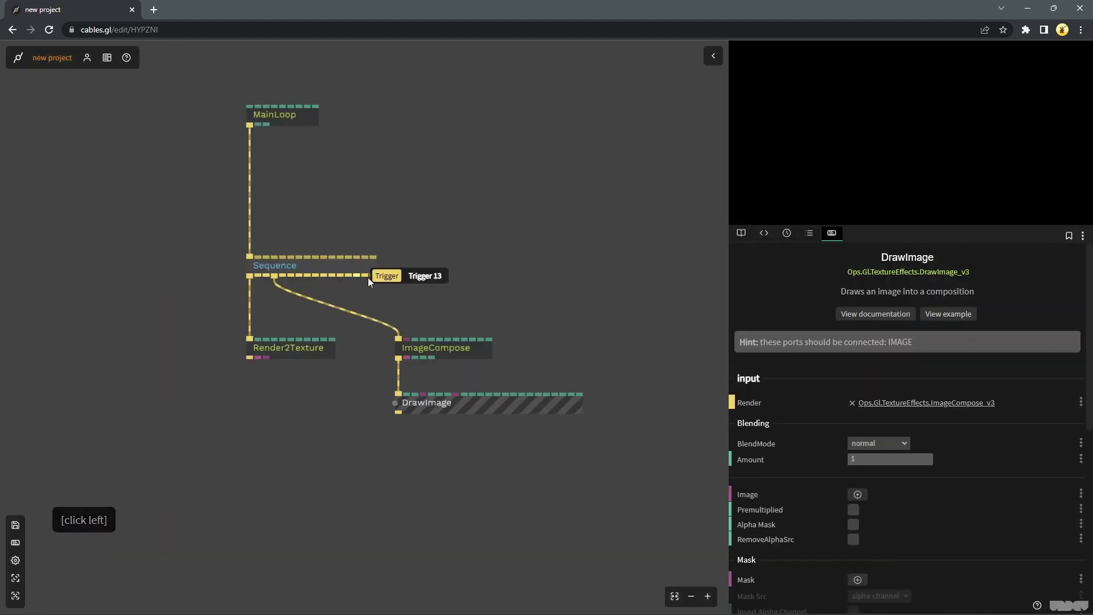
{"action": "left_click", "coordinate": [582, 312]}
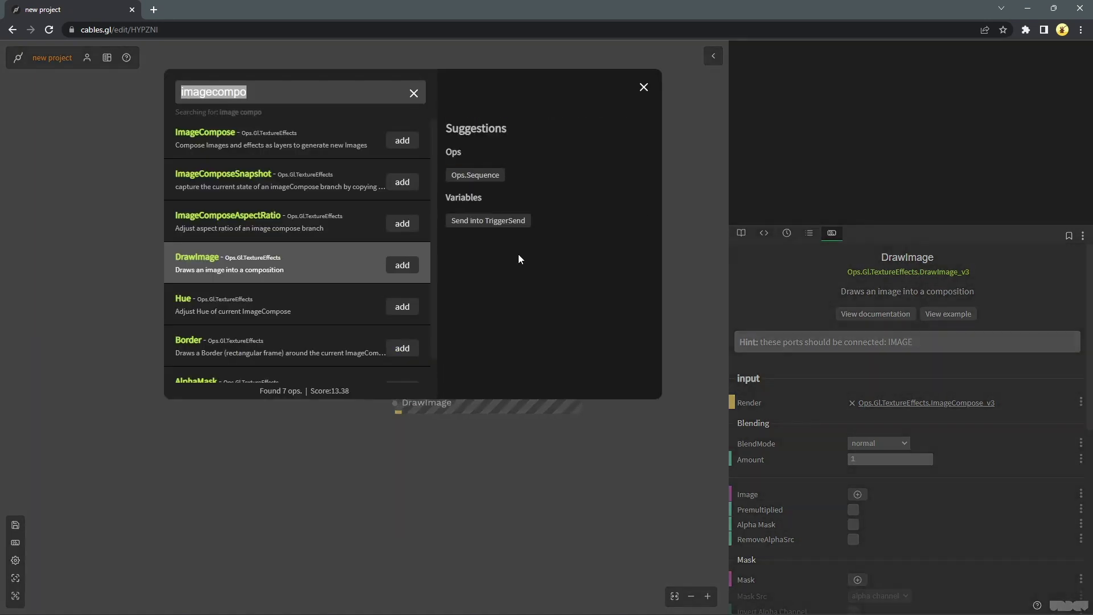
{"action": "type", "text": "fulsc"}
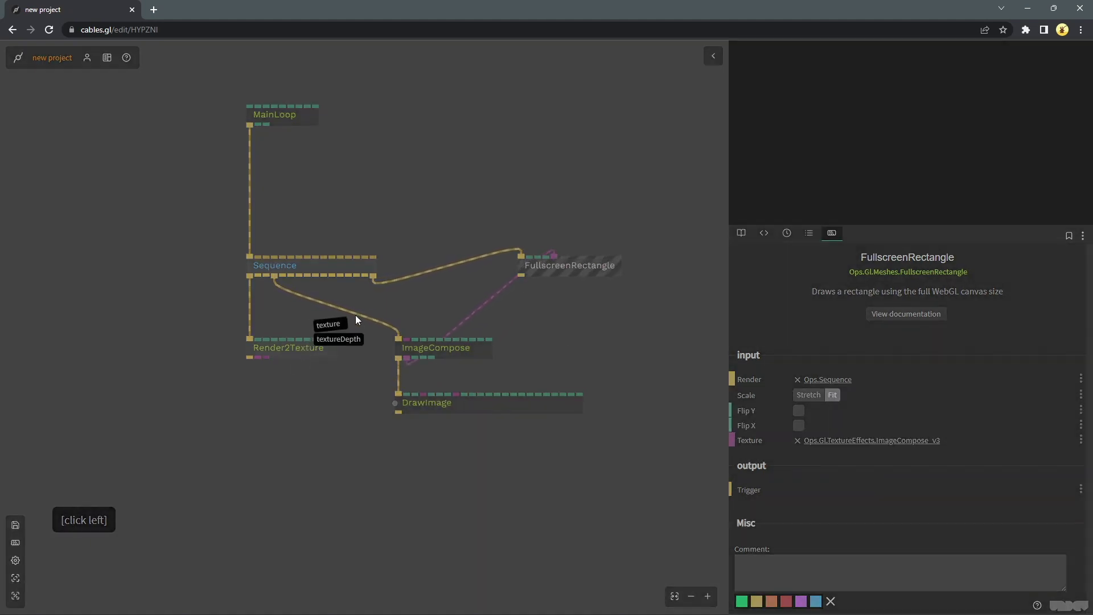
- Add a Torus under Render2Texture with inner radius 0.05 and outer radius 0.54
{"action": "left_click", "coordinate": [321, 415]}
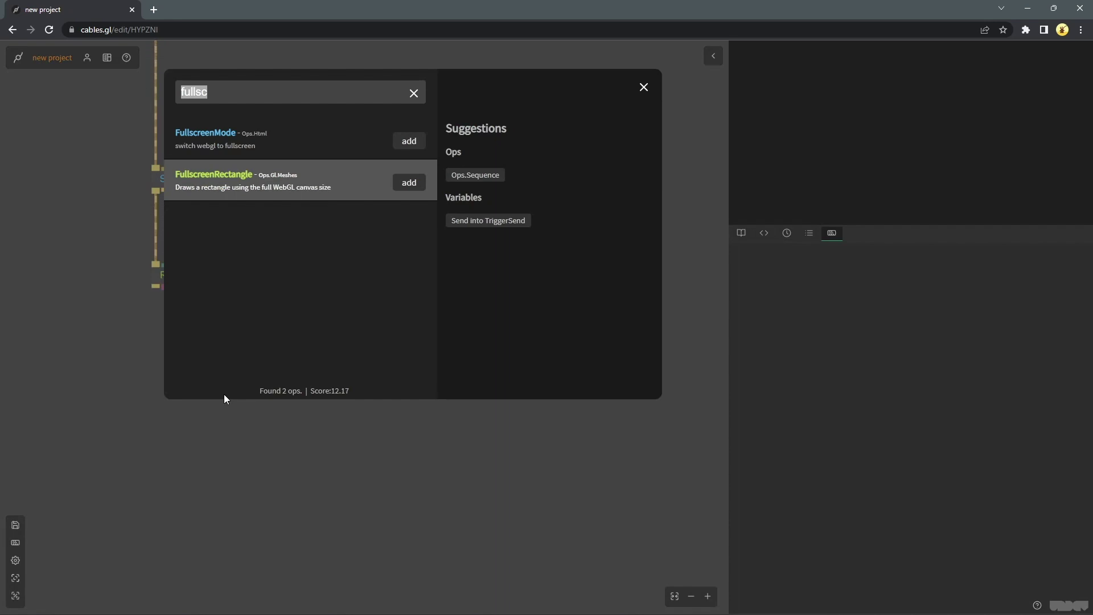
{"action": "type", "text": "tors"}
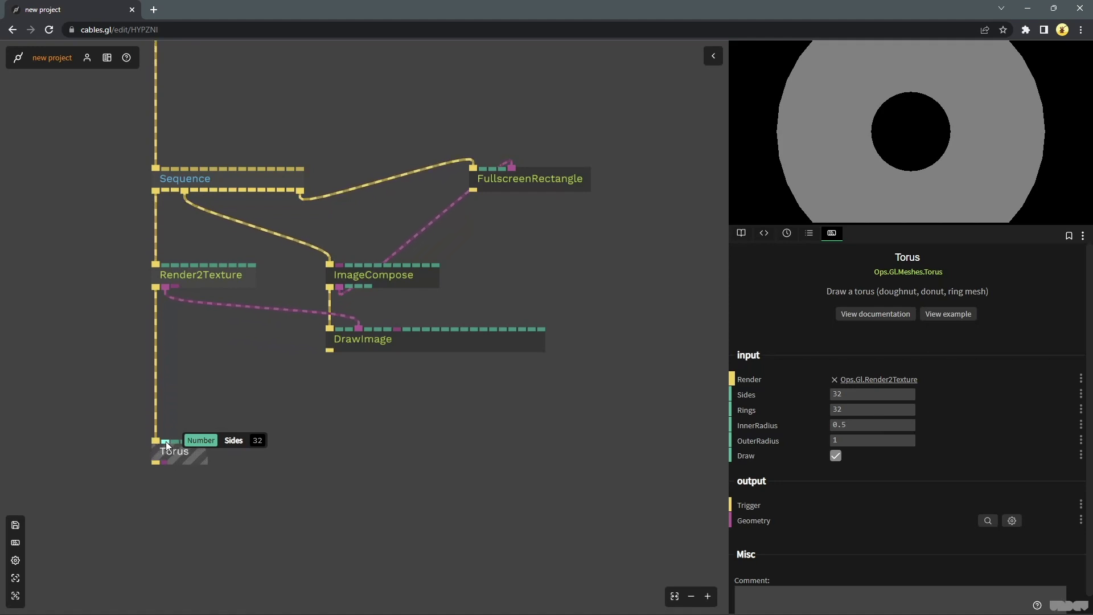
{"action": "left_click", "coordinate": [190, 479]}
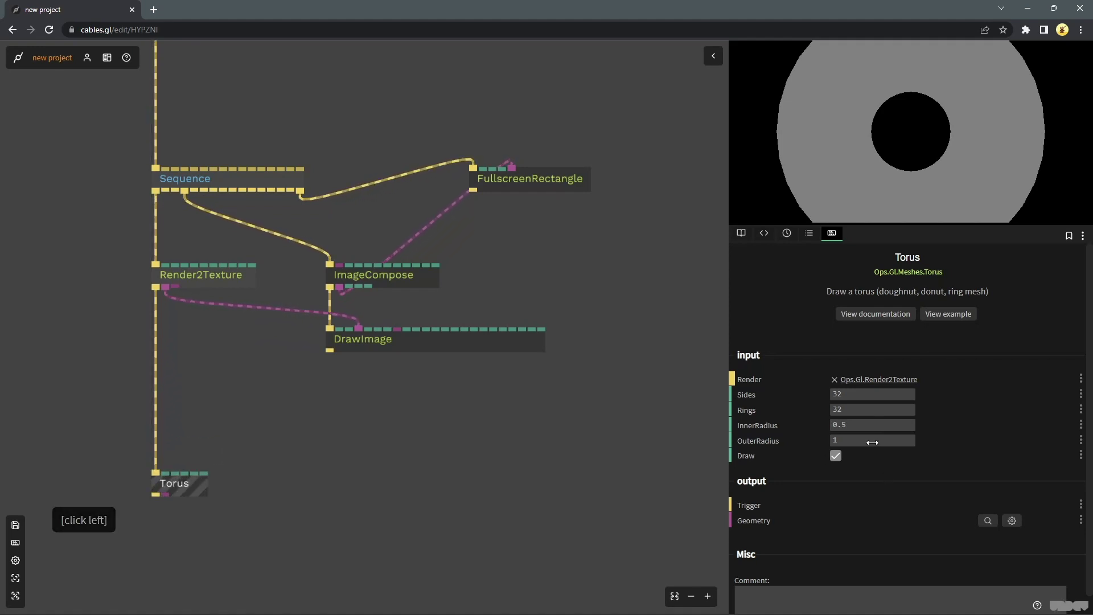
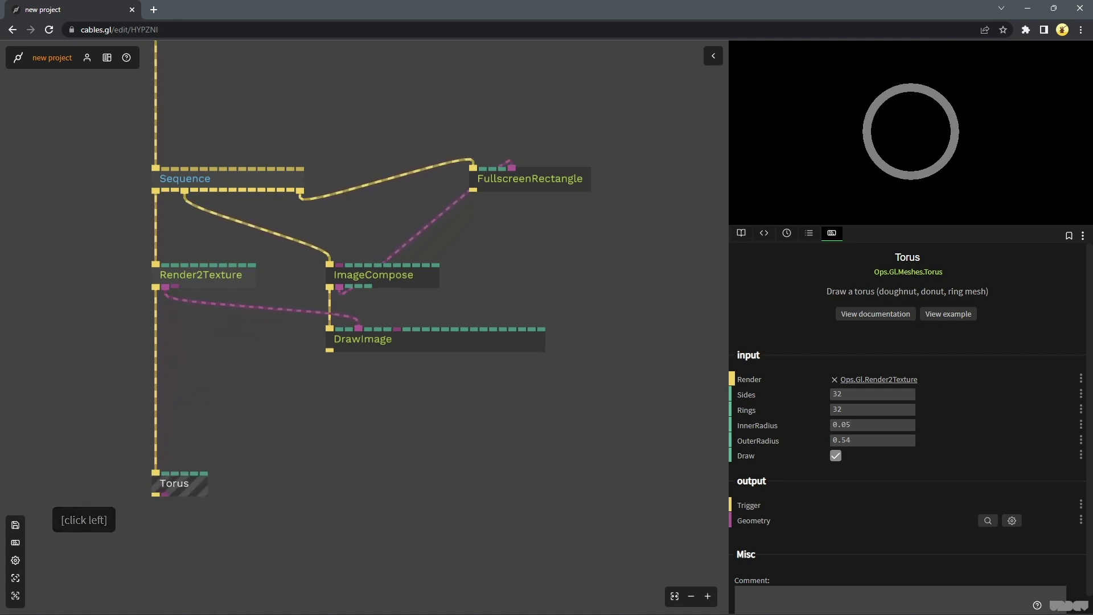
- Insert a Sequence op into the cable between Render2Texture and the Torus
{"action": "left_click", "coordinate": [437, 383]}
{"action": "right_click", "coordinate": [327, 136]}
{"action": "left_click", "coordinate": [174, 303]}
{"action": "type", "text": "se"}
{"action": "left_click", "coordinate": [418, 142]}
{"action": "left_click", "coordinate": [249, 345]}
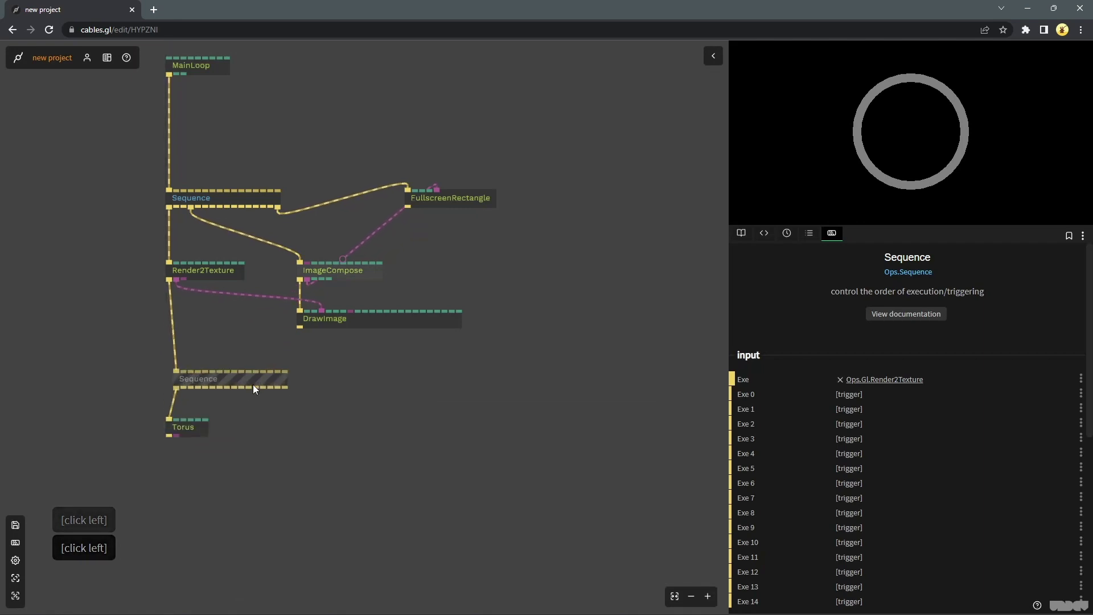
- Search the op browser for 'transform' ops without adding one yet
{"action": "left_click", "coordinate": [302, 446]}
{"action": "type", "text": "tran"}
{"action": "type", "text": "FORM"}
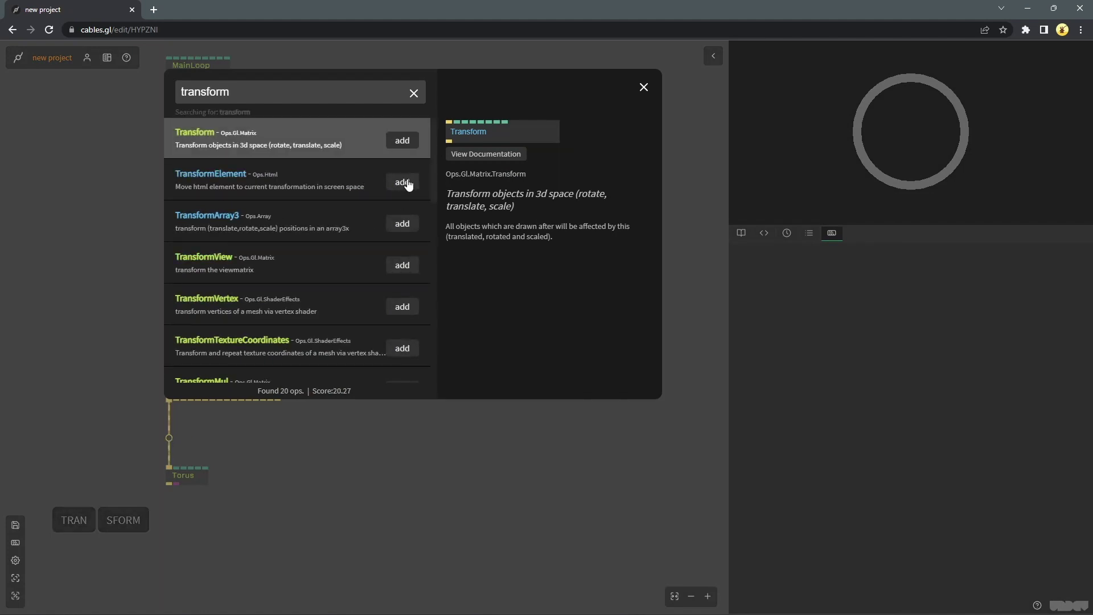
{"action": "left_click", "coordinate": [416, 148]}
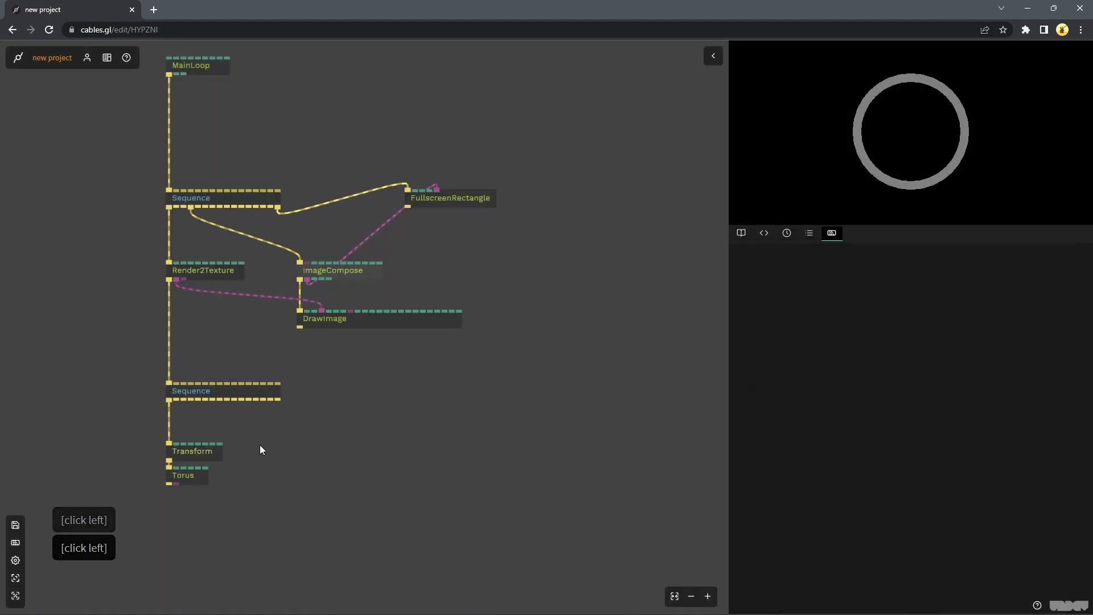
- Add a TransformView above the Sequence with RotY -45 and RotX about -33
{"action": "left_click", "coordinate": [171, 340]}
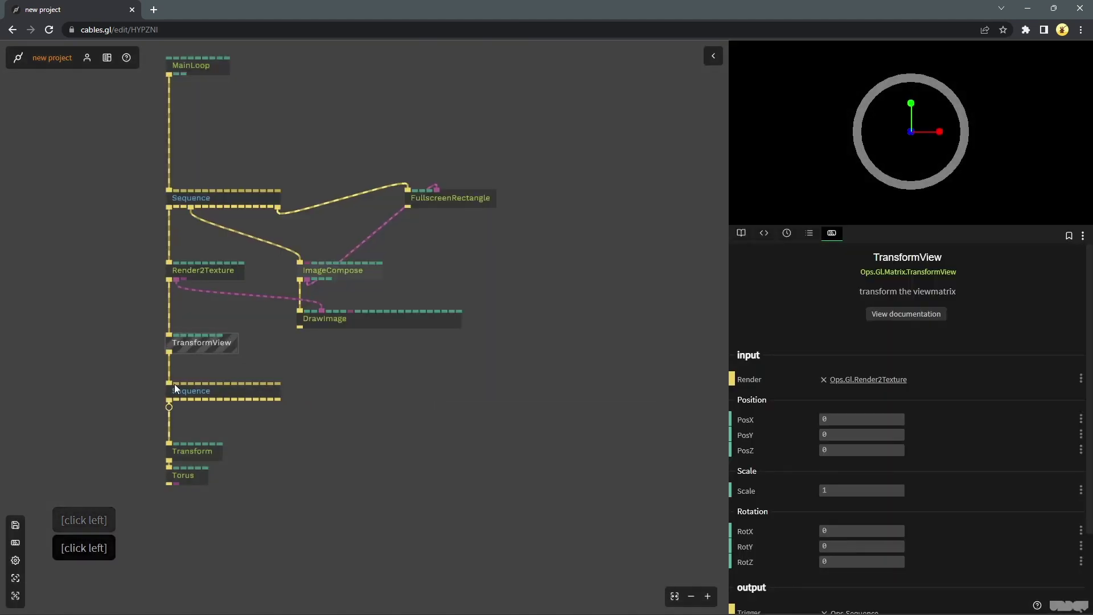
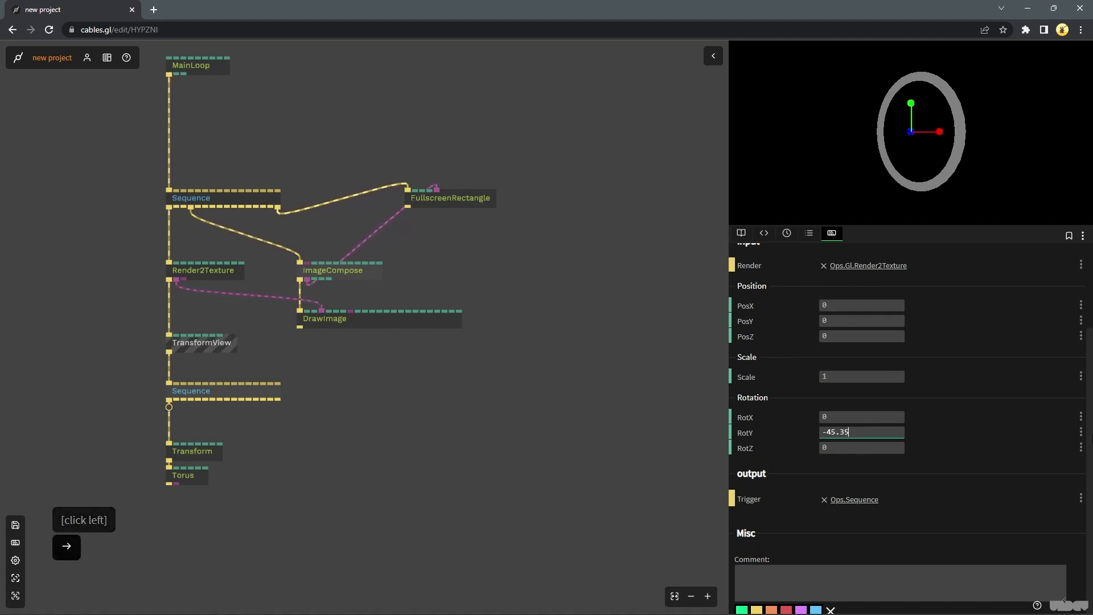
{"action": "key", "text": "BackSpace"}
{"action": "key", "text": "BackSpace"}
{"action": "key", "text": "BackSpace"}
{"action": "key", "text": "BackSpace"}
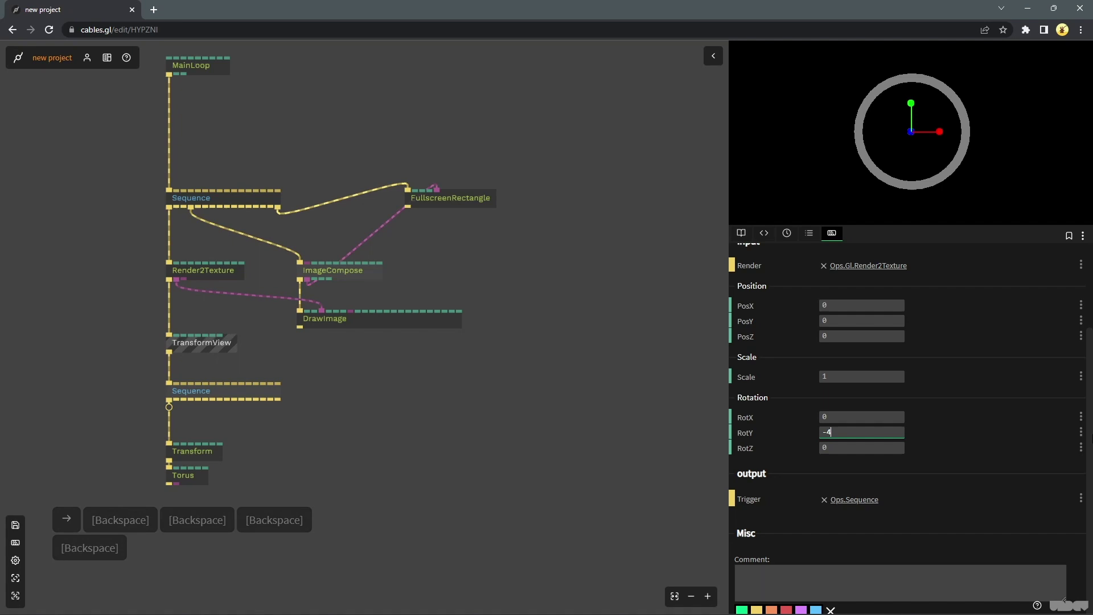
{"action": "key", "text": "5"}
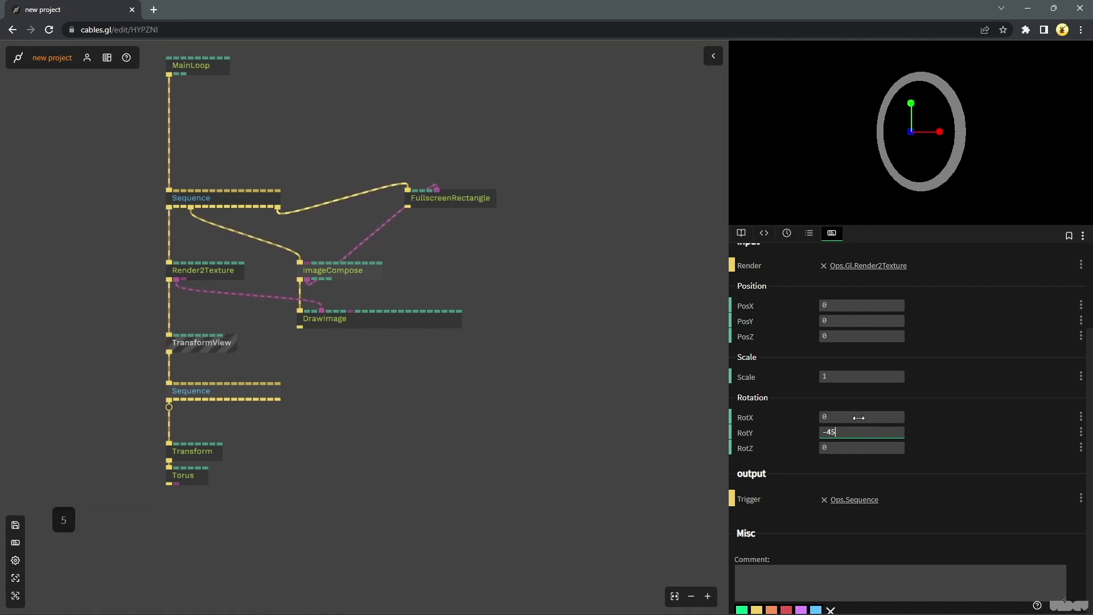
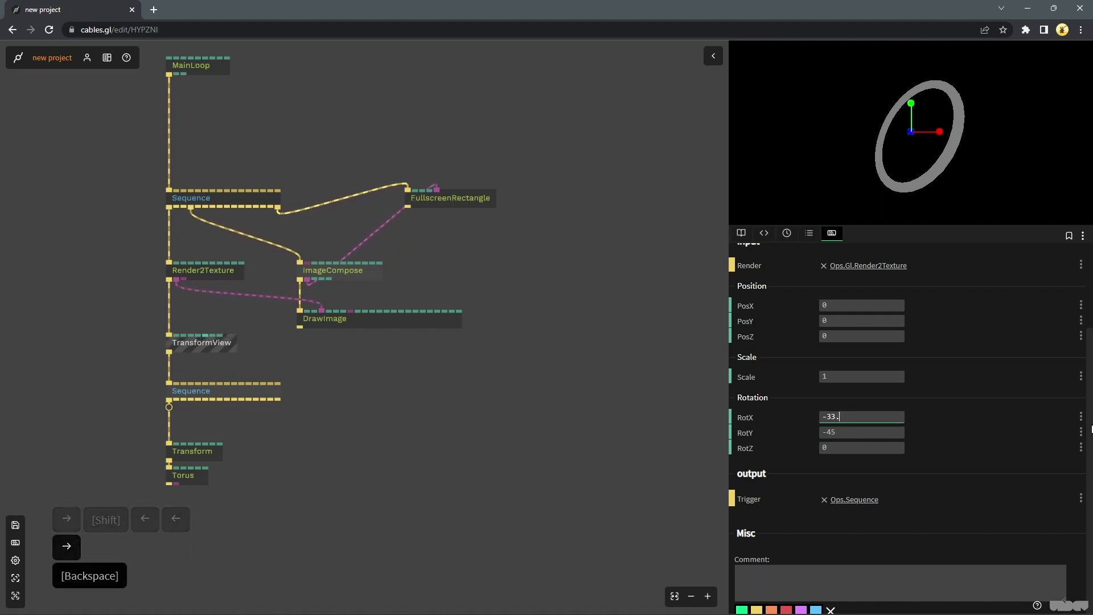
{"action": "key", "text": "BackSpace"}
{"action": "key", "text": "BackSpace"}
{"action": "key", "text": "BackSpace"}
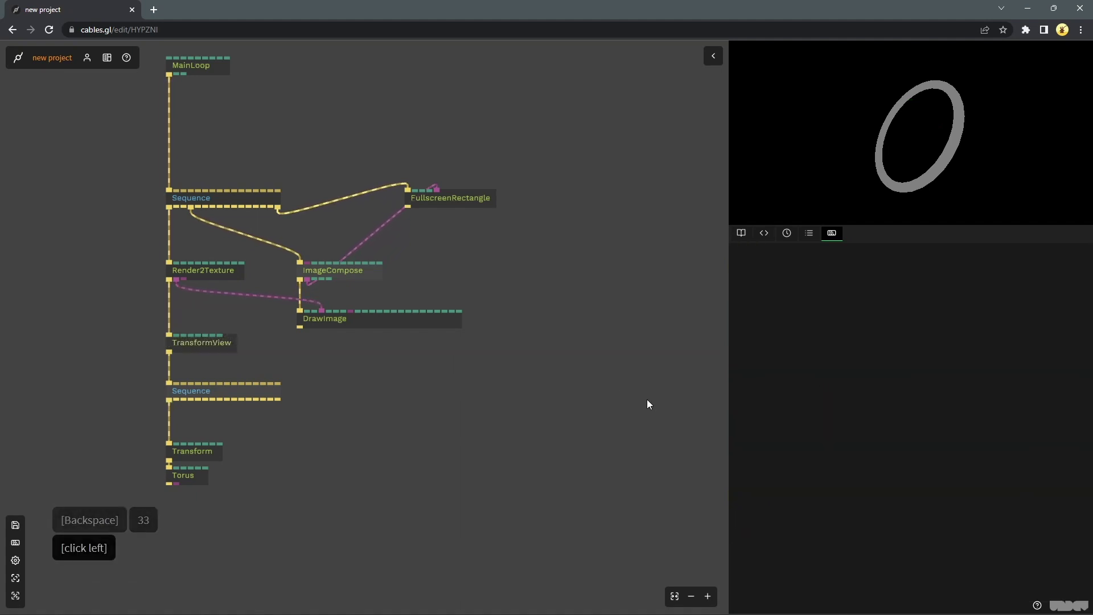
- Duplicate the Transform–Torus chain twice onto the Sequence and vary the radii (outer 0.5, 0.66) into concentric rings
{"action": "left_click", "coordinate": [190, 474]}
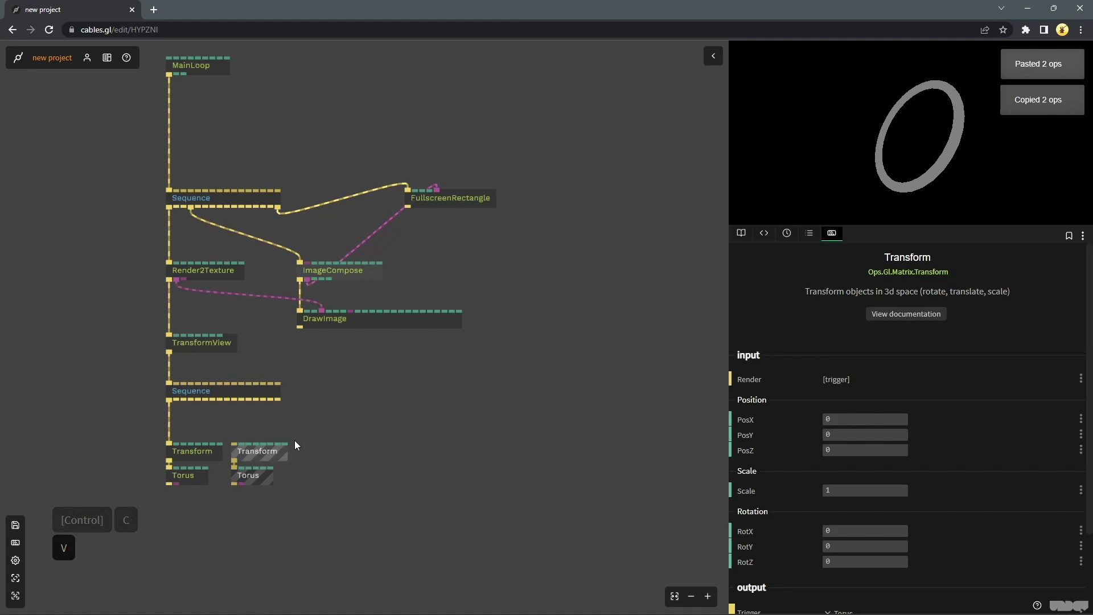
{"action": "key", "text": "v"}
{"action": "left_click", "coordinate": [373, 409]}
{"action": "left_click", "coordinate": [250, 450]}
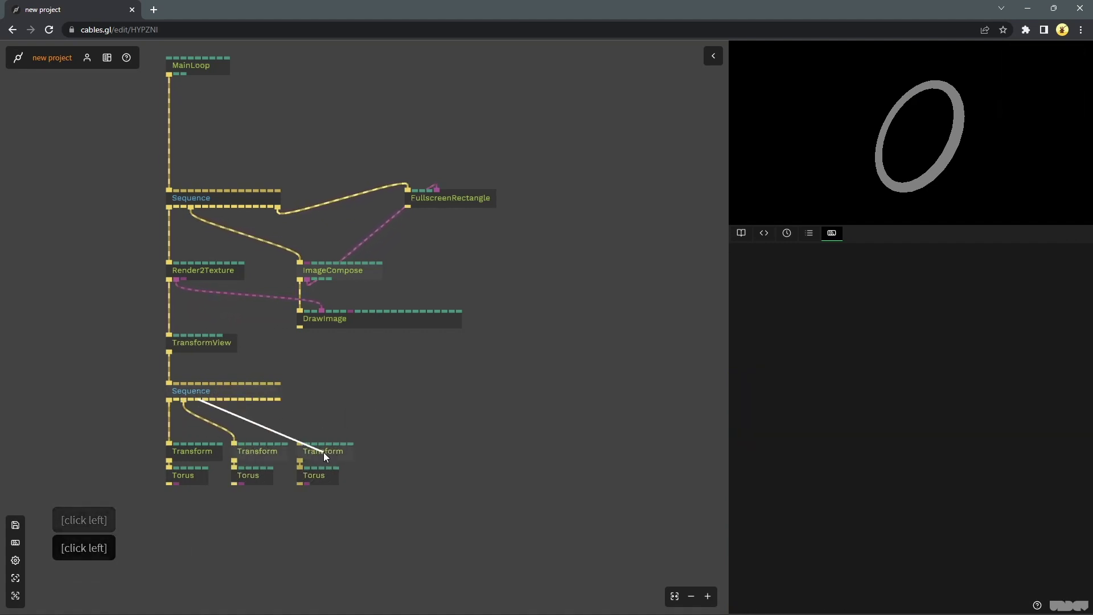
{"action": "left_click", "coordinate": [362, 407]}
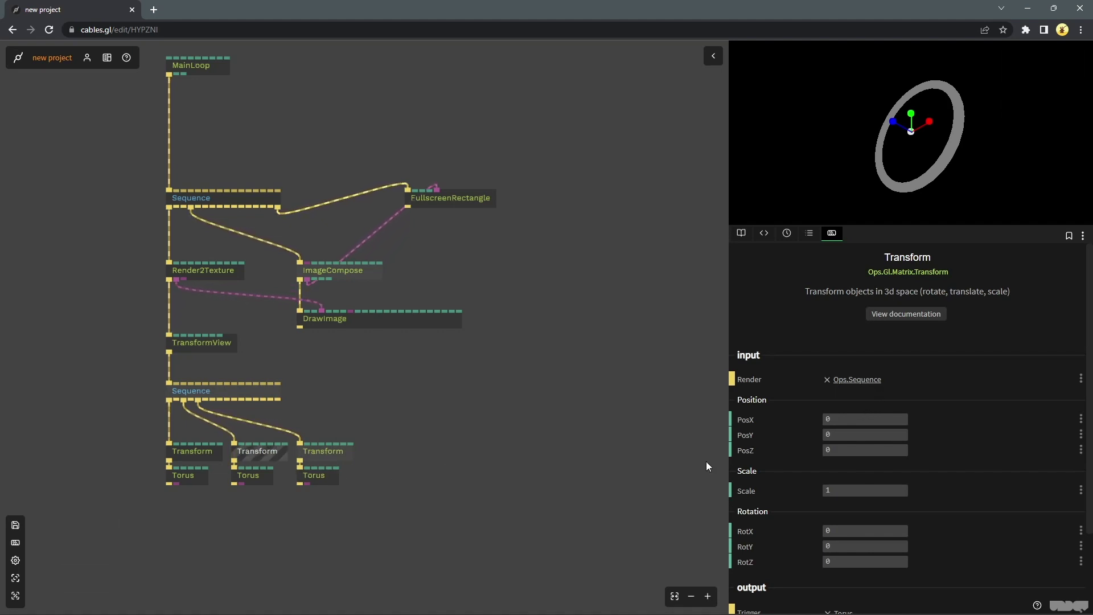
{"action": "left_click", "coordinate": [271, 485]}
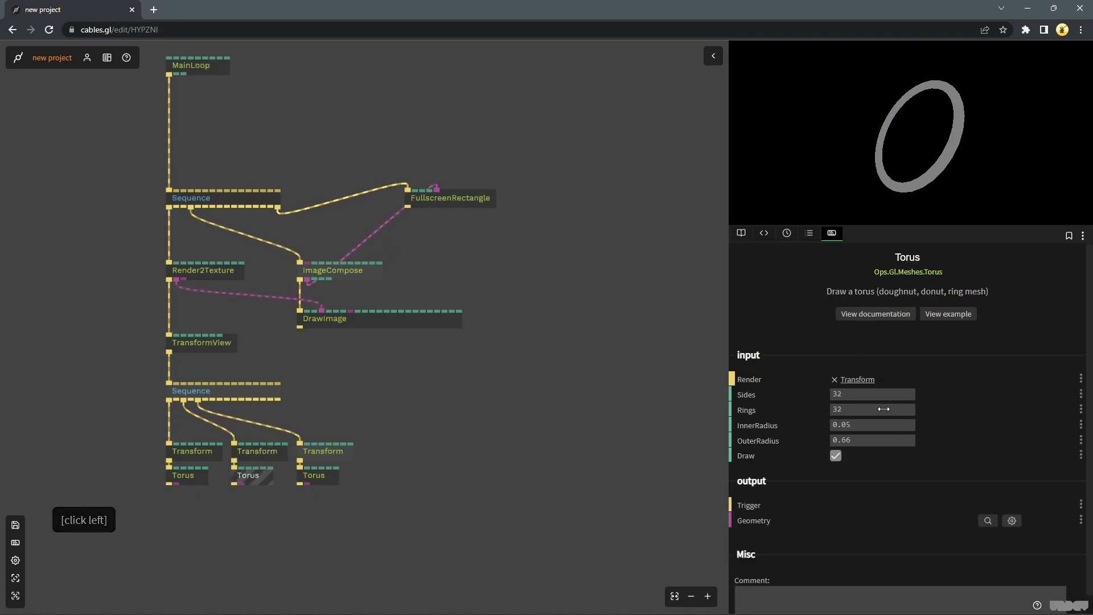
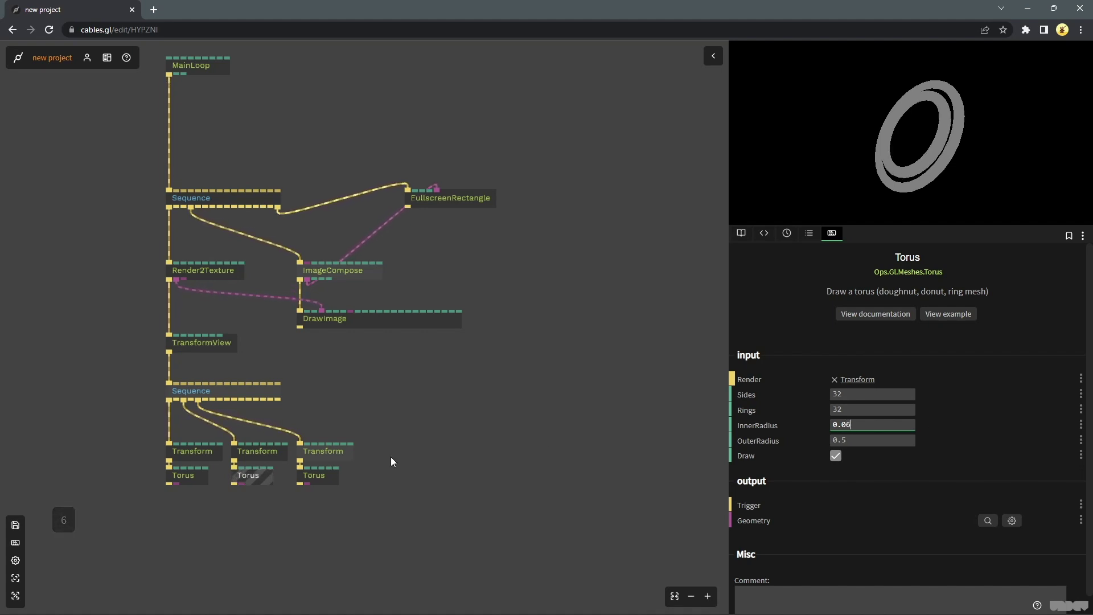
{"action": "left_click", "coordinate": [205, 478]}
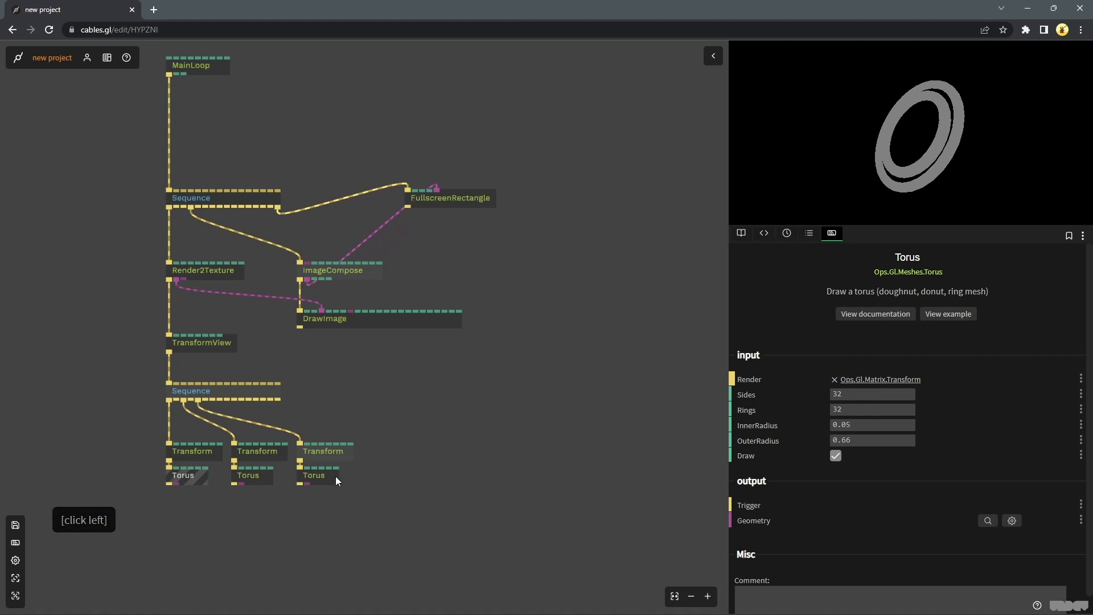
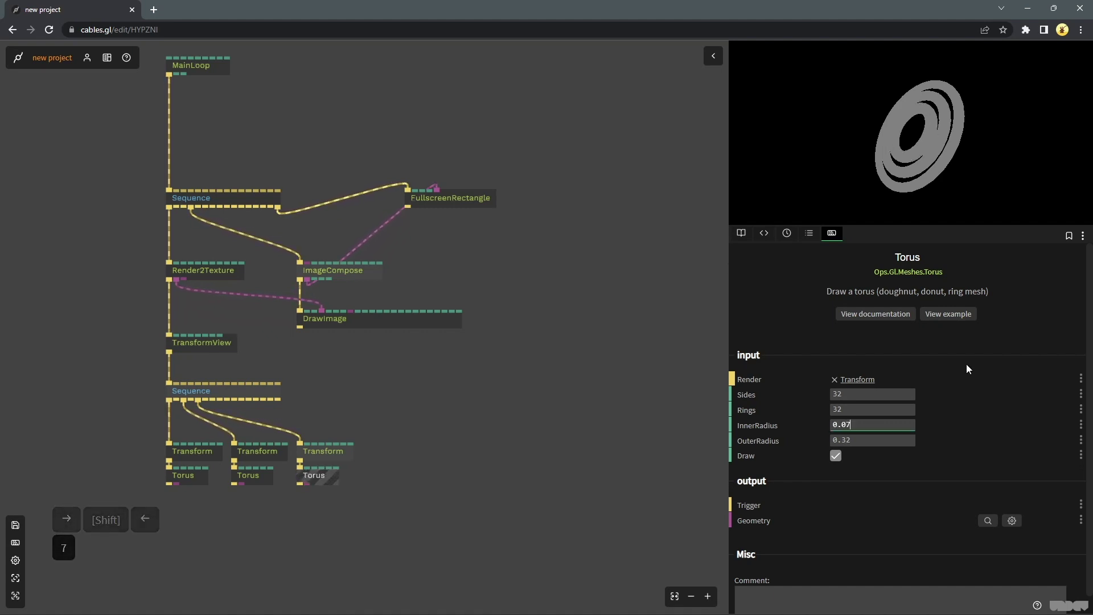
- Rotate one torus's Transform 45 degrees on X so the rings interlock
{"action": "left_click", "coordinate": [335, 456]}
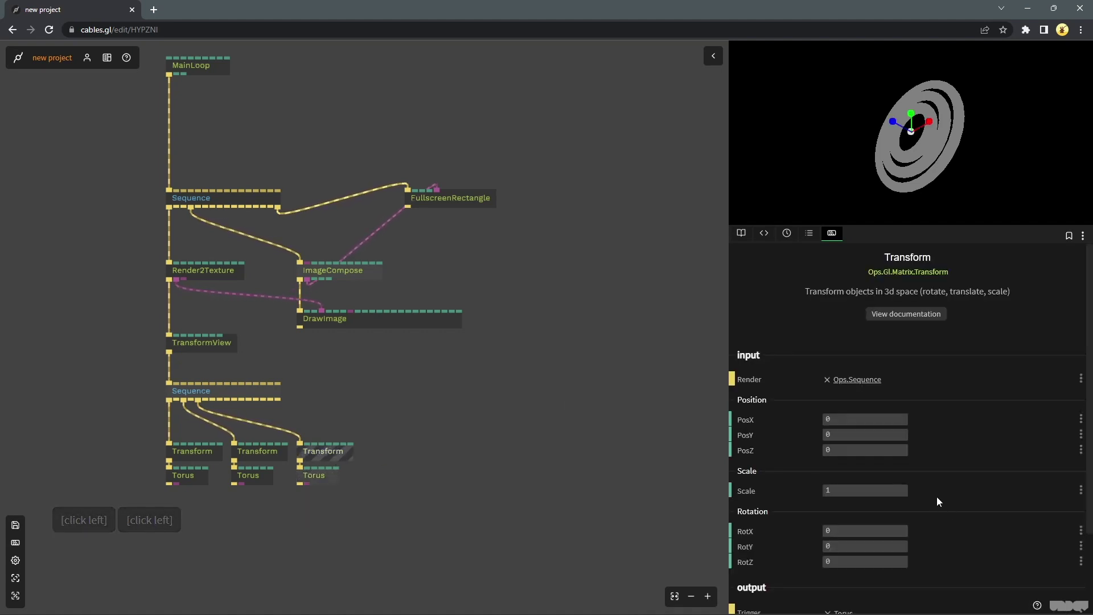
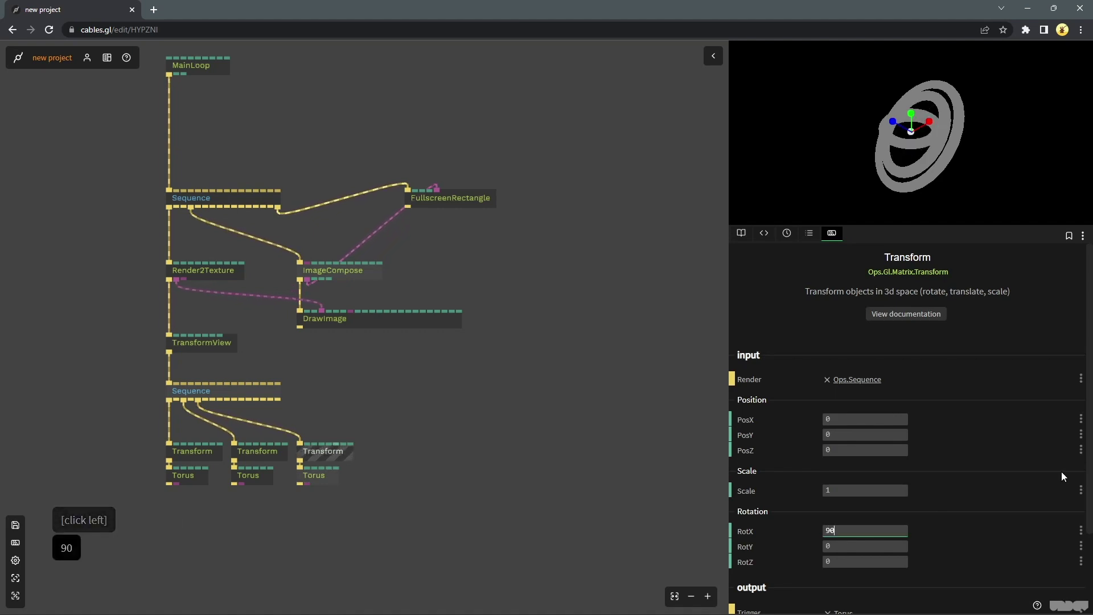
{"action": "type", "text": "90"}
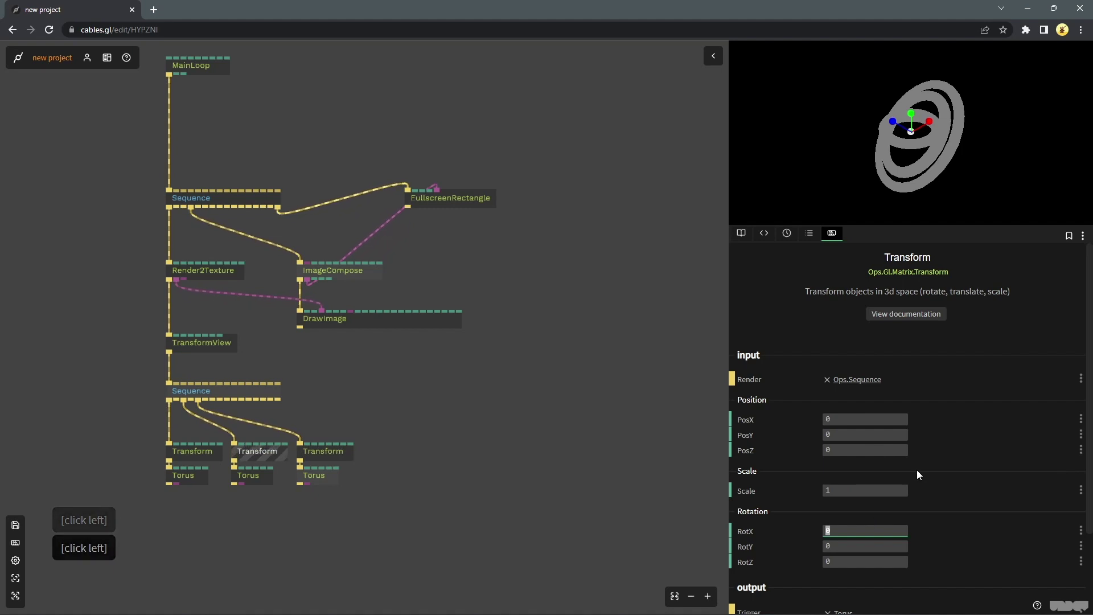
{"action": "type", "text": "45"}
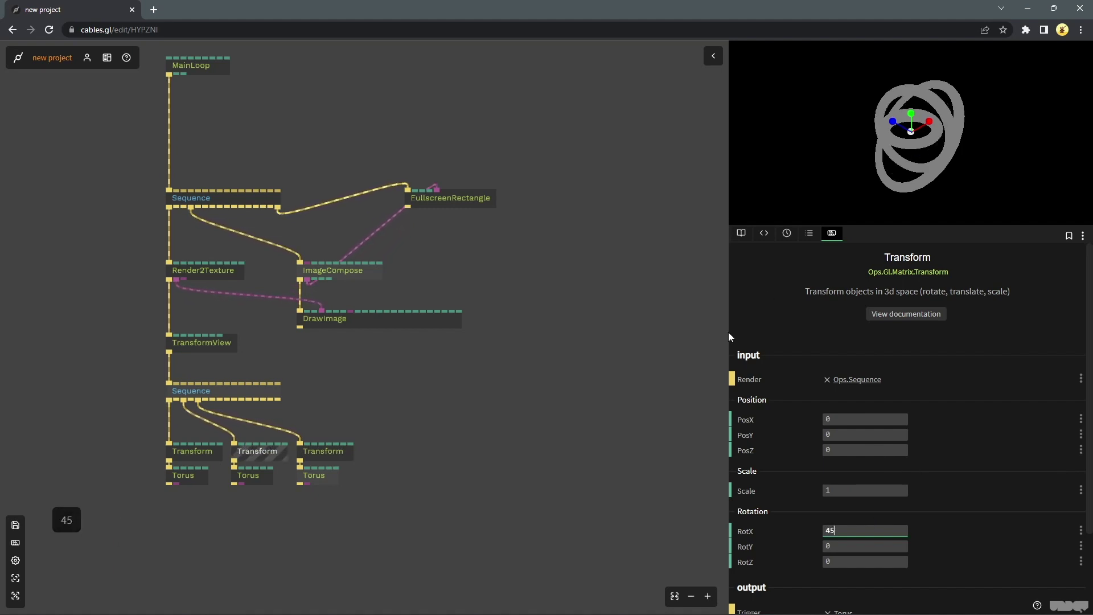
{"action": "left_click", "coordinate": [623, 376]}
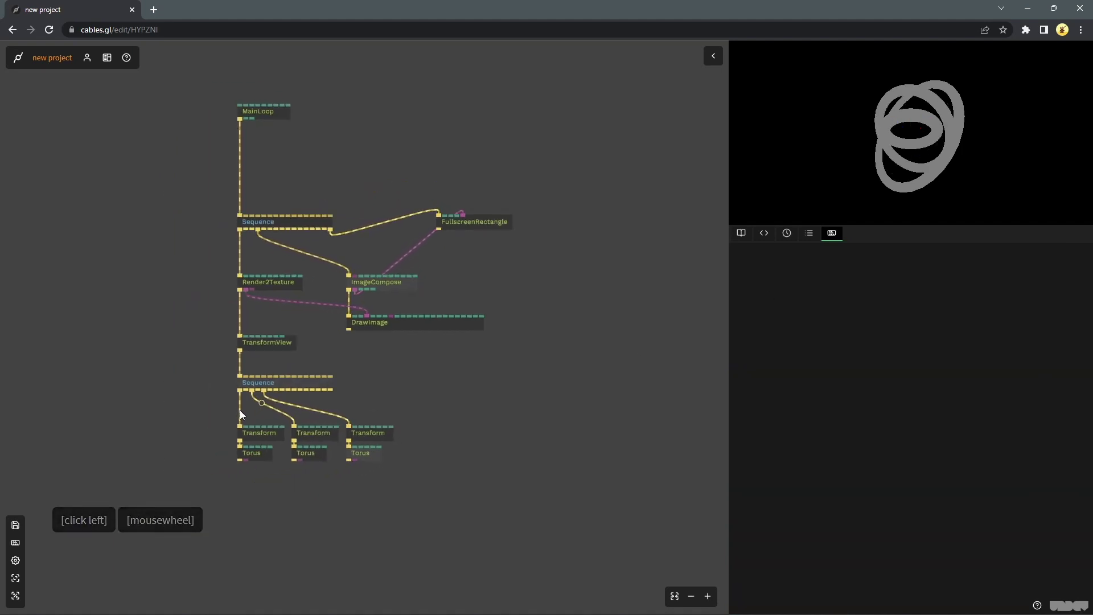
- Insert PbrEnvironmentLight after TransformView, feed it a Texture op, and add a PbrMaterial
{"action": "left_click", "coordinate": [258, 346]}
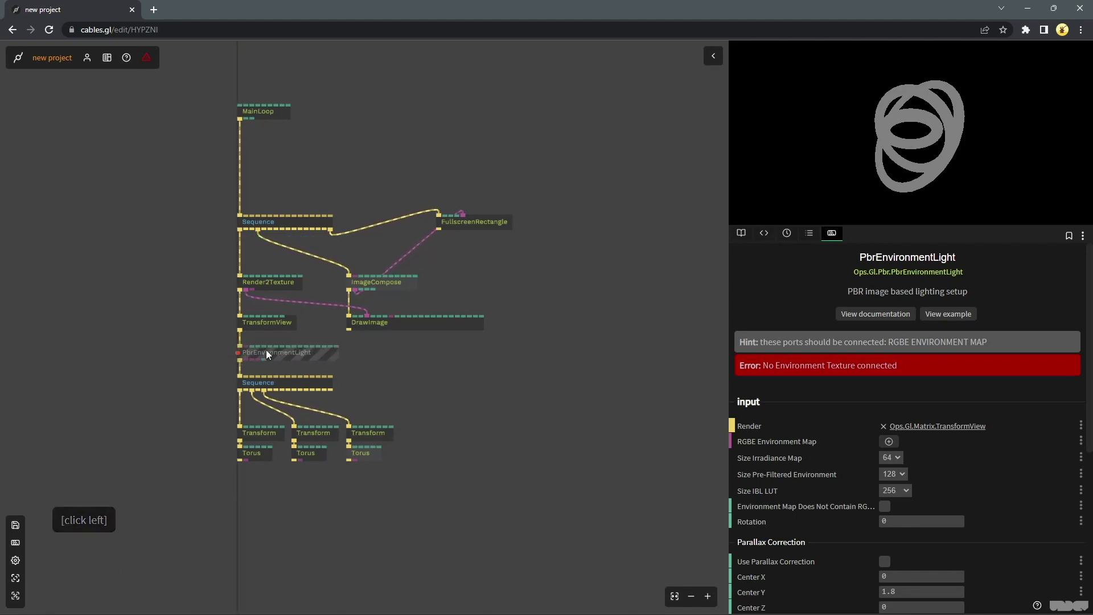
{"action": "left_click", "coordinate": [248, 351]}
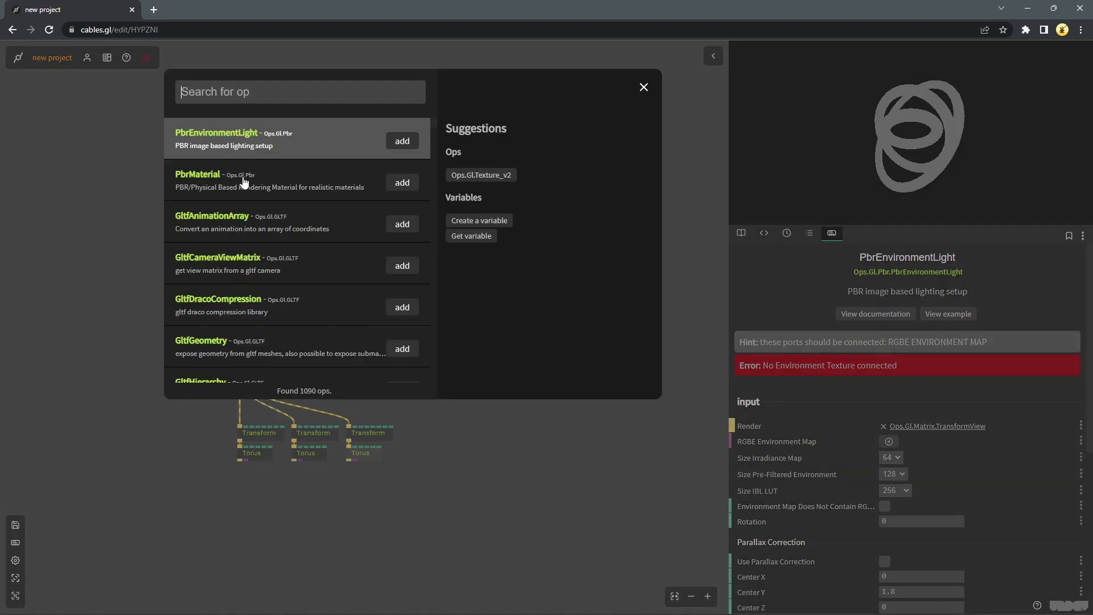
{"action": "type", "text": "textre"}
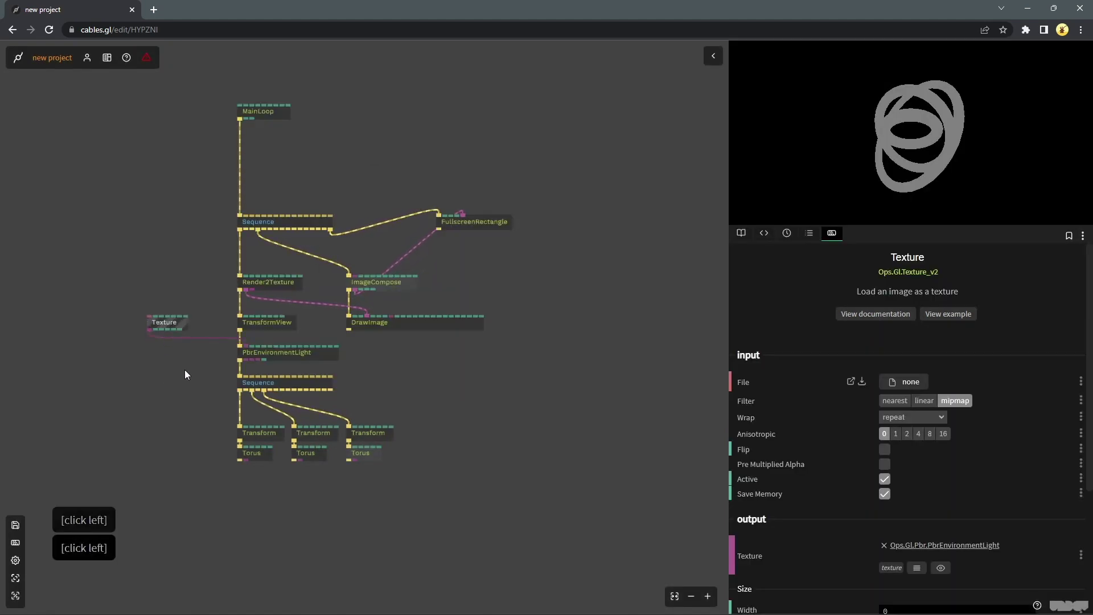
{"action": "left_click", "coordinate": [399, 336]}
{"action": "right_click", "coordinate": [399, 335]}
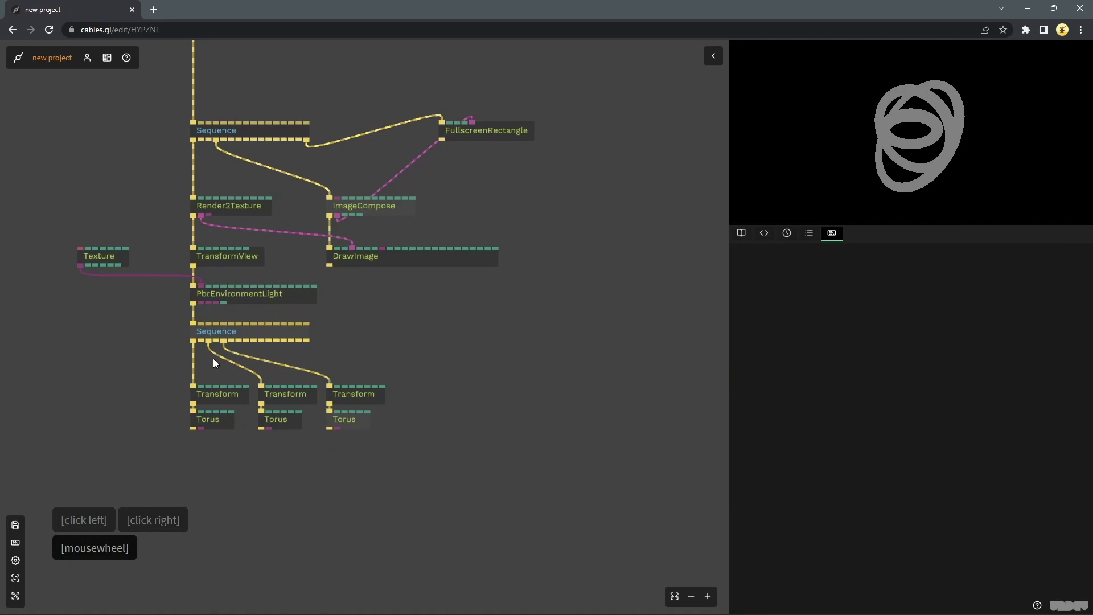
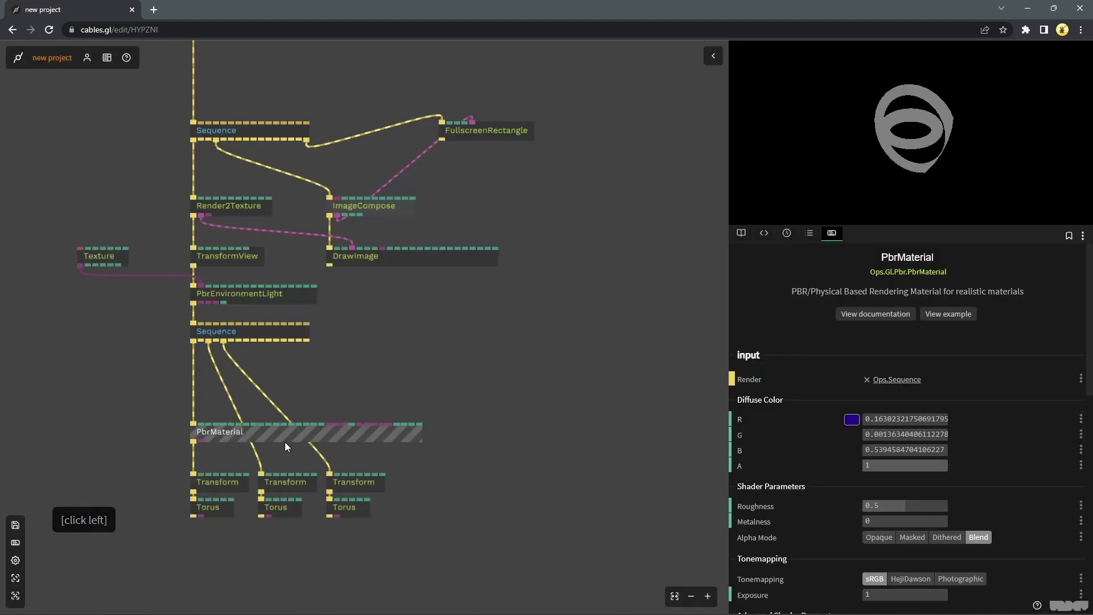
- Paste two copies of the PbrMaterial into the second and third torus chains
{"action": "key", "text": "ctrl+c"}
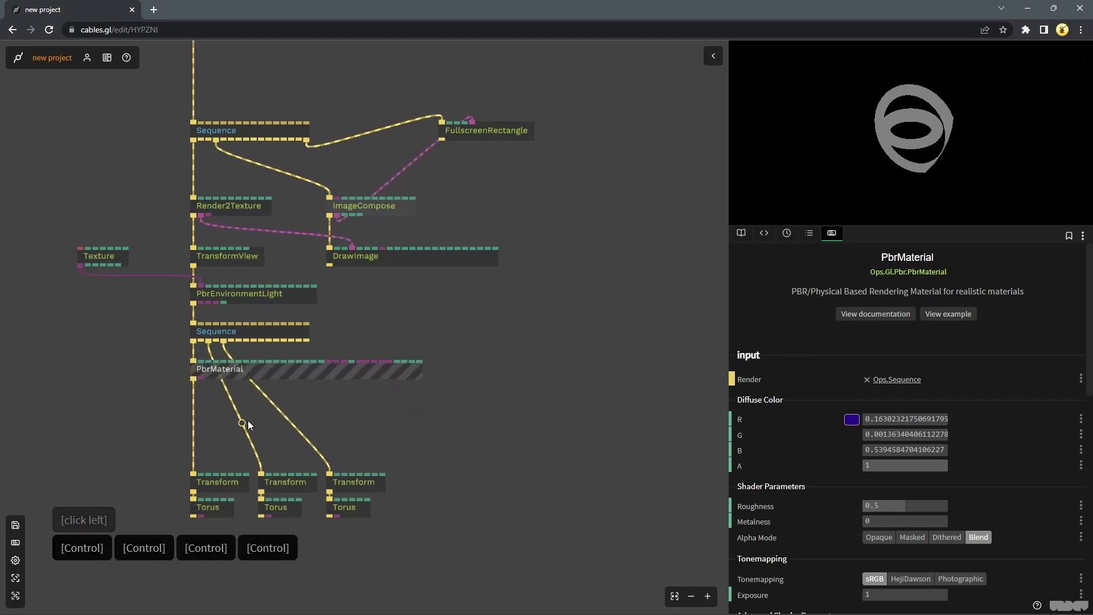
{"action": "key", "text": "ctrl+v"}
{"action": "left_click", "coordinate": [272, 432]}
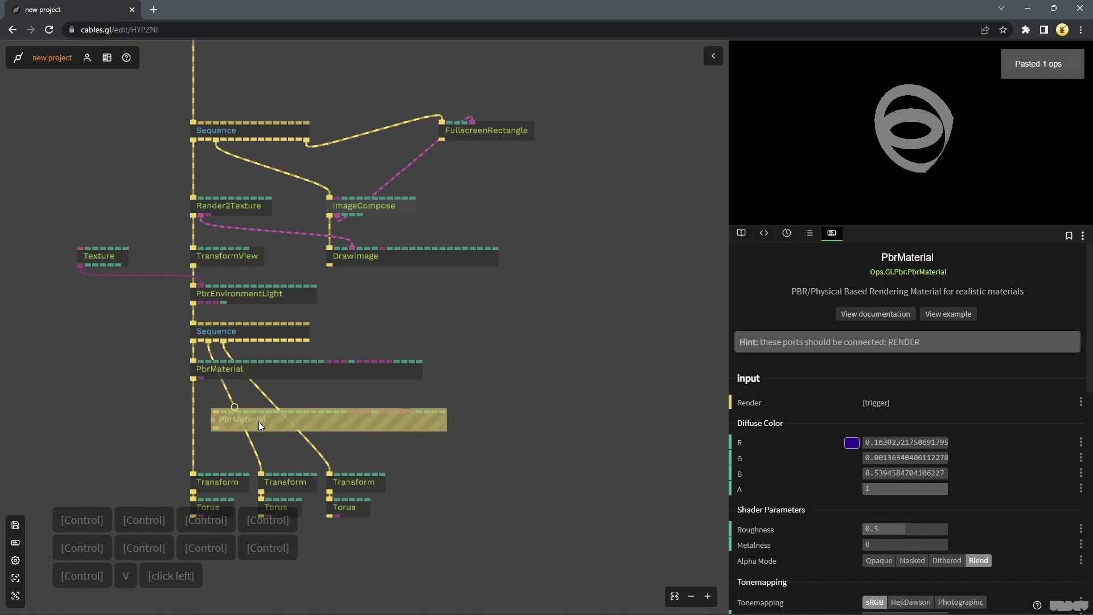
{"action": "left_click", "coordinate": [299, 430]}
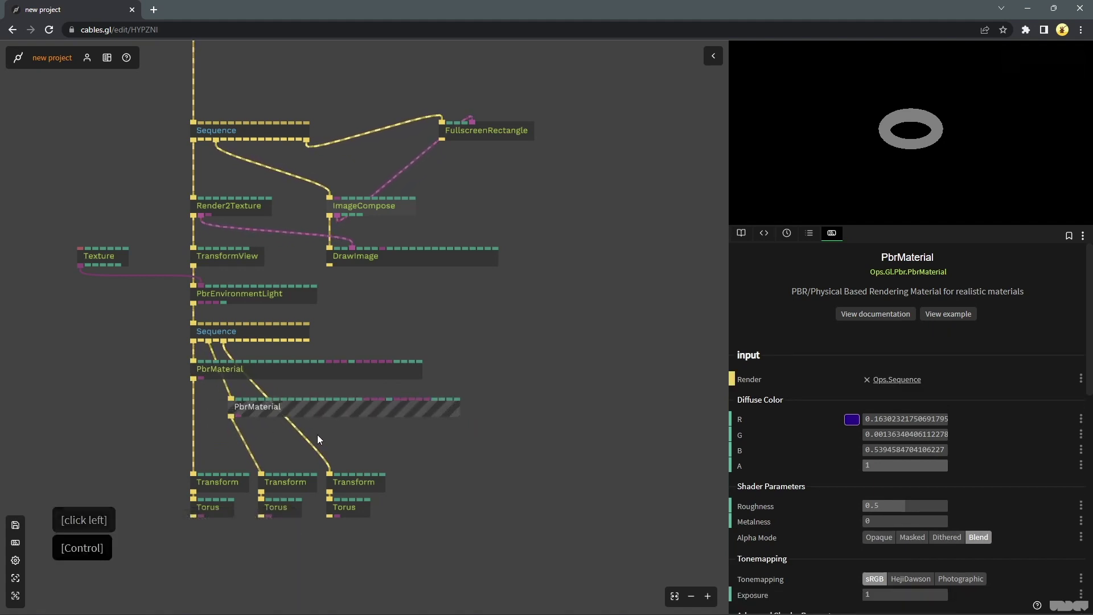
{"action": "key", "text": "ctrl+v"}
{"action": "left_click", "coordinate": [308, 443]}
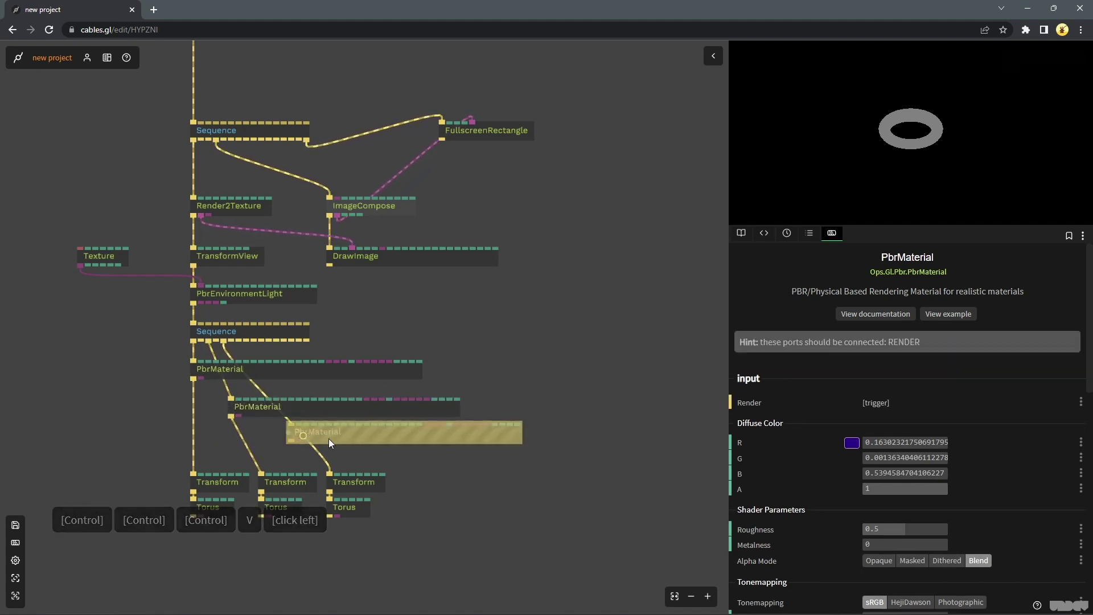
{"action": "left_click", "coordinate": [595, 347]}
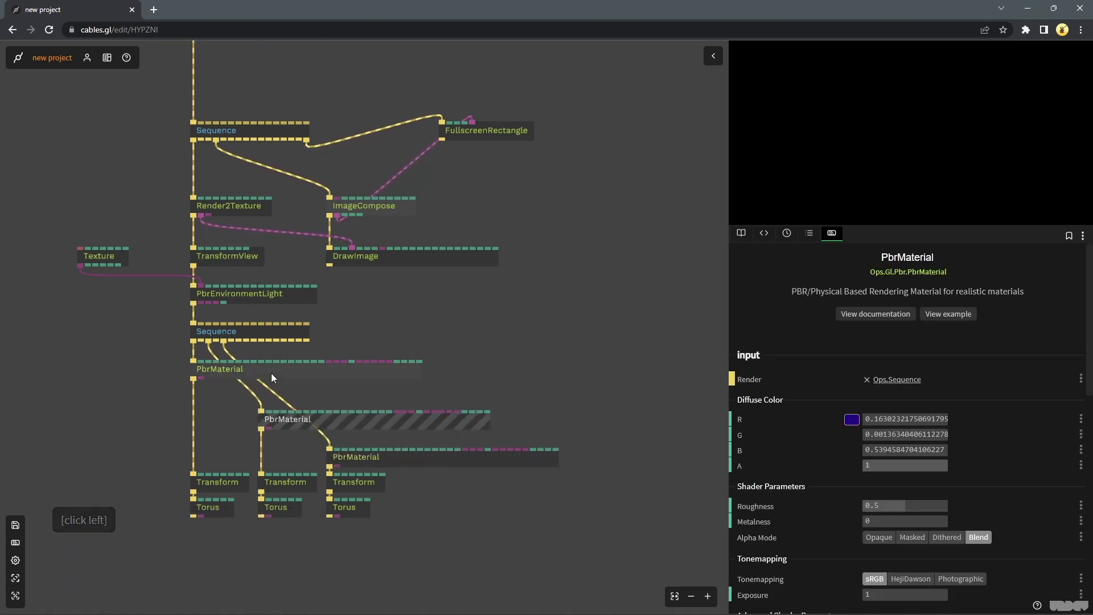
- Load studiosmall.rgbe.png from the library as the Texture op's file
{"action": "left_click", "coordinate": [275, 387]}
{"action": "left_click", "coordinate": [107, 265]}
{"action": "left_click", "coordinate": [902, 388]}
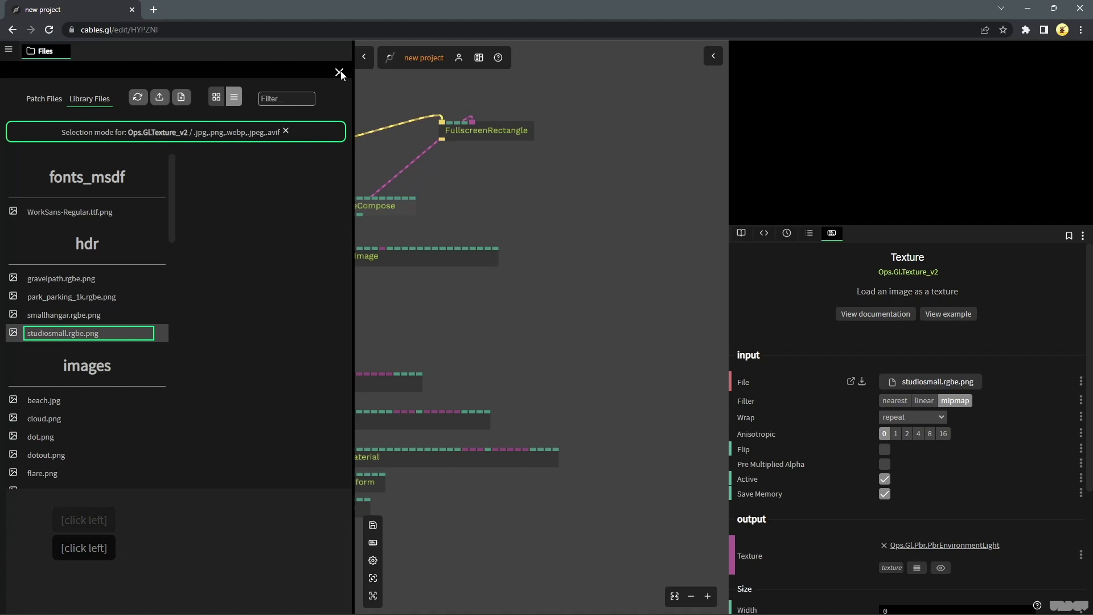
{"action": "left_click", "coordinate": [343, 75]}
{"action": "left_click", "coordinate": [623, 325]}
- Set the three PbrMaterial diffuse colours to white, light grey and dark grey
{"action": "right_click", "coordinate": [506, 303]}
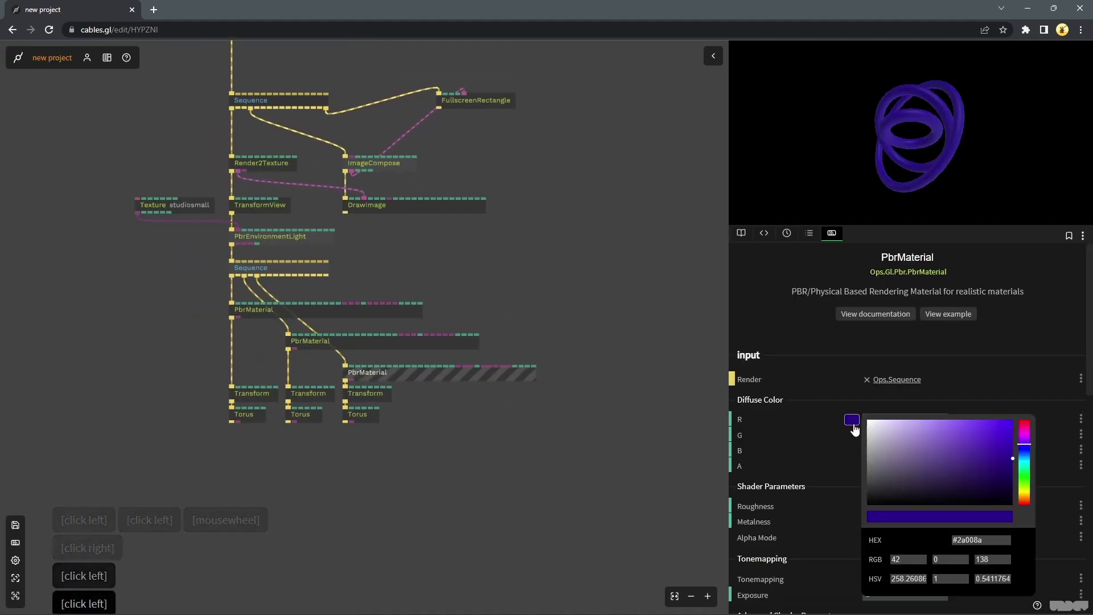
{"action": "left_click", "coordinate": [864, 441]}
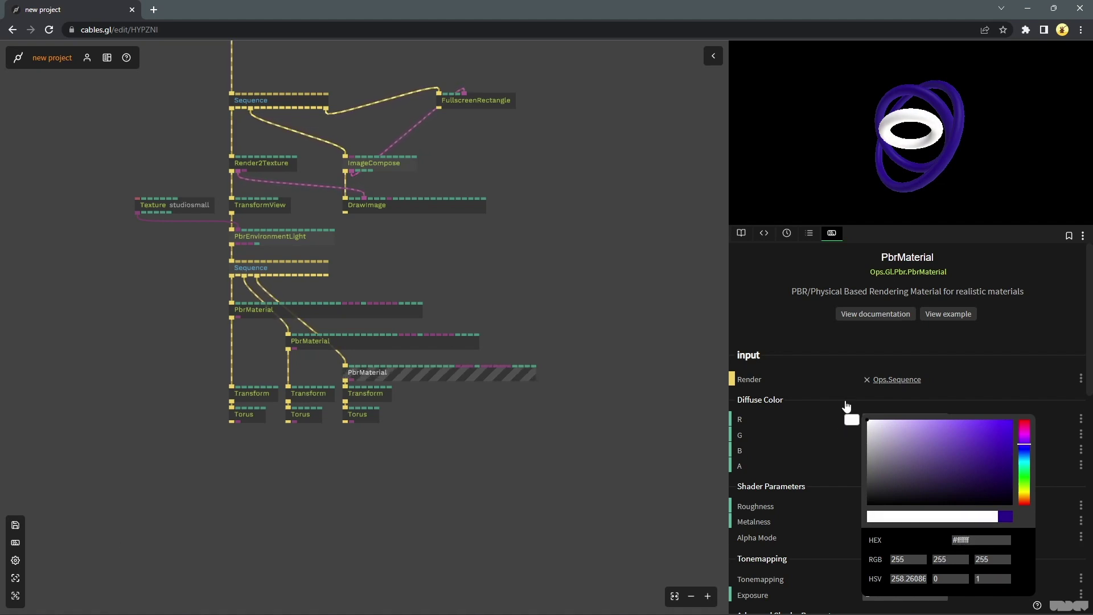
{"action": "left_click", "coordinate": [543, 288]}
{"action": "left_click", "coordinate": [455, 356]}
{"action": "left_click", "coordinate": [456, 348]}
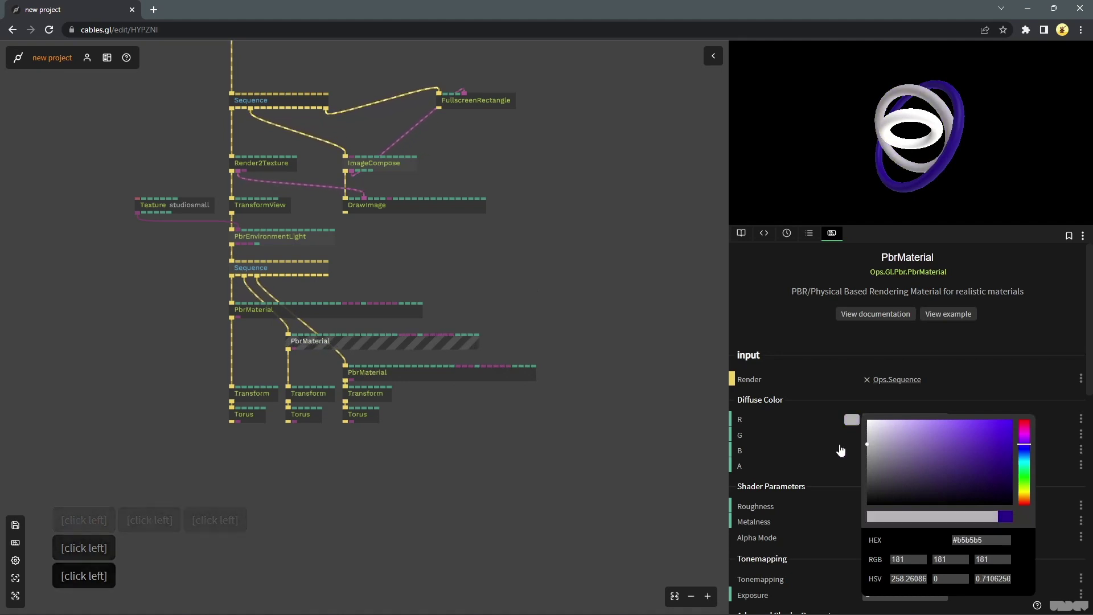
{"action": "left_click", "coordinate": [453, 382]}
{"action": "left_click", "coordinate": [867, 497]}
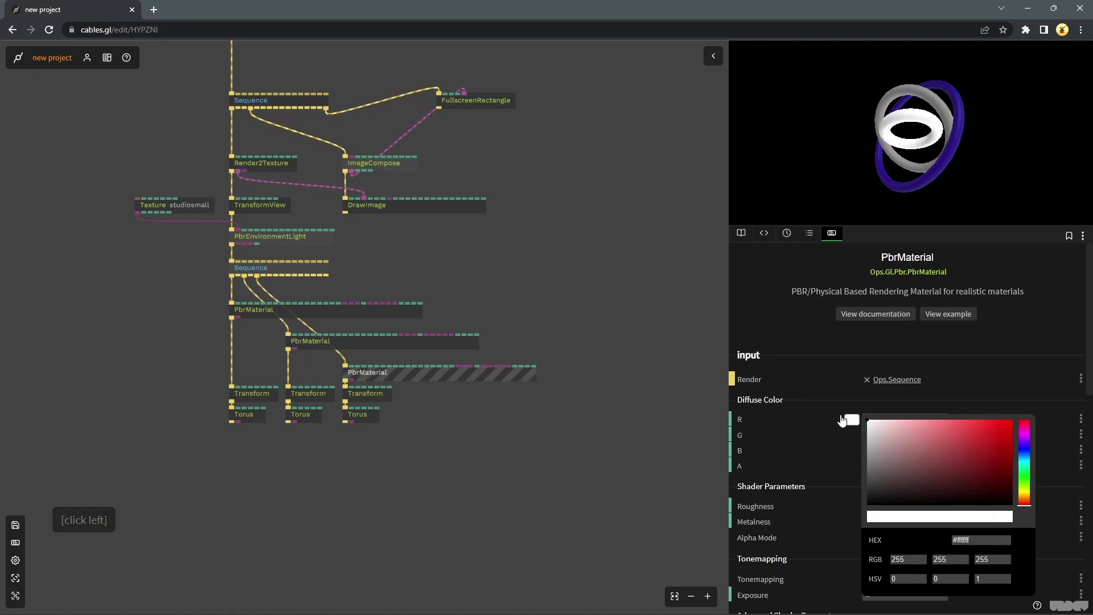
{"action": "left_click", "coordinate": [599, 353]}
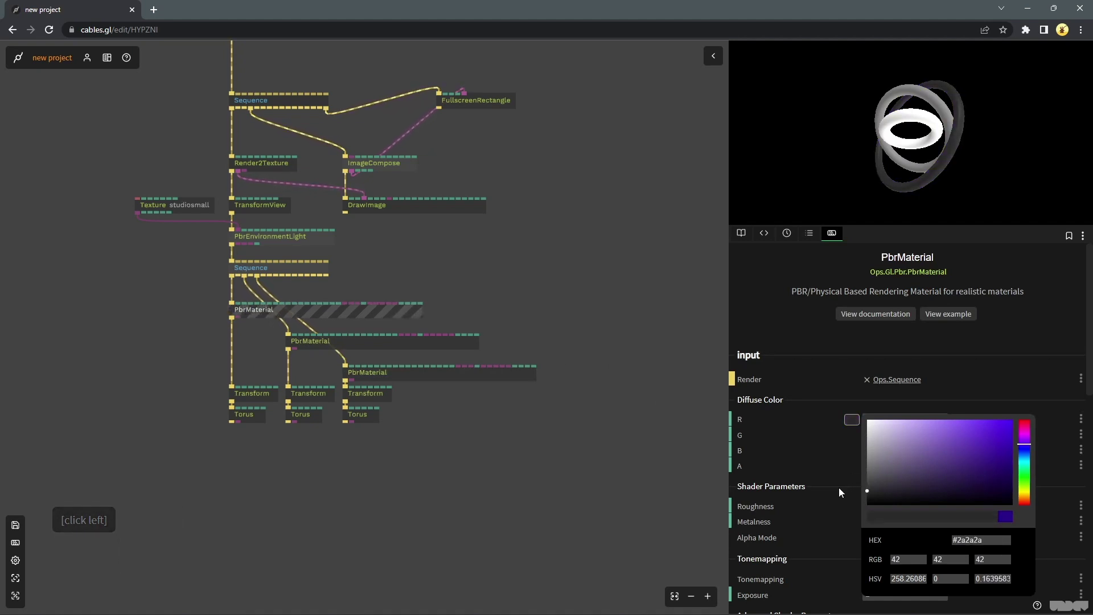
{"action": "left_click", "coordinate": [457, 323]}
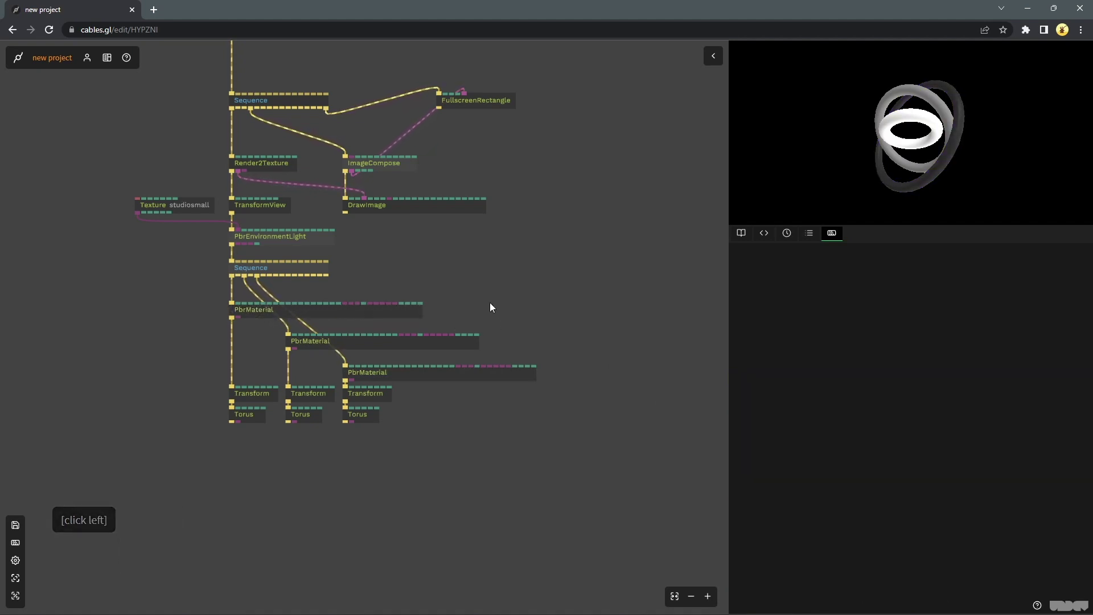
- Save the patch with Ctrl+S
{"action": "key", "text": "ctrl+s"}
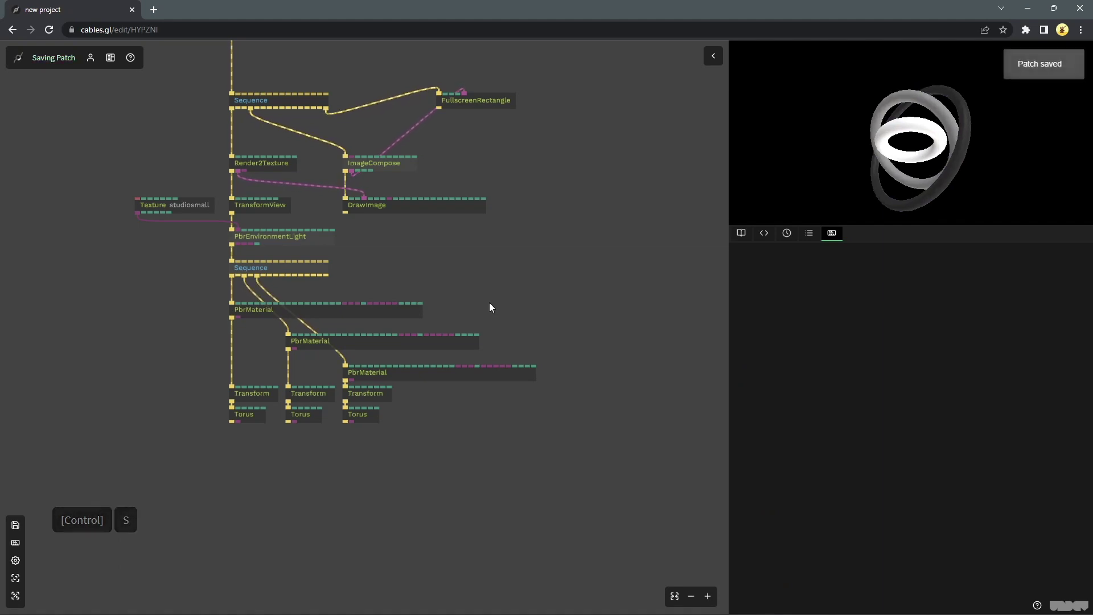
{"action": "left_click", "coordinate": [527, 253]}
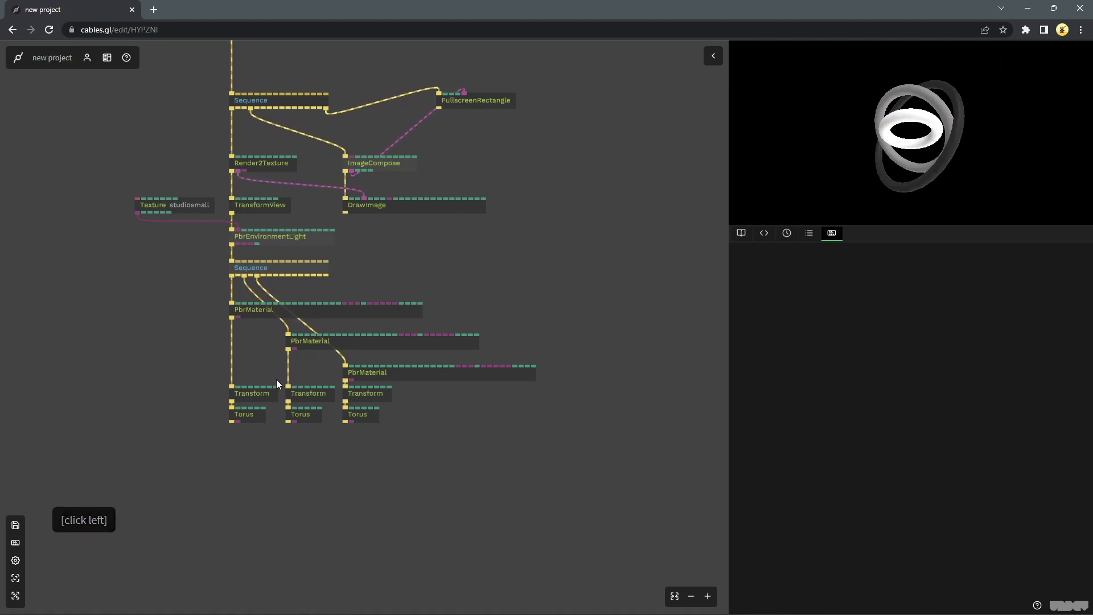
{"action": "left_click", "coordinate": [263, 382]}
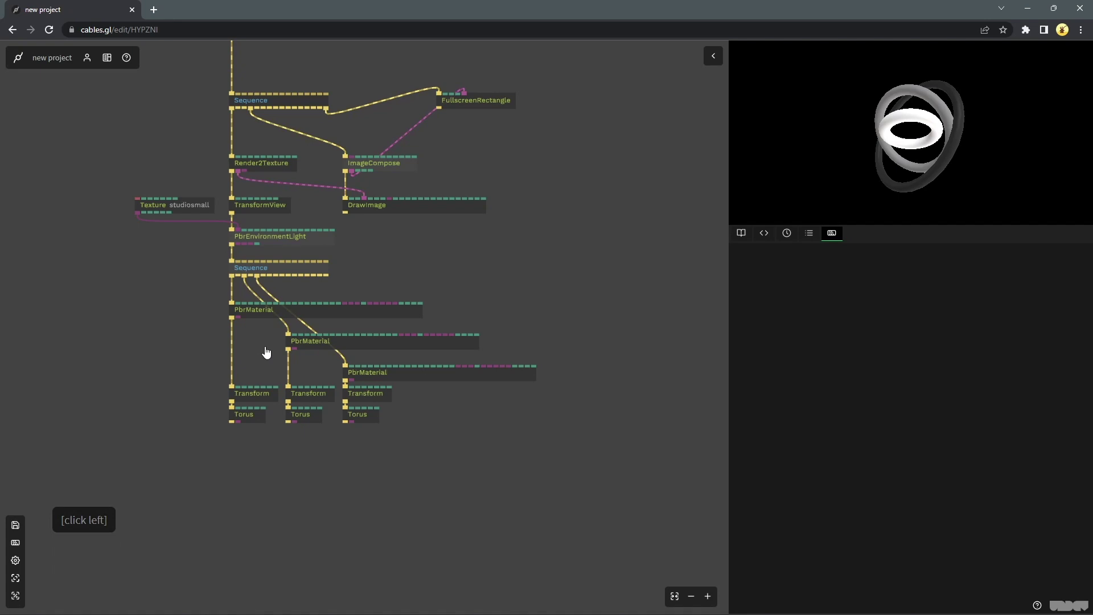
- Add an Ops.Anim.Timer operator to the patch left of the render chain
{"action": "key", "text": "Tab"}
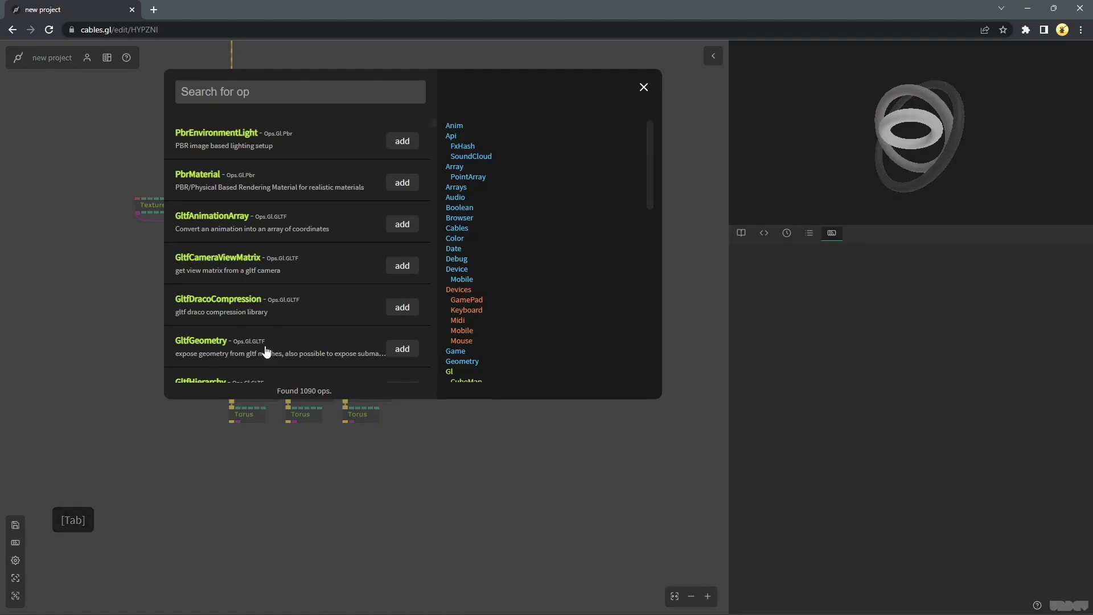
{"action": "type", "text": "timer"}
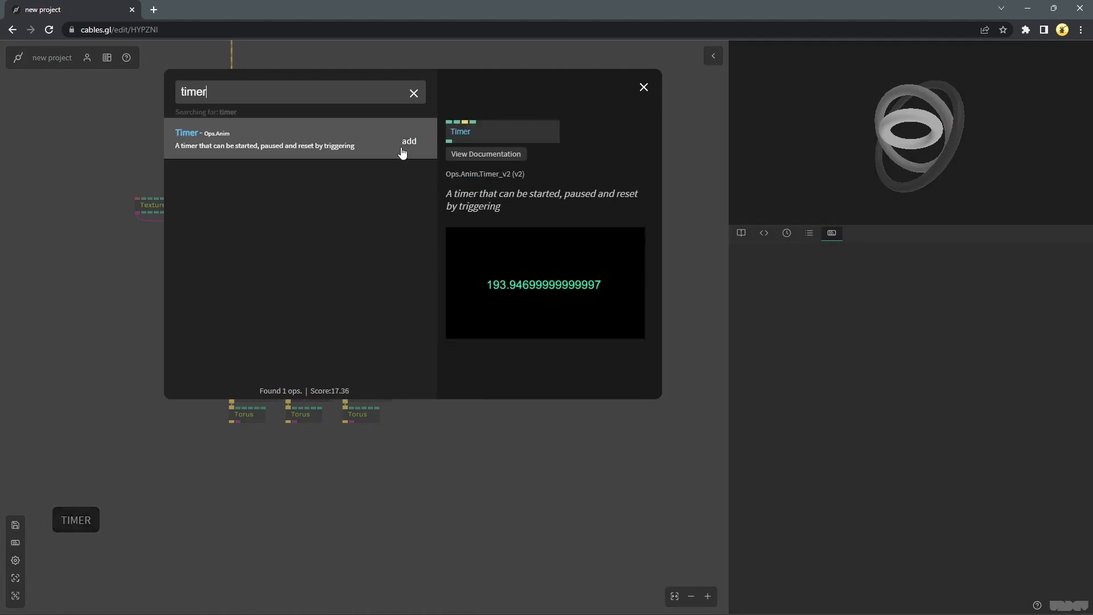
{"action": "left_click", "coordinate": [217, 348]}
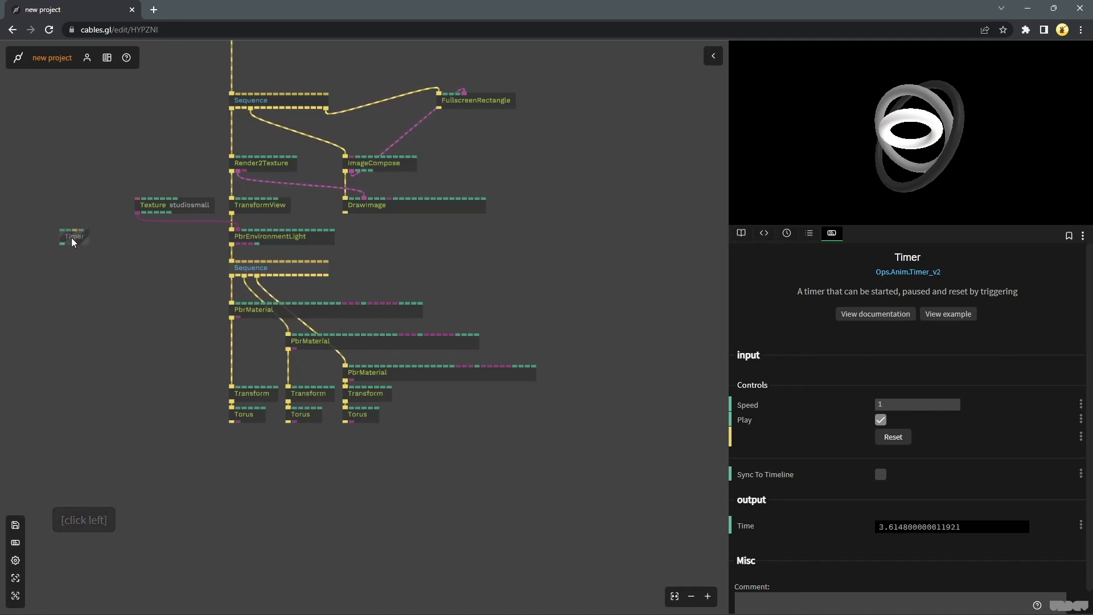
- Drag a link from the Timer and search for a 'ramp' op, finding nothing
{"action": "left_click", "coordinate": [108, 266]}
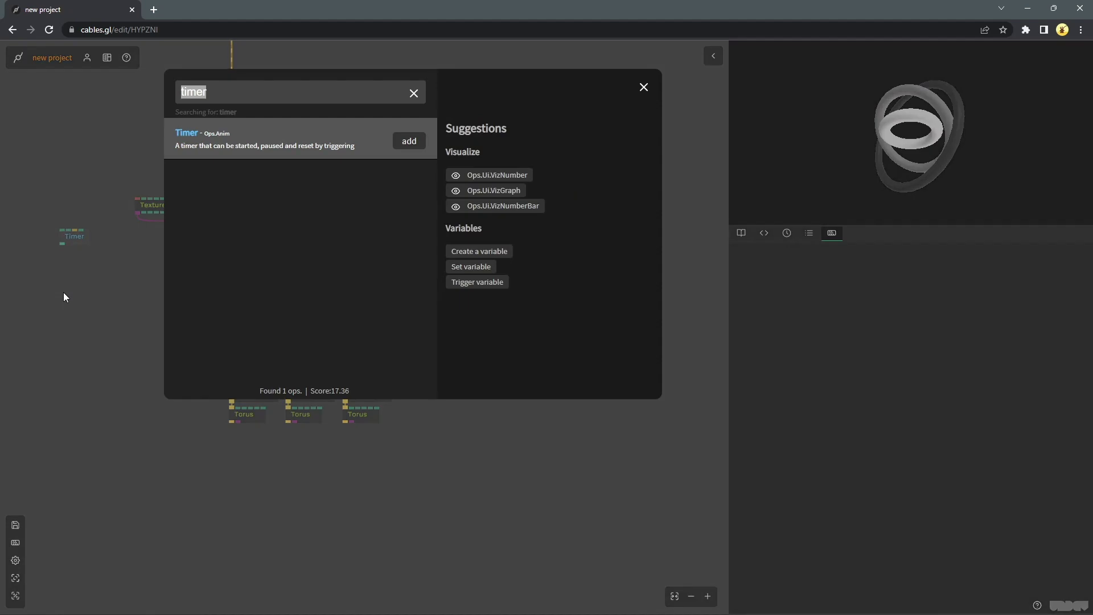
{"action": "type", "text": "ramp"}
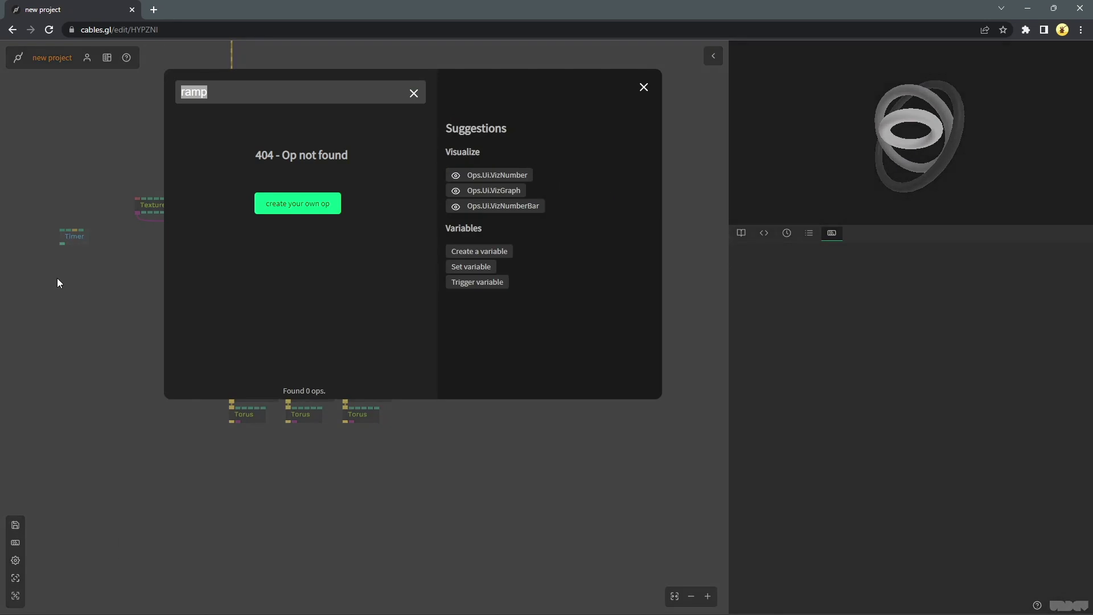
- Link the Timer's time output to a rotation input on each of the three torus Transforms
{"action": "left_click", "coordinate": [108, 288]}
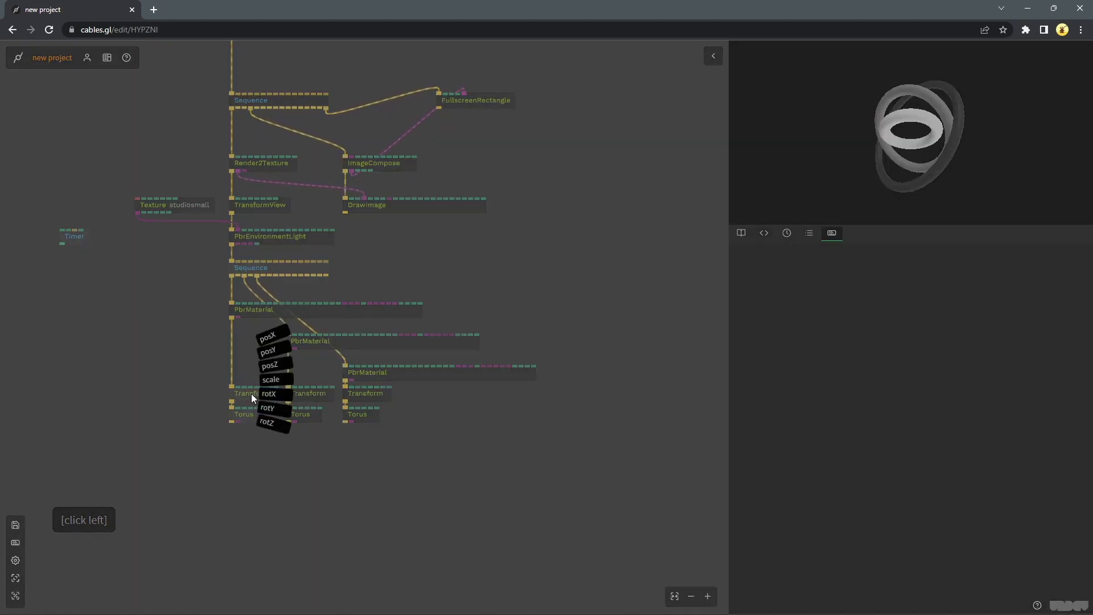
{"action": "left_click", "coordinate": [281, 401]}
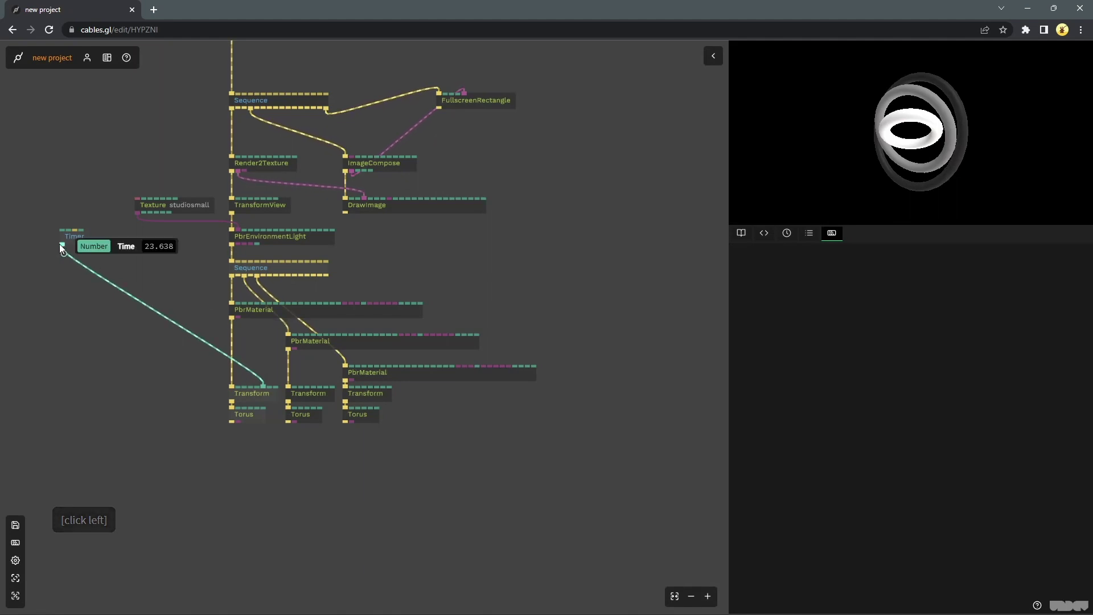
{"action": "left_click", "coordinate": [63, 248]}
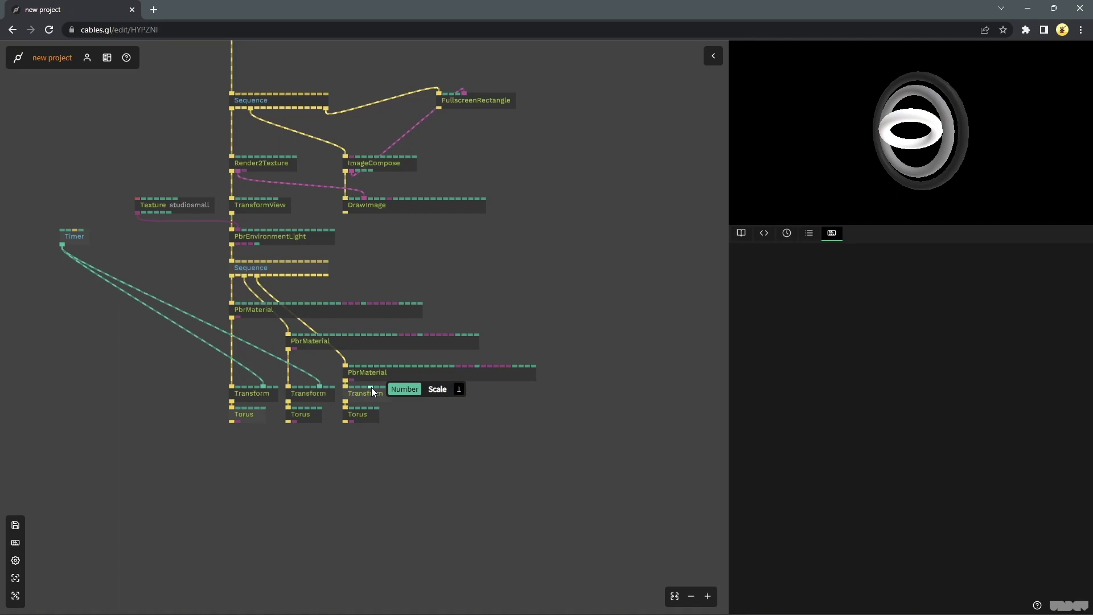
{"action": "left_click", "coordinate": [374, 391]}
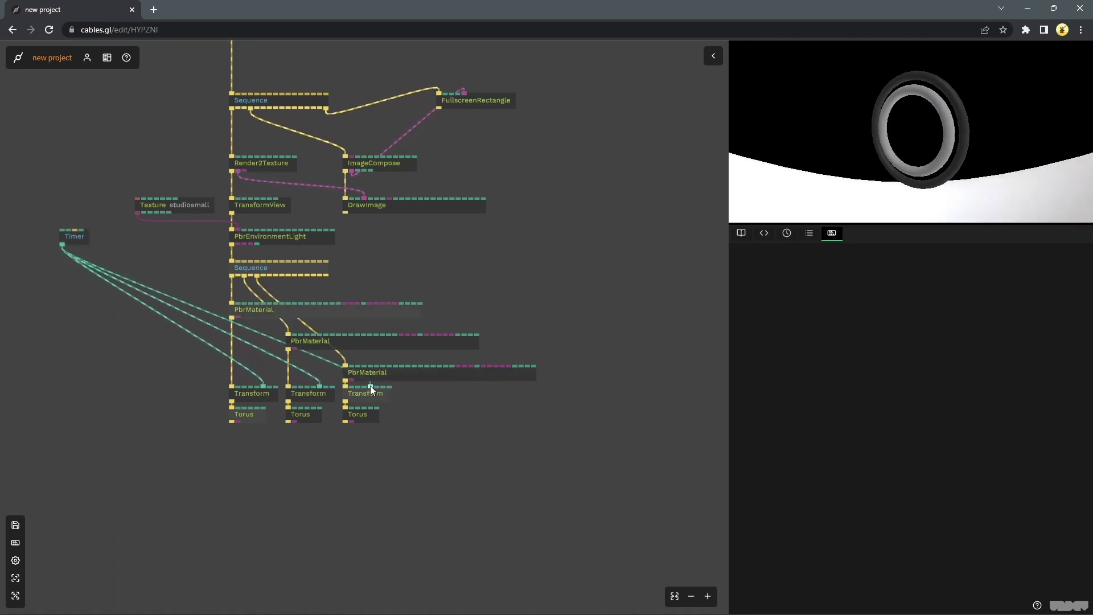
{"action": "right_click", "coordinate": [373, 388]}
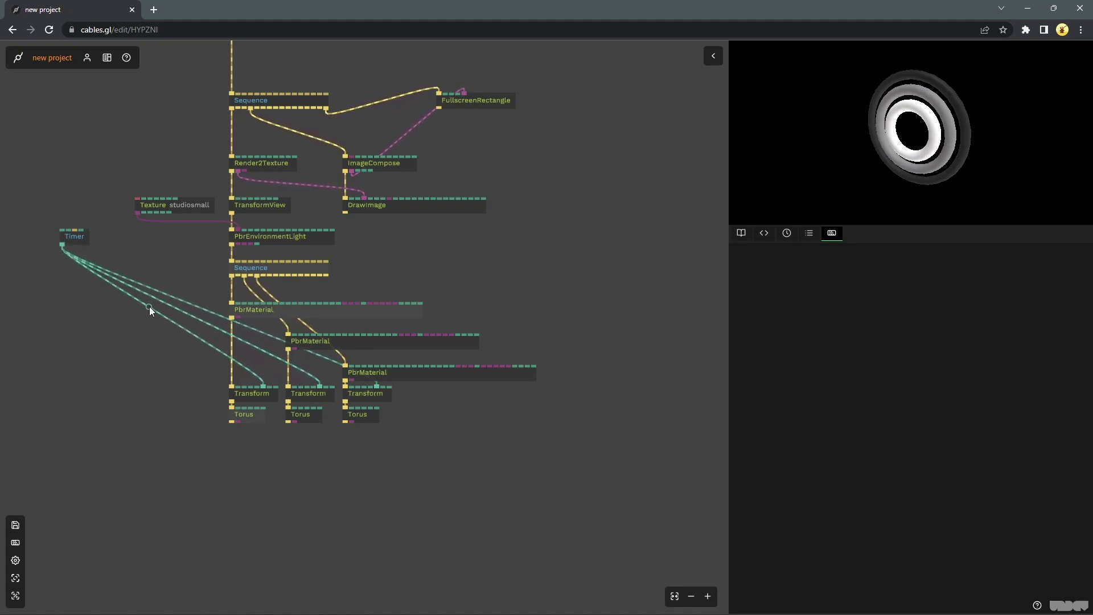
{"action": "left_click", "coordinate": [79, 238]}
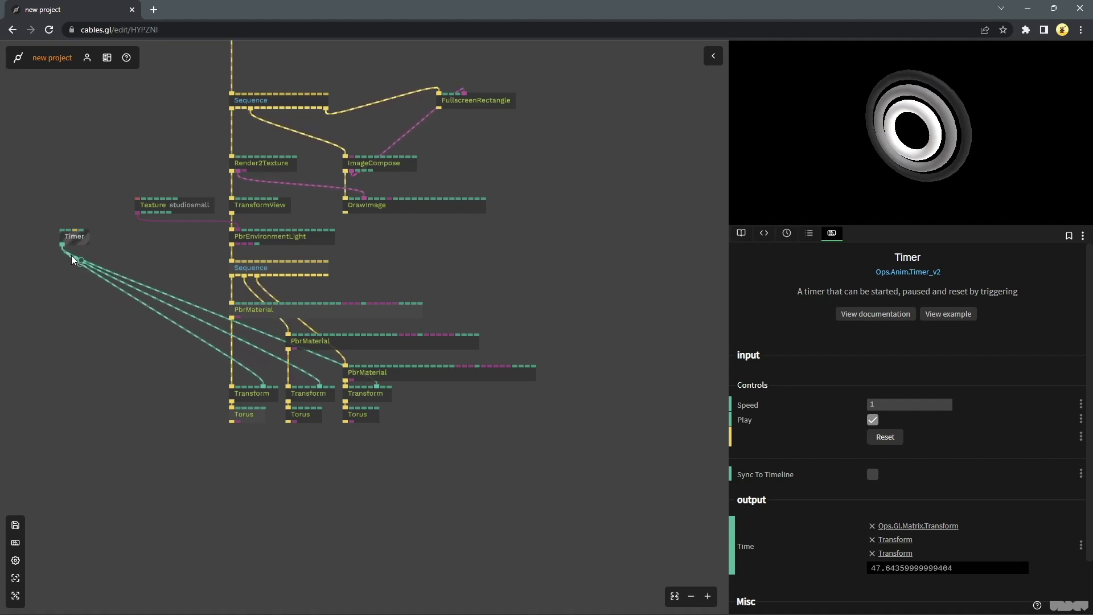
- Add a Math.Multiply operator and duplicate it so there are three copies
{"action": "left_click", "coordinate": [130, 249]}
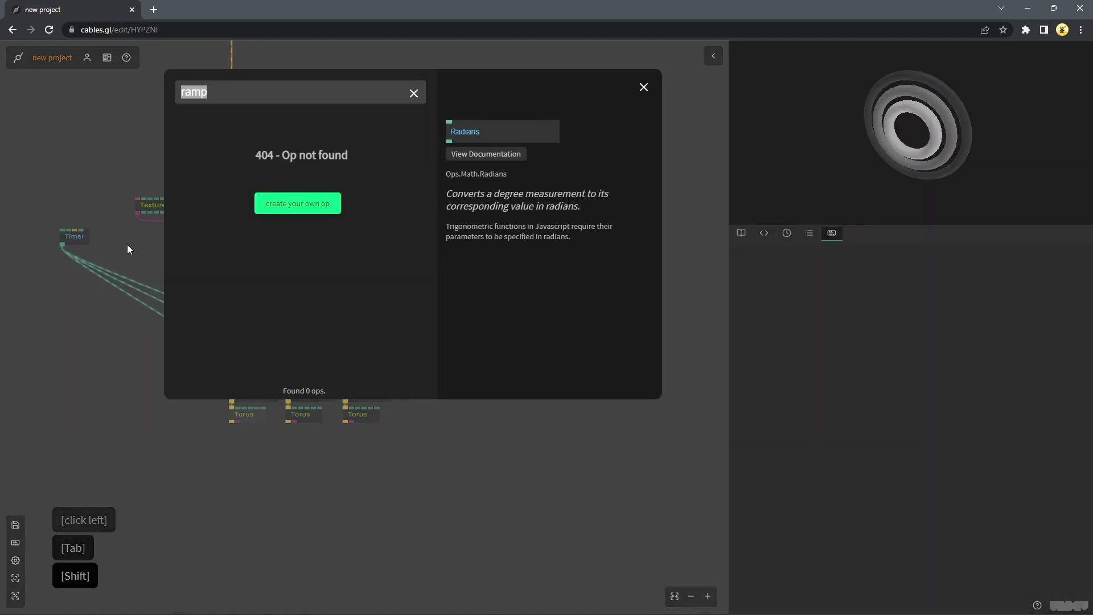
{"action": "key", "text": "*"}
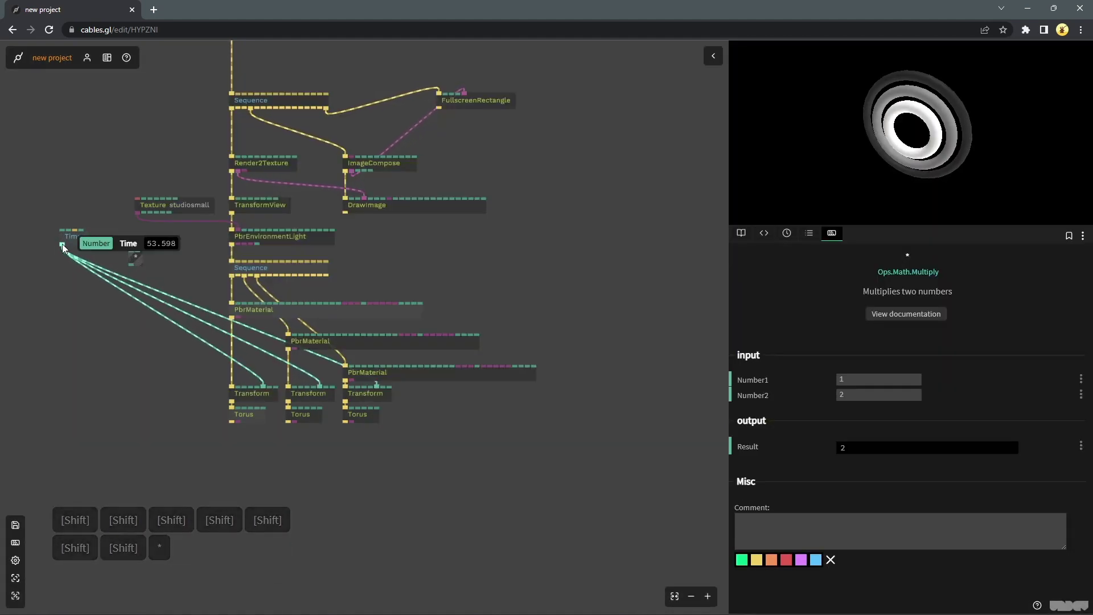
{"action": "right_click", "coordinate": [73, 250]}
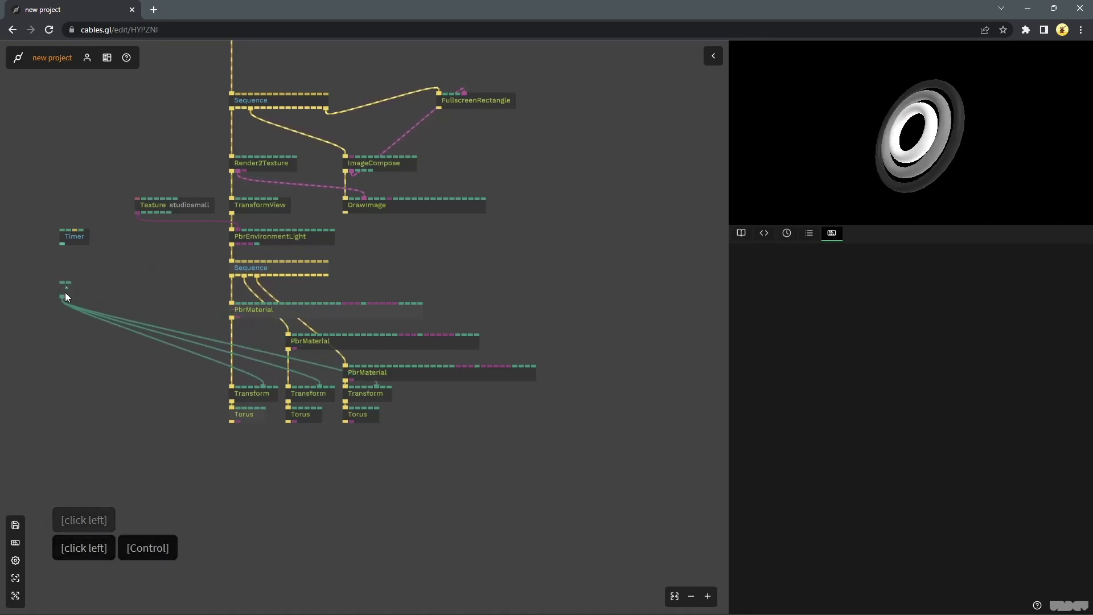
{"action": "left_click", "coordinate": [68, 297]}
{"action": "key", "text": "ctrl+c"}
{"action": "key", "text": "v"}
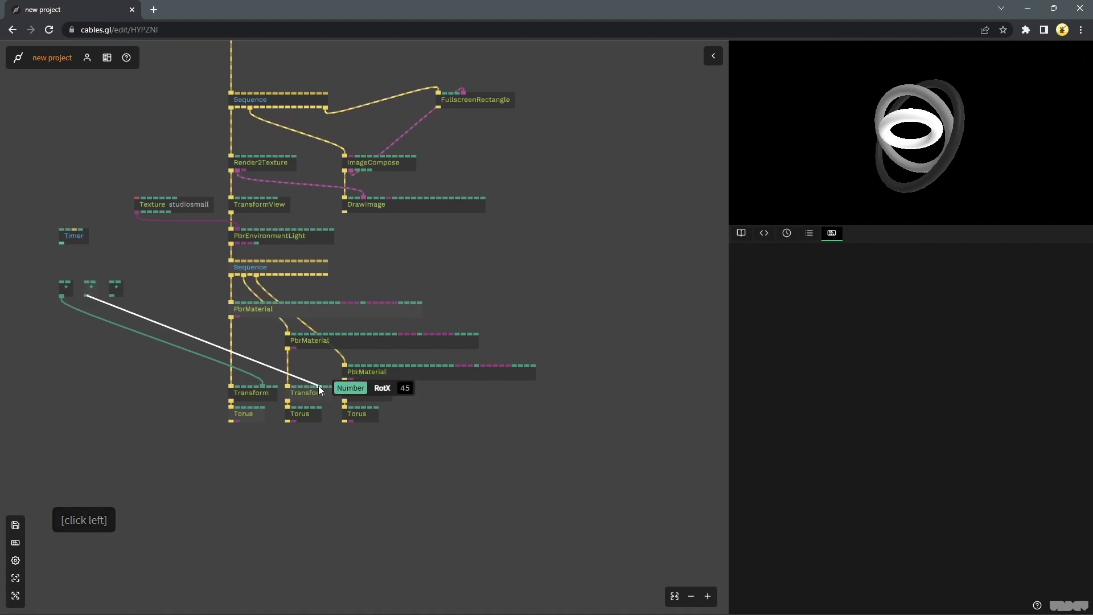
- Wire the Timer into each Multiply's Number1, results into Transform rotX, with Number2 value 16
{"action": "left_click", "coordinate": [379, 389]}
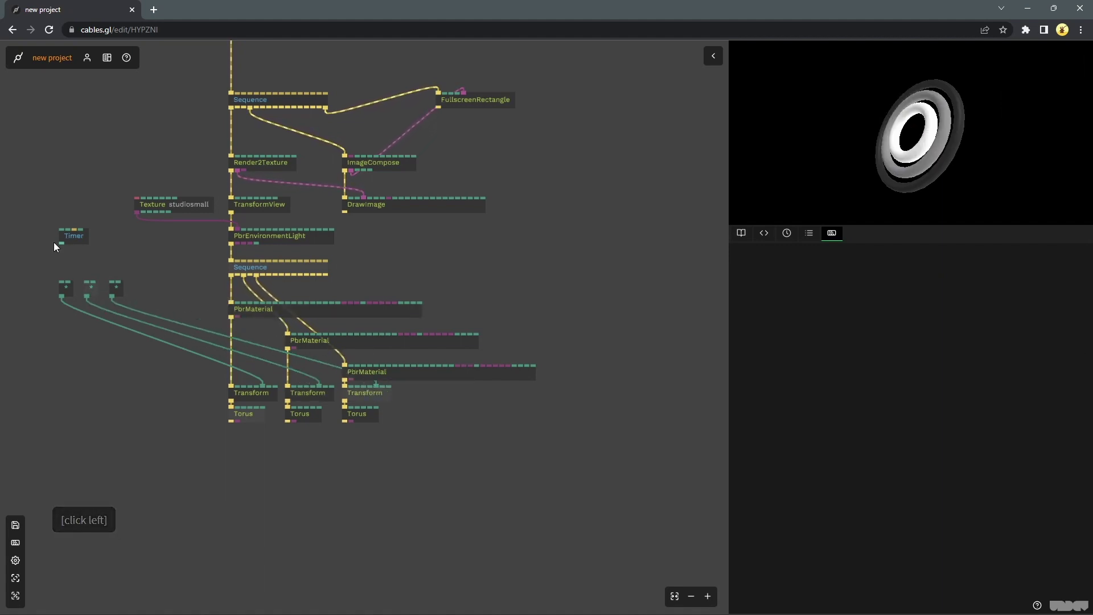
{"action": "left_click", "coordinate": [61, 260]}
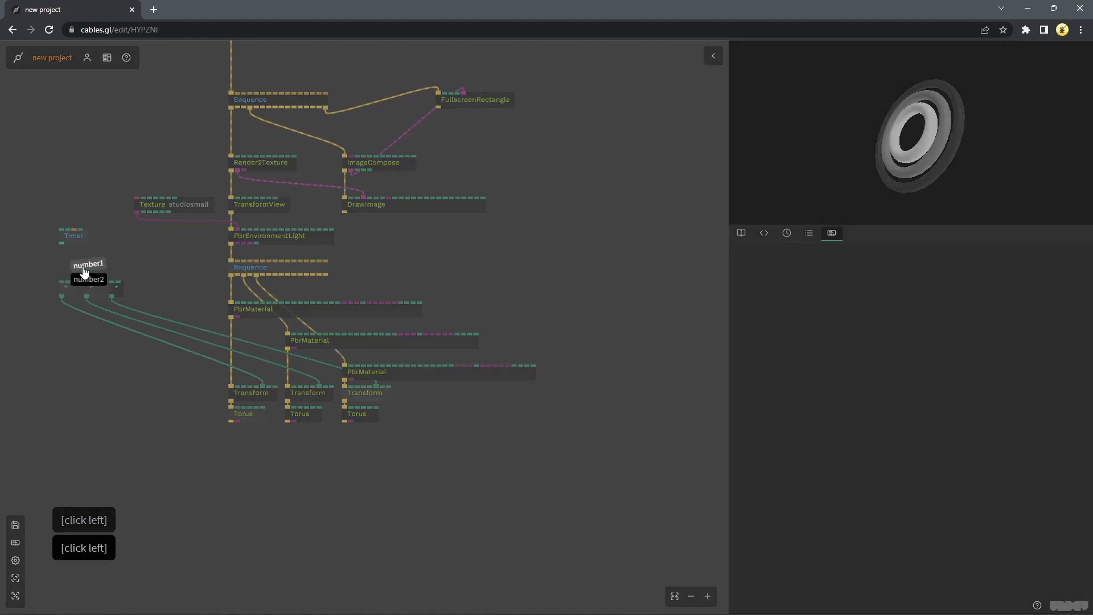
{"action": "left_click", "coordinate": [89, 285]}
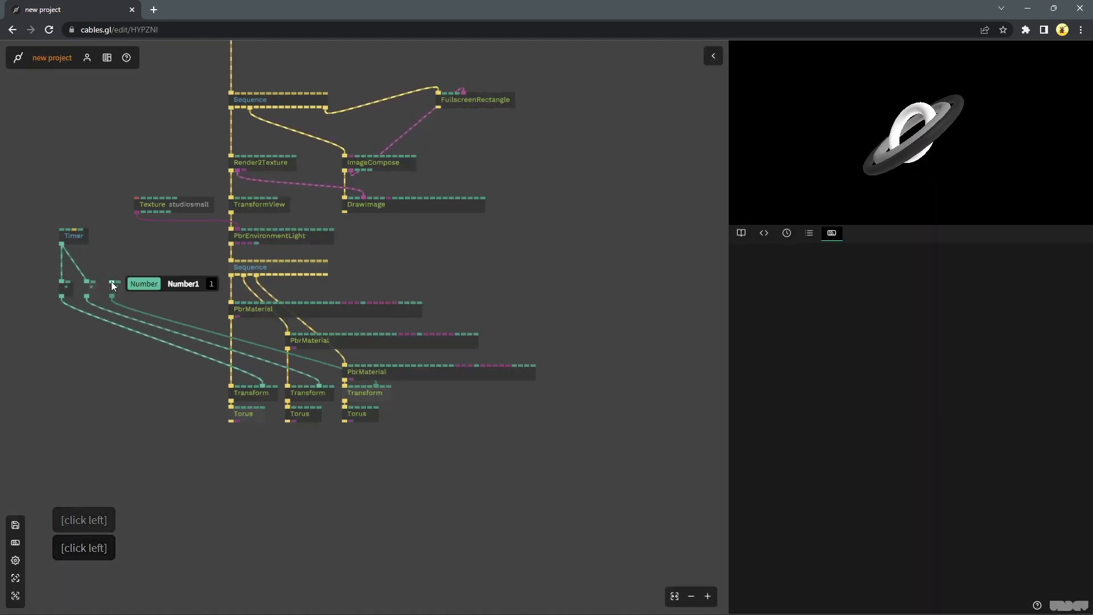
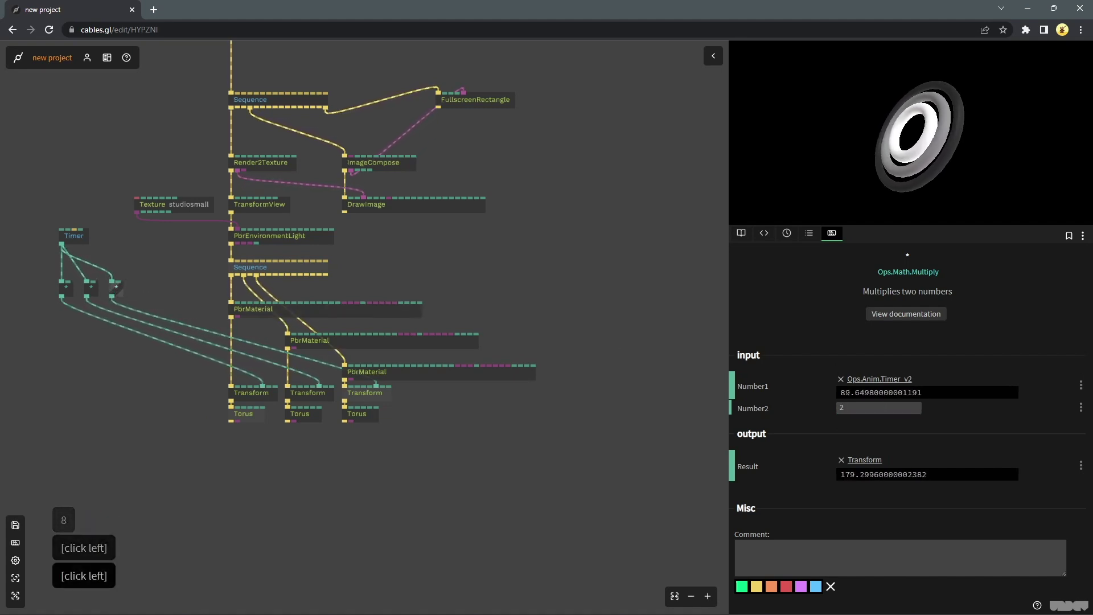
{"action": "type", "text": "16"}
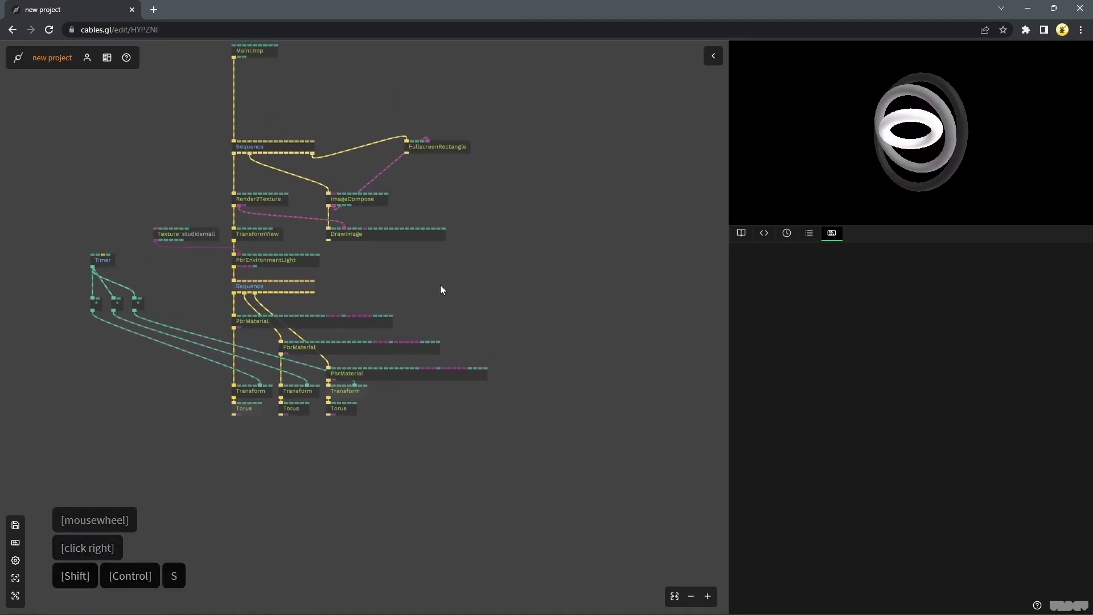
{"action": "left_click", "coordinate": [443, 293]}
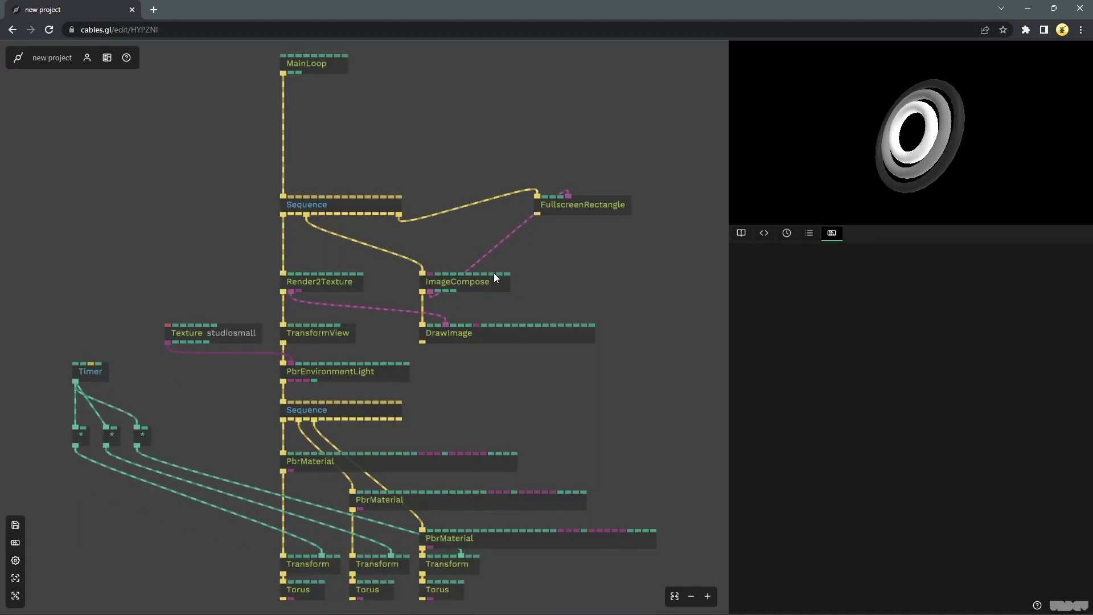
- Play the rotating grey tori full window from the renderer toolbar, then return to the editor
{"action": "right_click", "coordinate": [617, 350]}
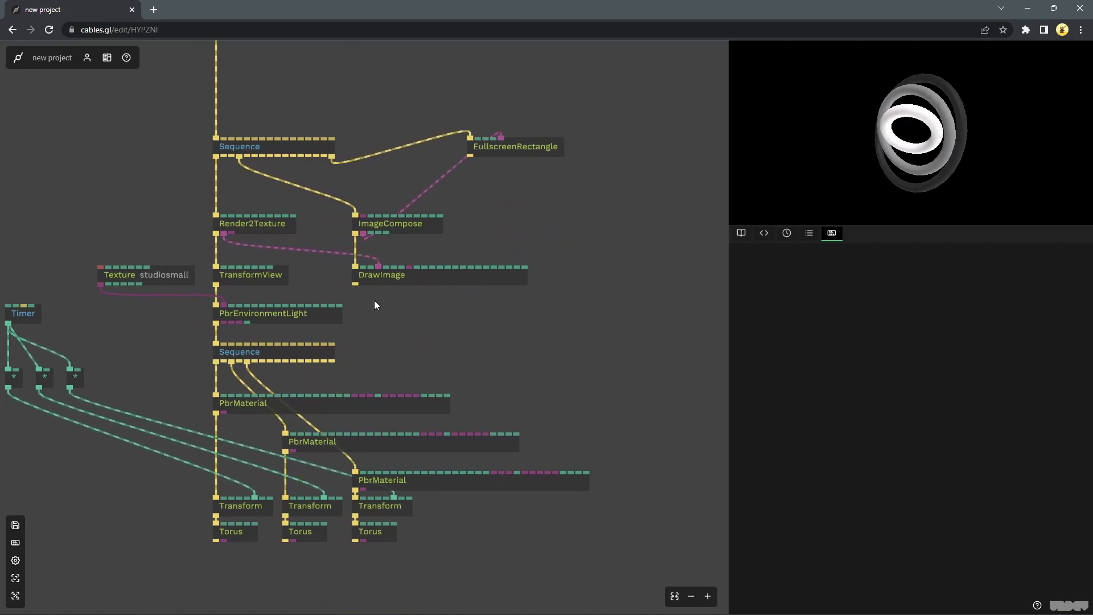
{"action": "left_click", "coordinate": [359, 298]}
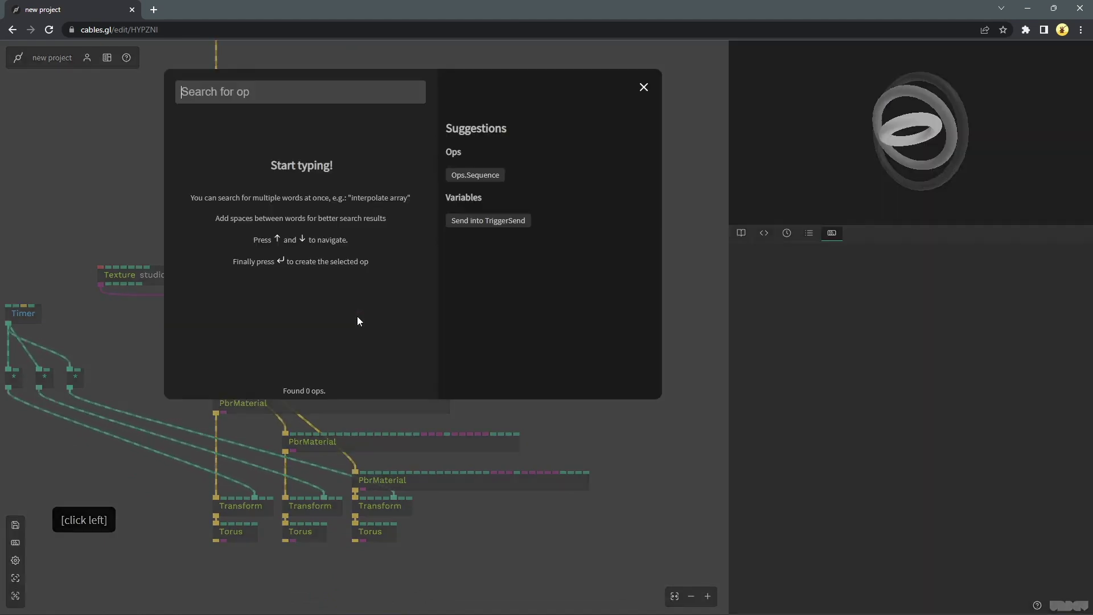
{"action": "type", "text": "fx"}
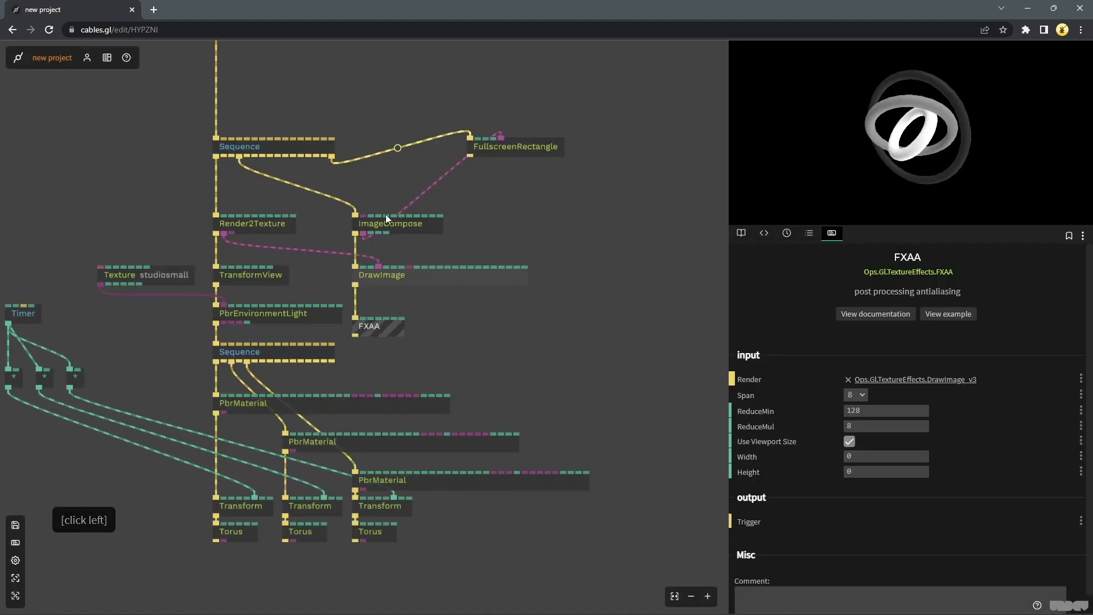
{"action": "left_click", "coordinate": [391, 326]}
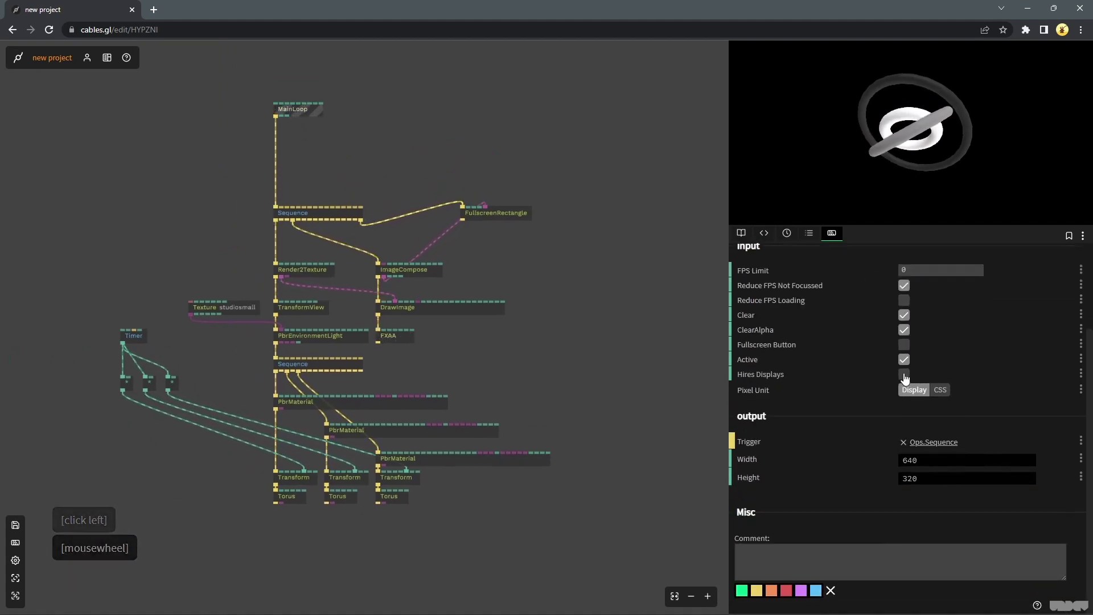
{"action": "left_click", "coordinate": [796, 202]}
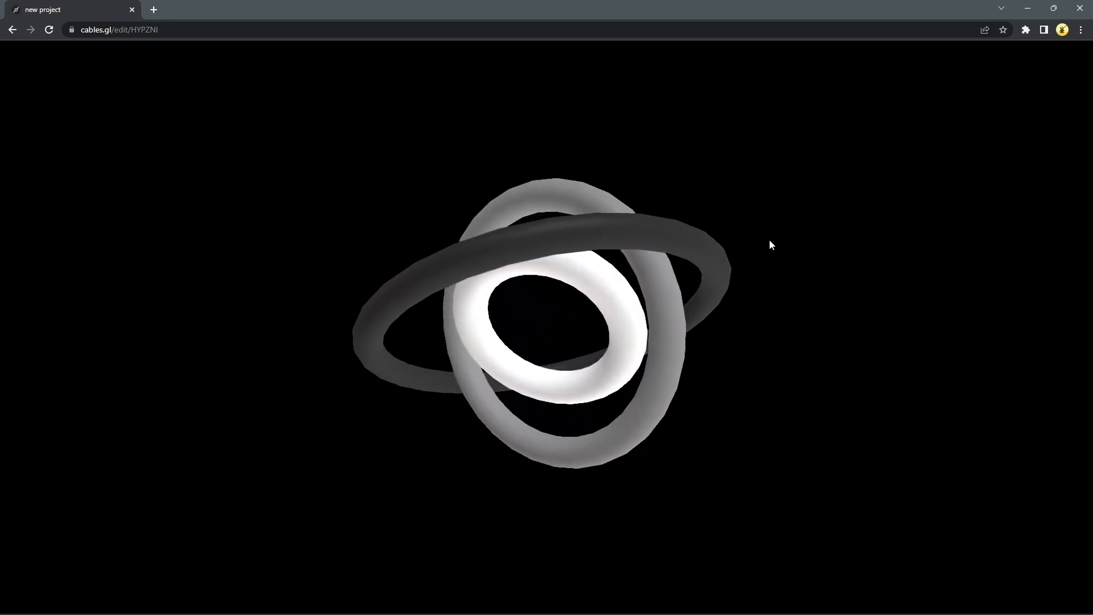
{"action": "key", "text": "Escape"}
- Set the first Torus op to 128 sides and 128 rings
{"action": "right_click", "coordinate": [492, 165]}
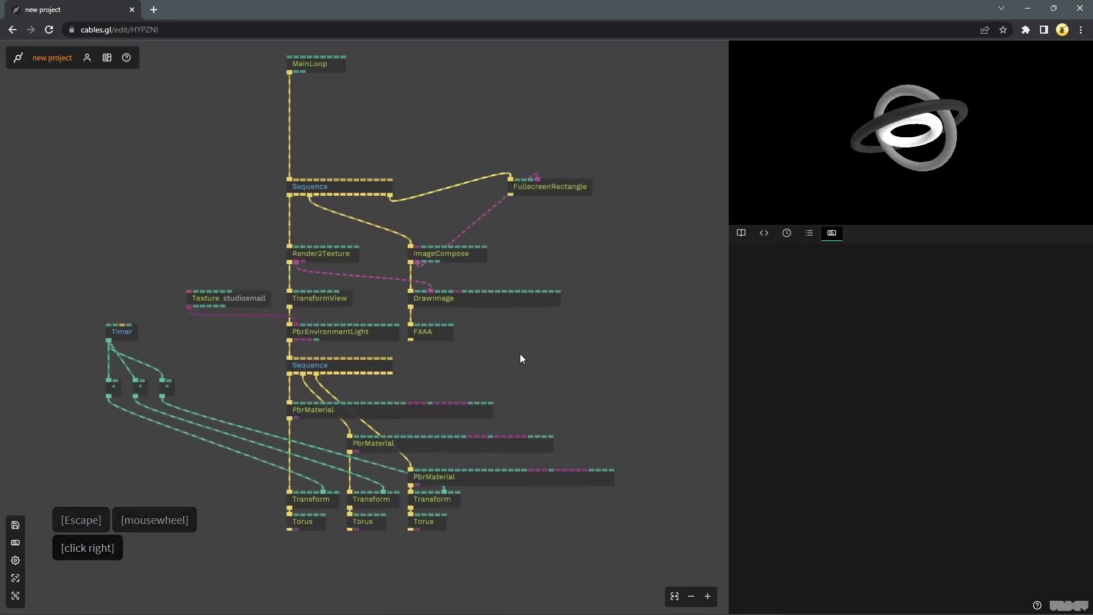
{"action": "right_click", "coordinate": [533, 316]}
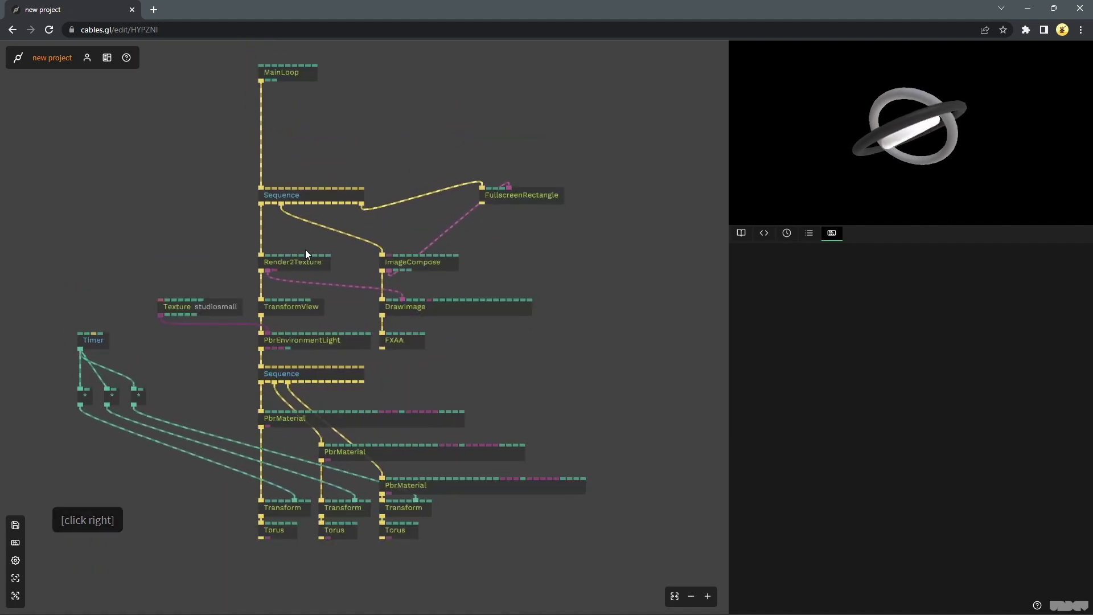
{"action": "right_click", "coordinate": [505, 367]}
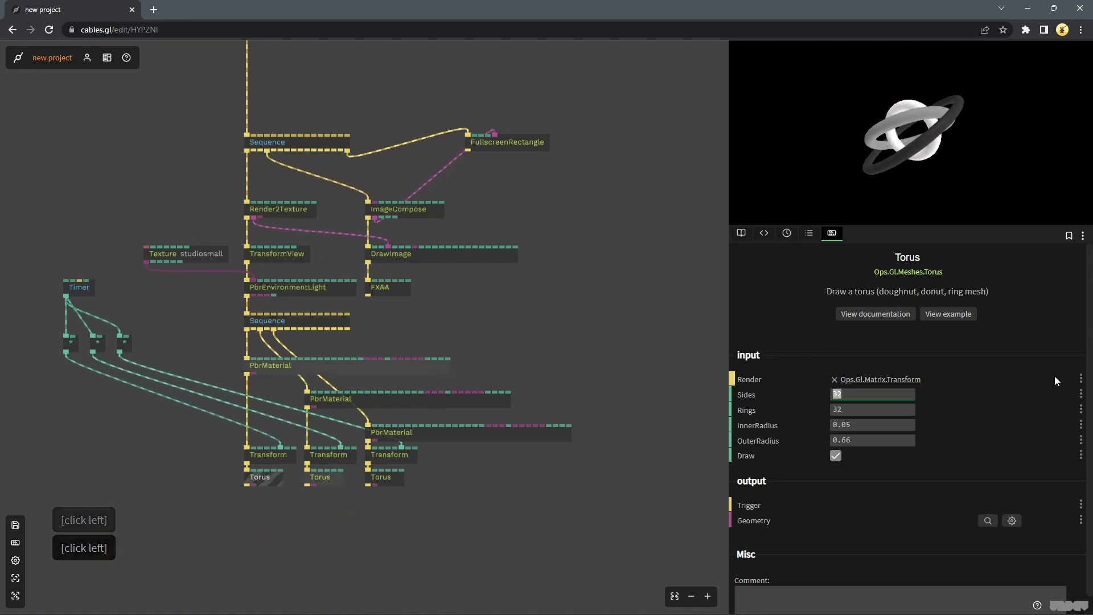
{"action": "type", "text": "12"}
{"action": "key", "text": "Tab"}
{"action": "type", "text": "28"}
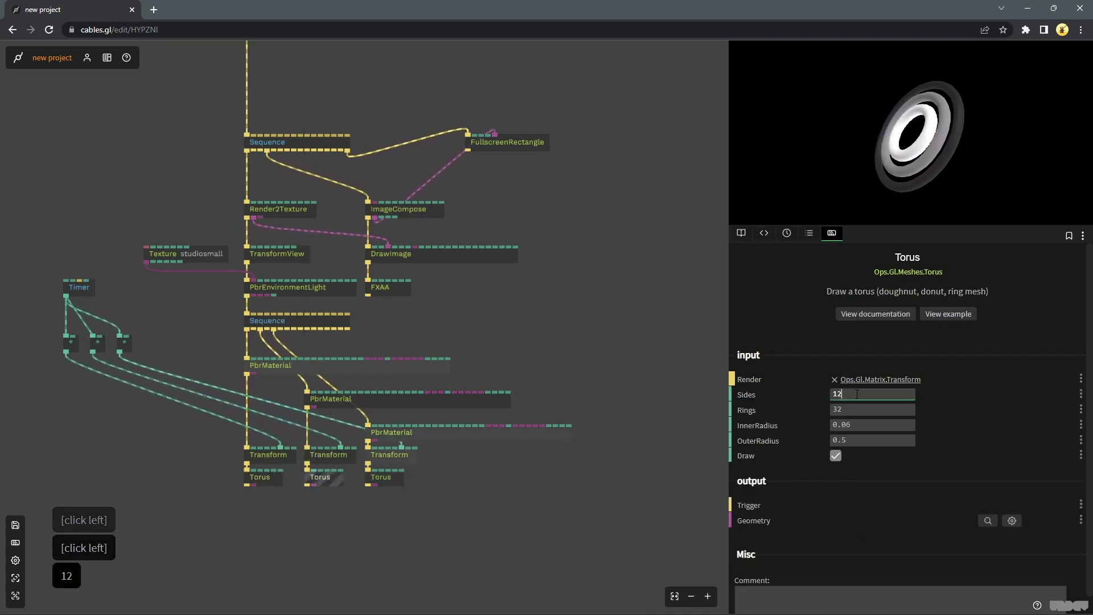
{"action": "type", "text": "128"}
{"action": "key", "text": "Tab"}
{"action": "key", "text": "BackSpace"}
{"action": "type", "text": "28"}
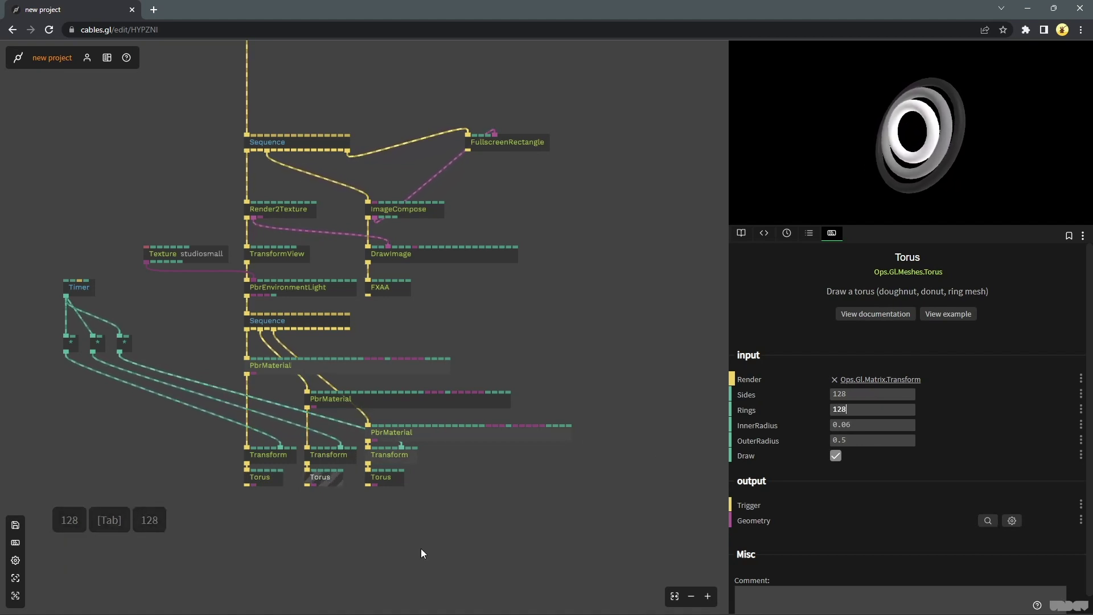
- Set the next Torus op's rings to 128 and preview the smoother output full window
{"action": "left_click", "coordinate": [380, 488]}
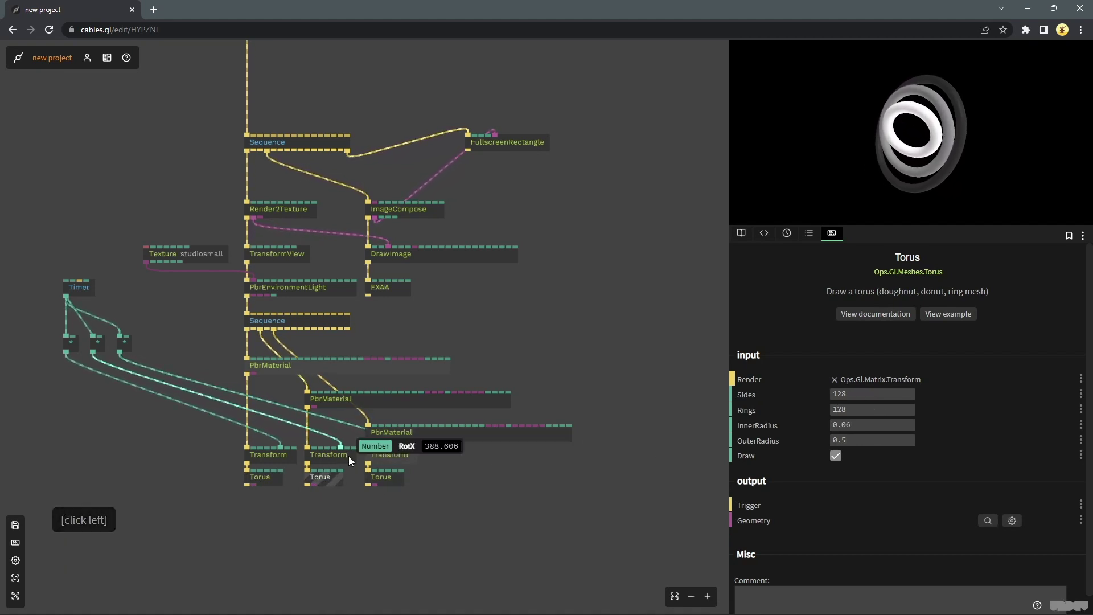
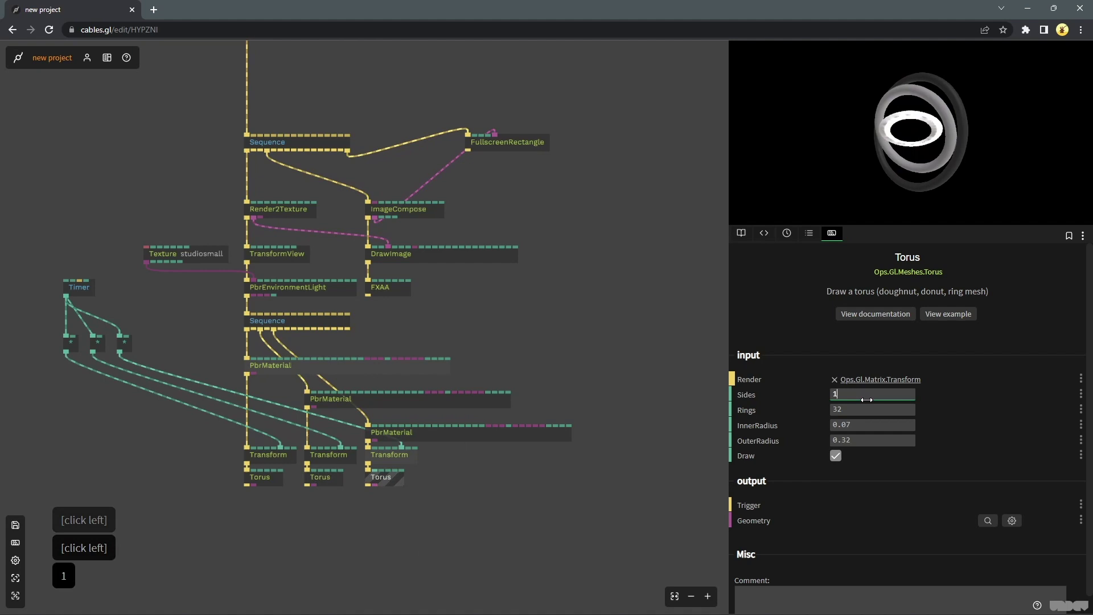
{"action": "type", "text": "128"}
{"action": "left_click", "coordinate": [650, 247]}
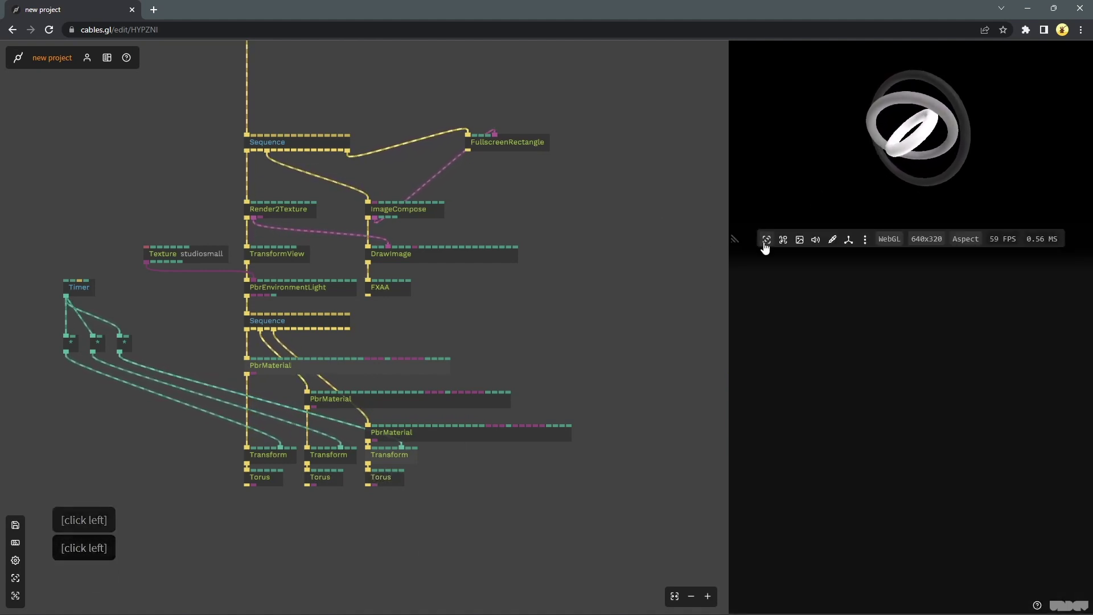
{"action": "left_click", "coordinate": [767, 244]}
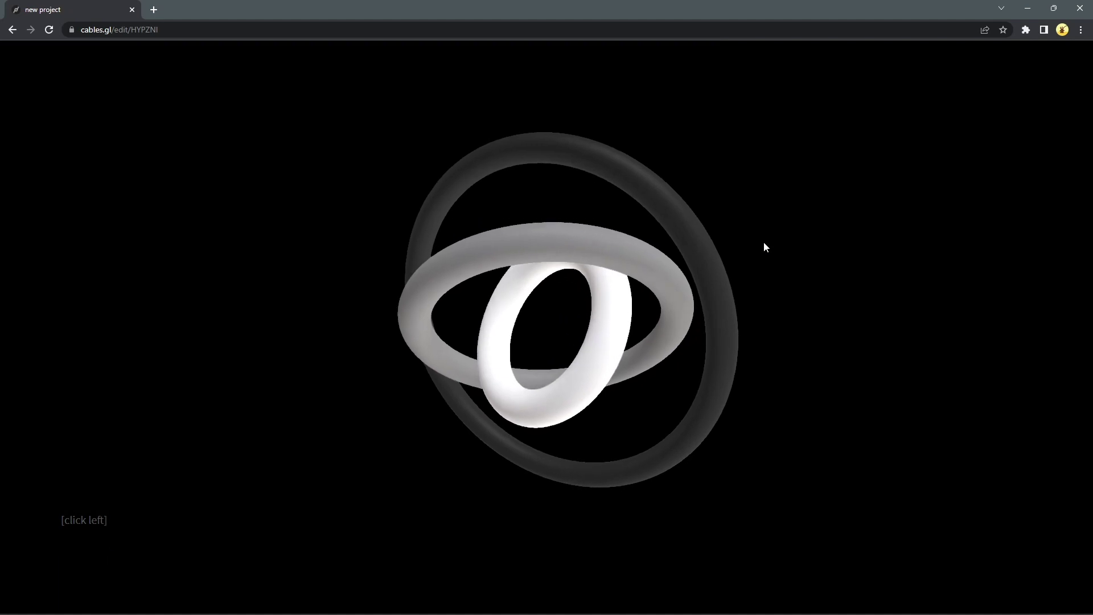
{"action": "key", "text": "Escape"}
{"action": "right_click", "coordinate": [493, 212]}
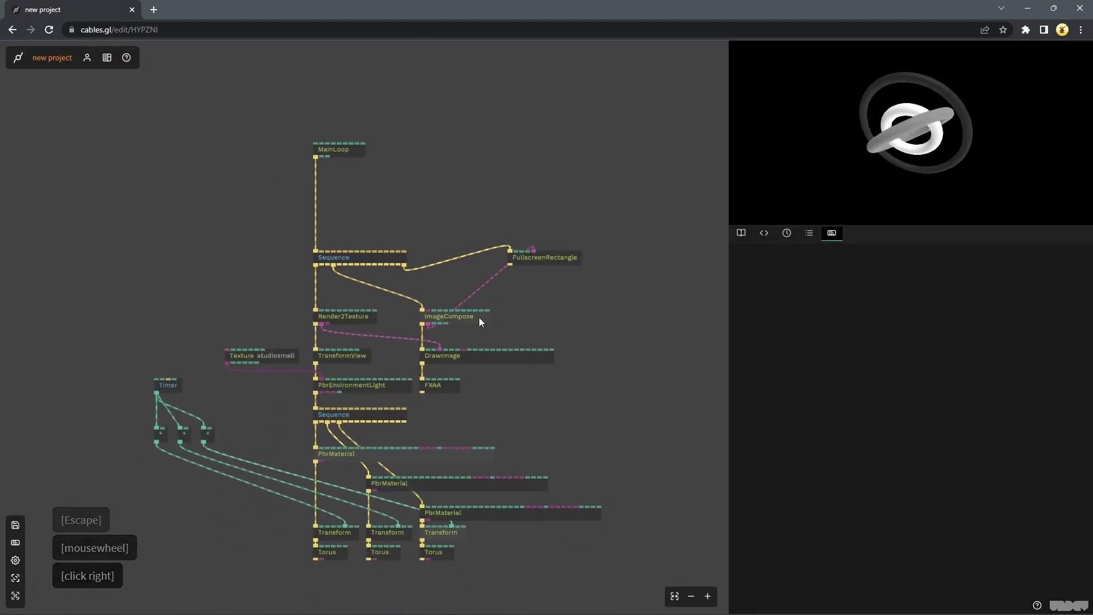
- Set the Timer's Speed to 2 so the rings spin faster
{"action": "double_click", "coordinate": [629, 322]}
{"action": "right_click", "coordinate": [625, 303]}
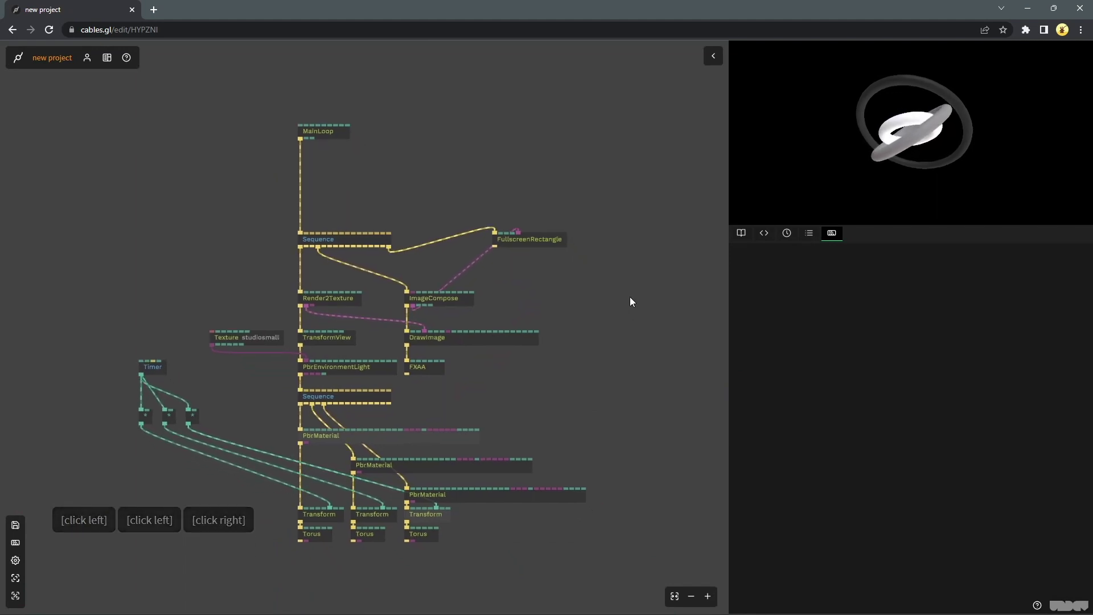
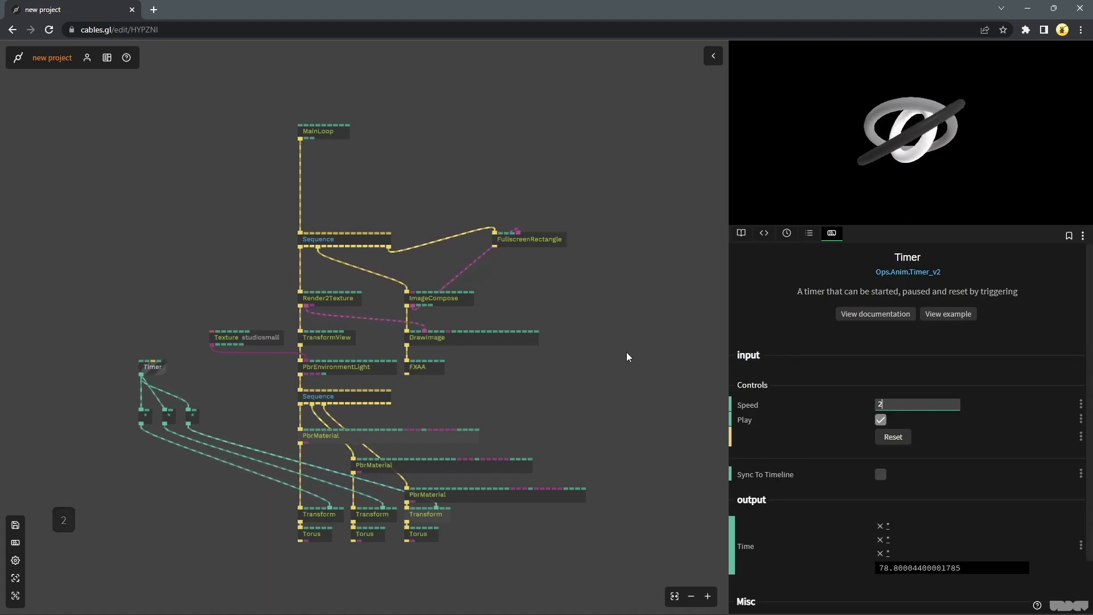
{"action": "left_click", "coordinate": [629, 357]}
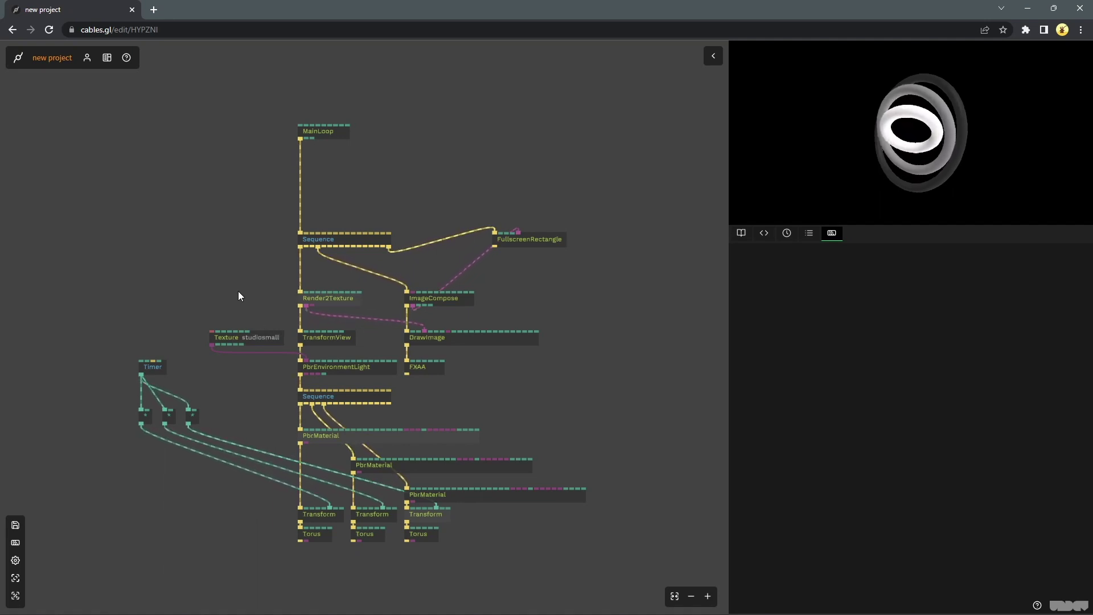
{"action": "left_click", "coordinate": [241, 295]}
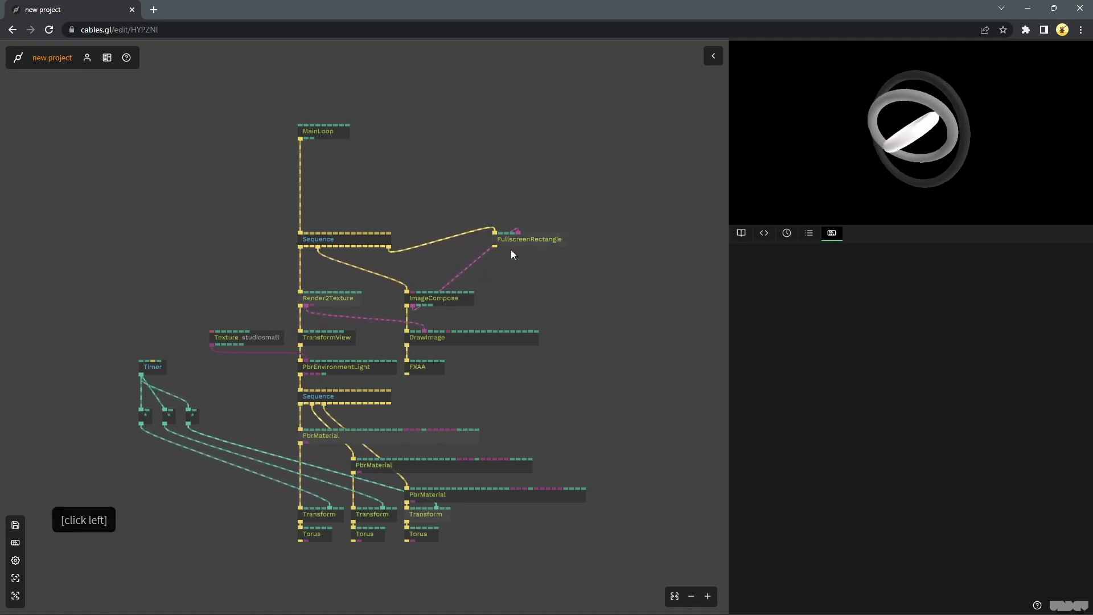
- Insert a ColorMap effect on the FXAA output
{"action": "left_click", "coordinate": [411, 384]}
{"action": "type", "text": "color"}
{"action": "type", "text": "p"}
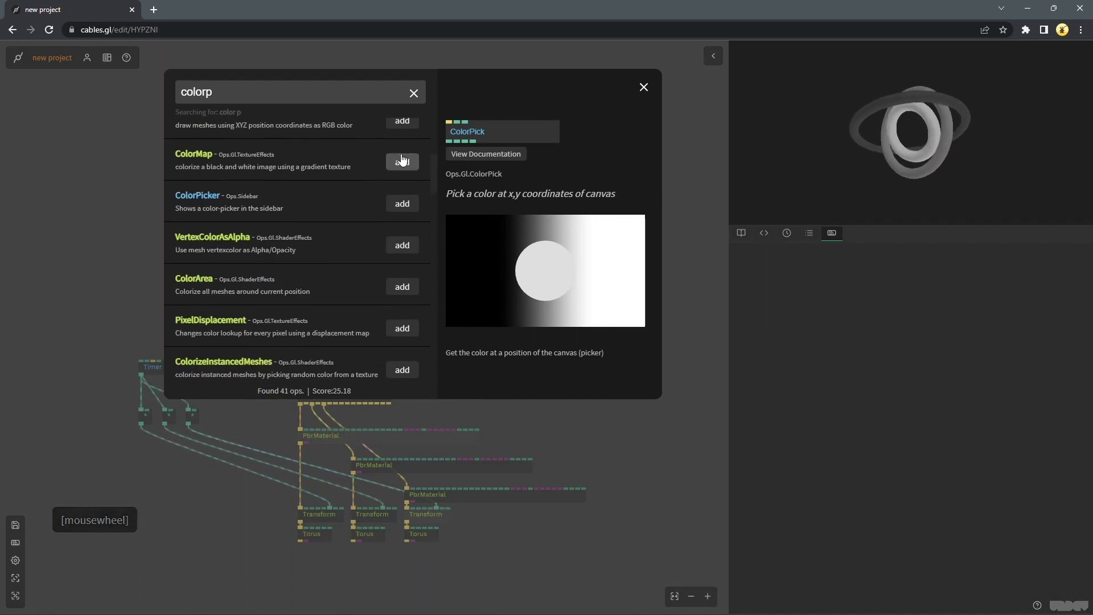
{"action": "left_click", "coordinate": [403, 161]}
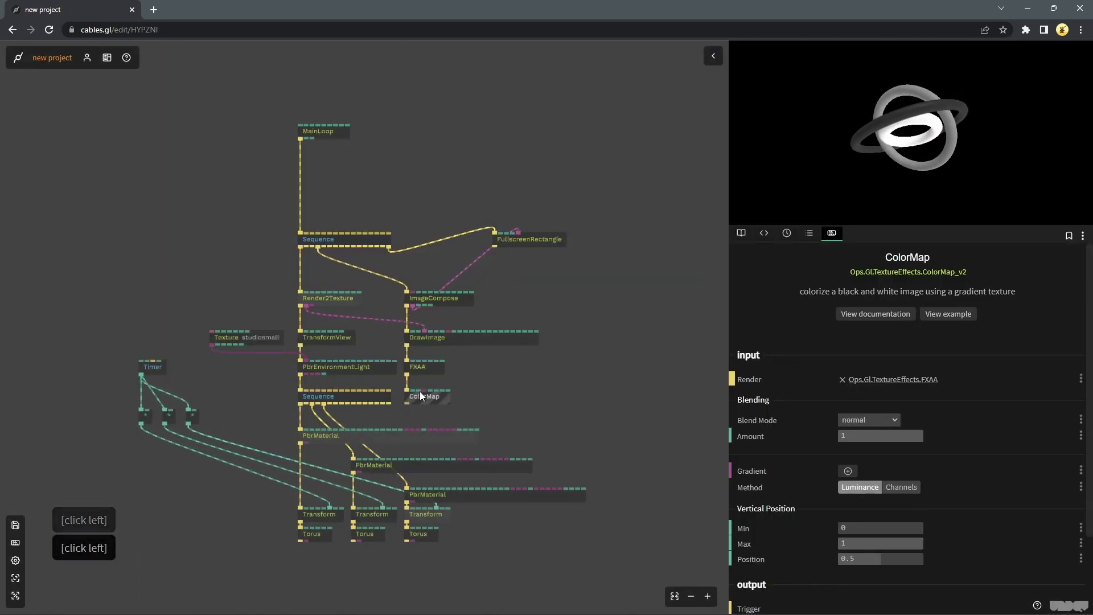
- Feed ColorMap's Gradient from a ColorPalettes op with Index 17 and Smooth enabled
{"action": "left_click", "coordinate": [417, 393]}
{"action": "left_click", "coordinate": [435, 231]}
{"action": "type", "text": "color"}
{"action": "left_click", "coordinate": [410, 138]}
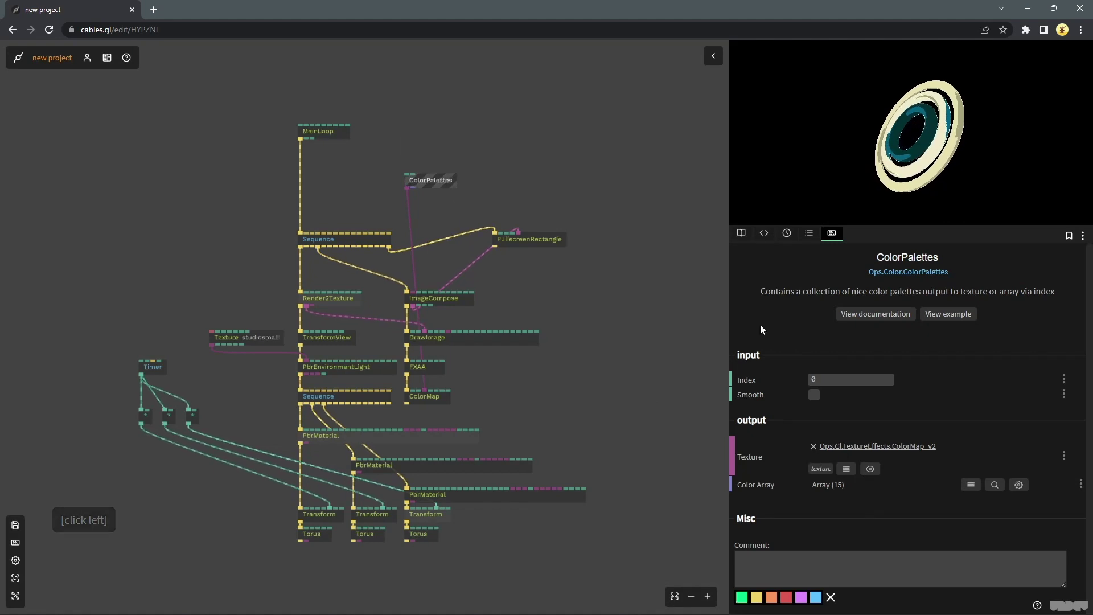
{"action": "left_click", "coordinate": [440, 184]}
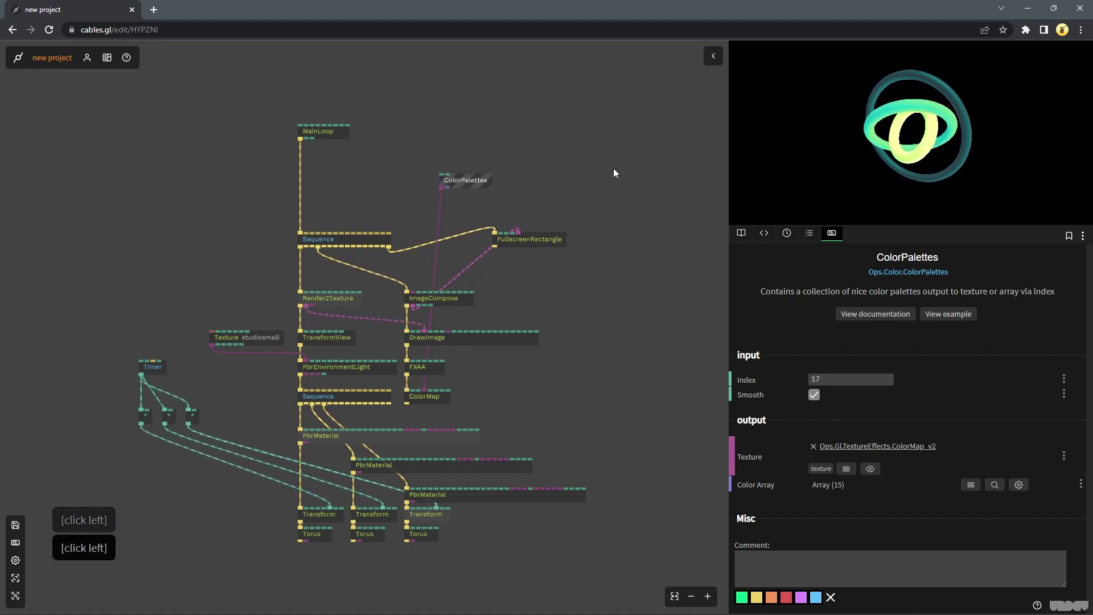
{"action": "left_click", "coordinate": [614, 179]}
{"action": "left_click", "coordinate": [326, 288]}
- Insert a dark ClearColor op between Render2Texture and TransformView and save the patch
{"action": "type", "text": "clea"}
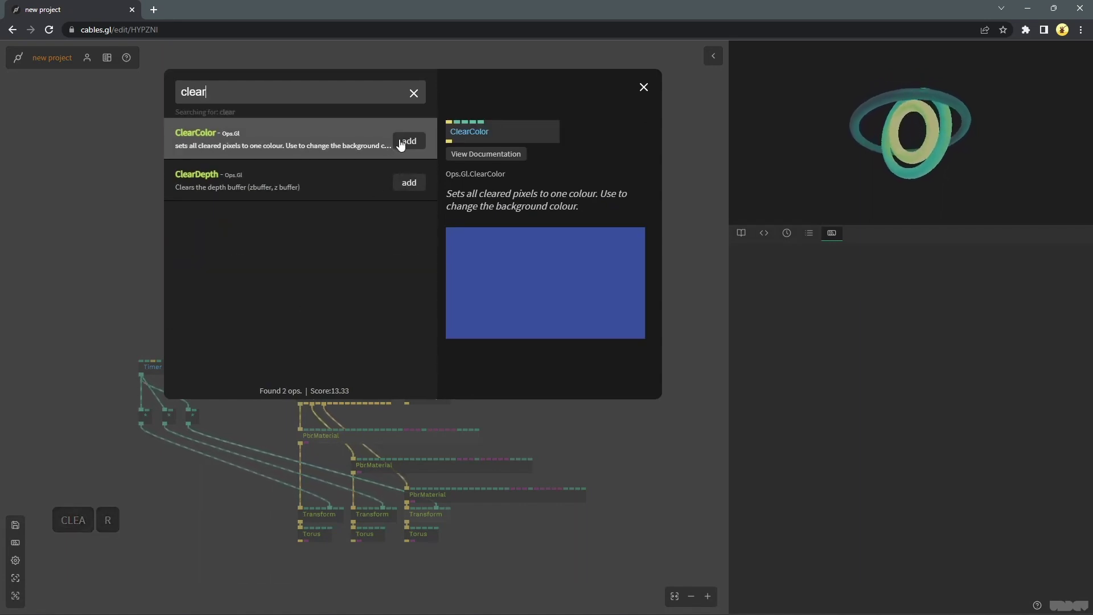
{"action": "left_click", "coordinate": [403, 146]}
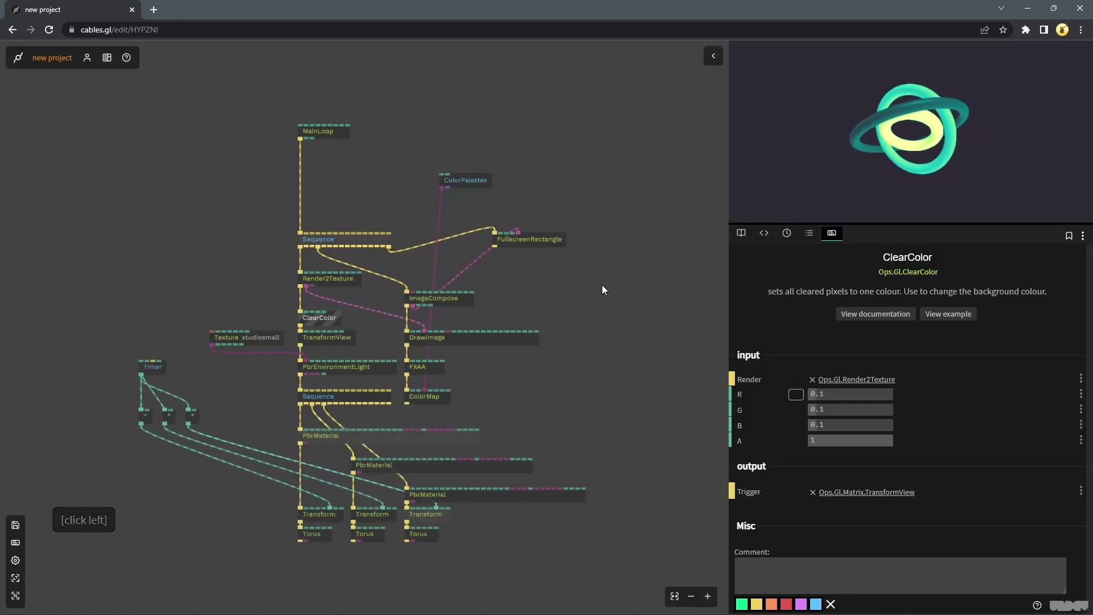
{"action": "left_click", "coordinate": [605, 289]}
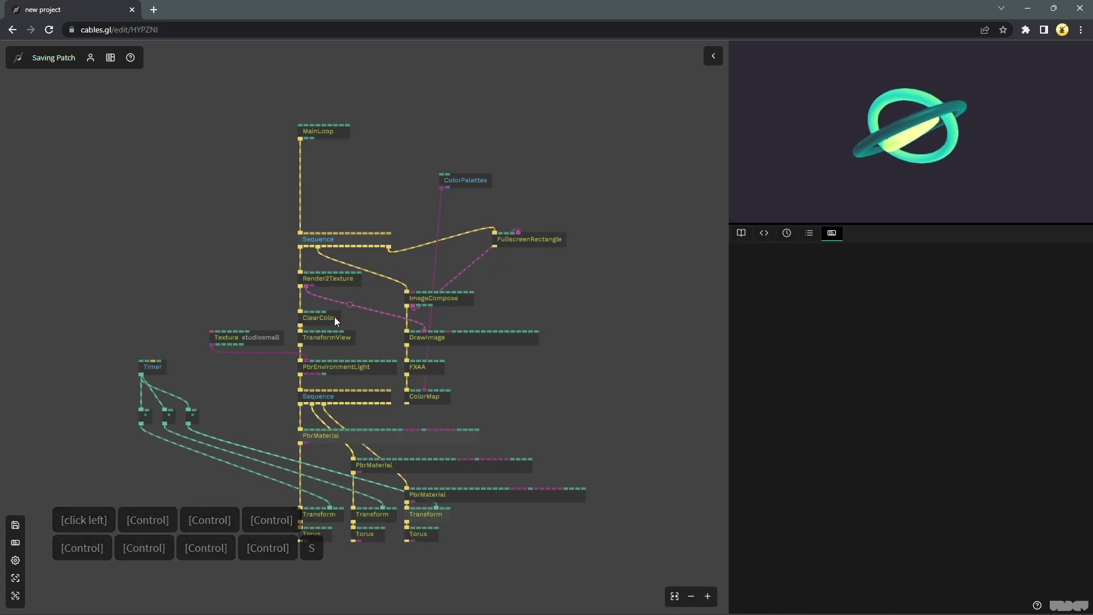
{"action": "left_click", "coordinate": [620, 221]}
- Show the teal-and-yellow rings on dark background in full-window output and browser full screen
{"action": "right_click", "coordinate": [567, 199]}
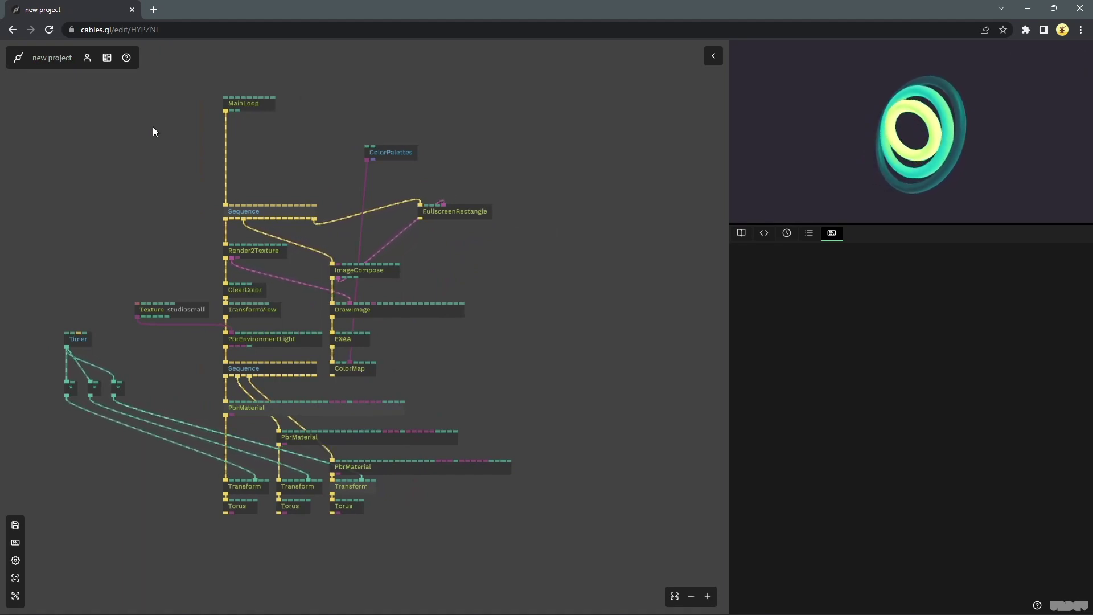
{"action": "left_click", "coordinate": [819, 168]}
{"action": "left_click", "coordinate": [771, 245]}
{"action": "key", "text": "F11"}
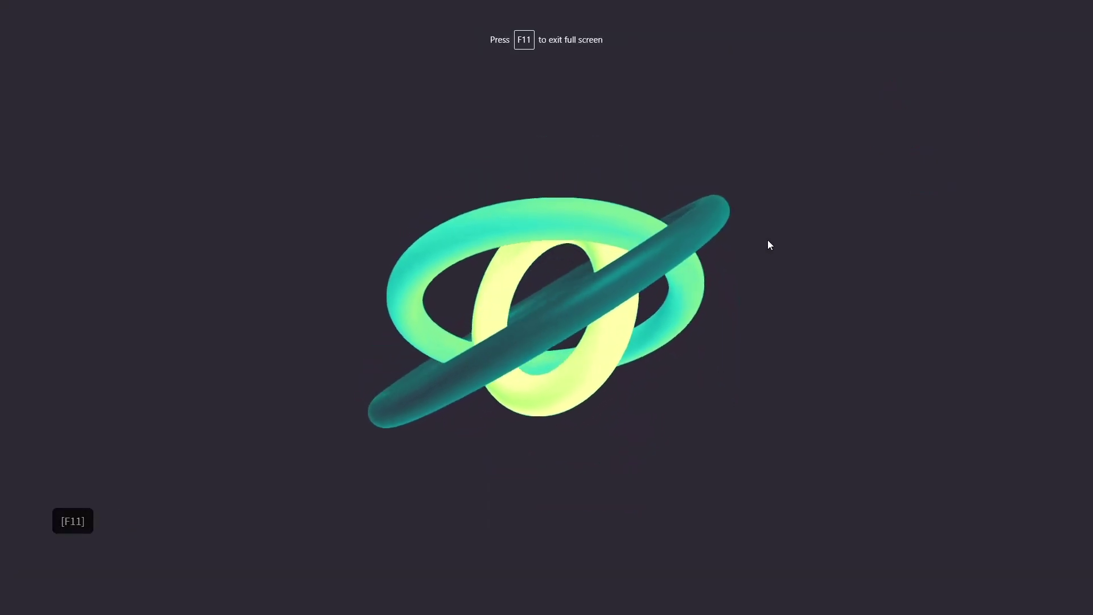